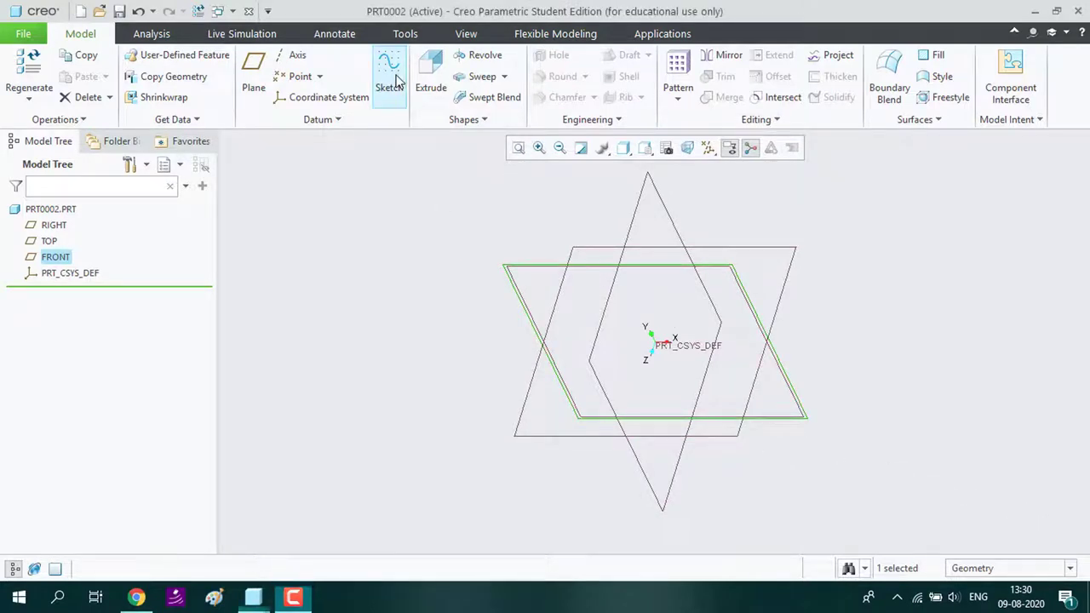
Draw a circle centred on the origin and set its diameter to 50
{"action": "left_click_drag", "start_coordinate": [692, 154], "coordinate": [378, 101]}
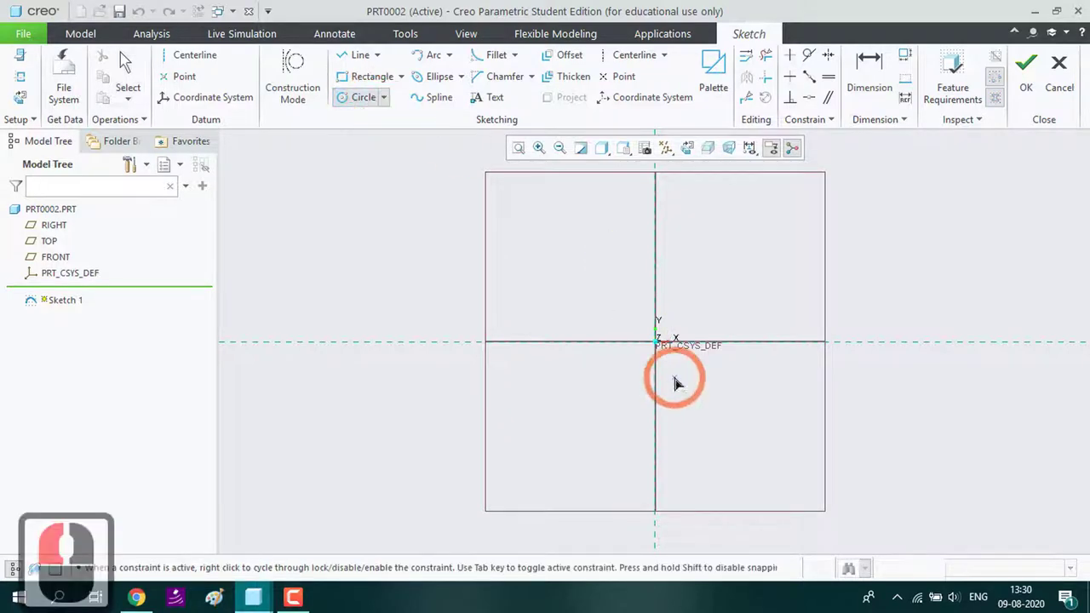
{"action": "left_click", "coordinate": [669, 341]}
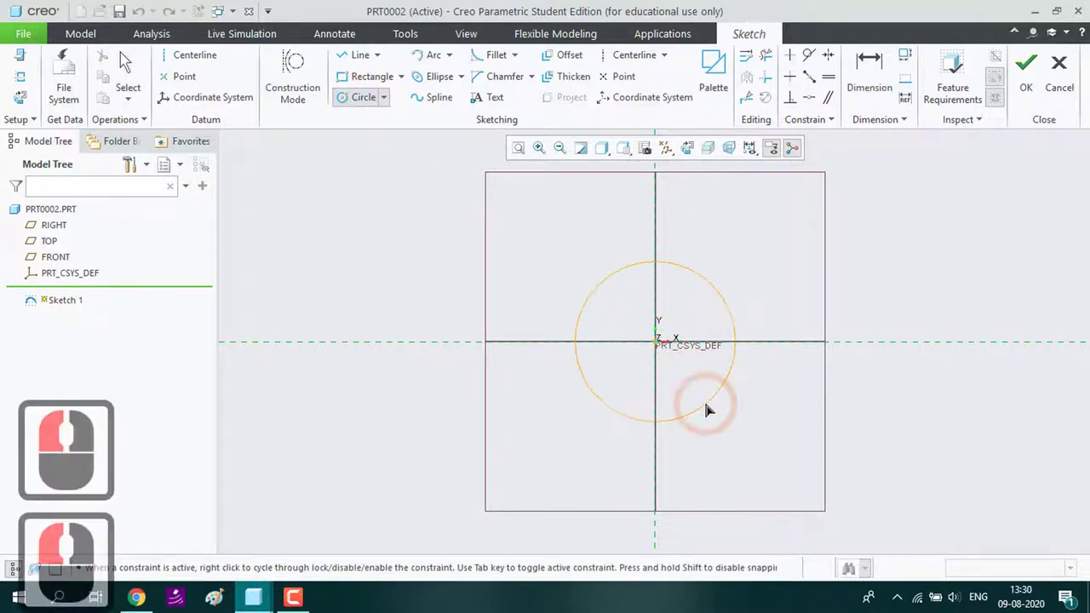
{"action": "left_click", "coordinate": [717, 423]}
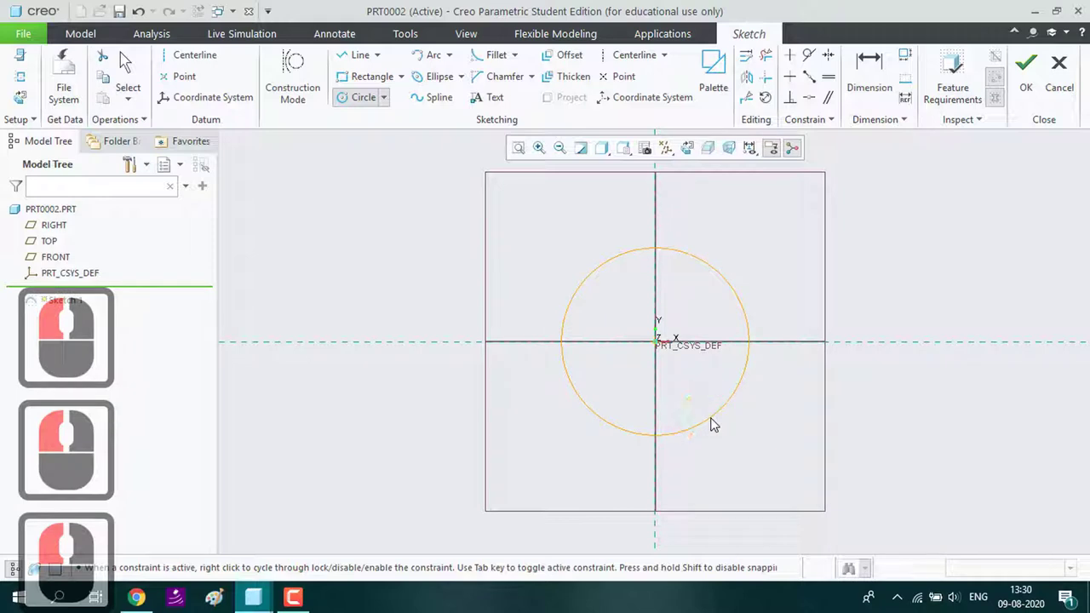
{"action": "key", "text": "Escape"}
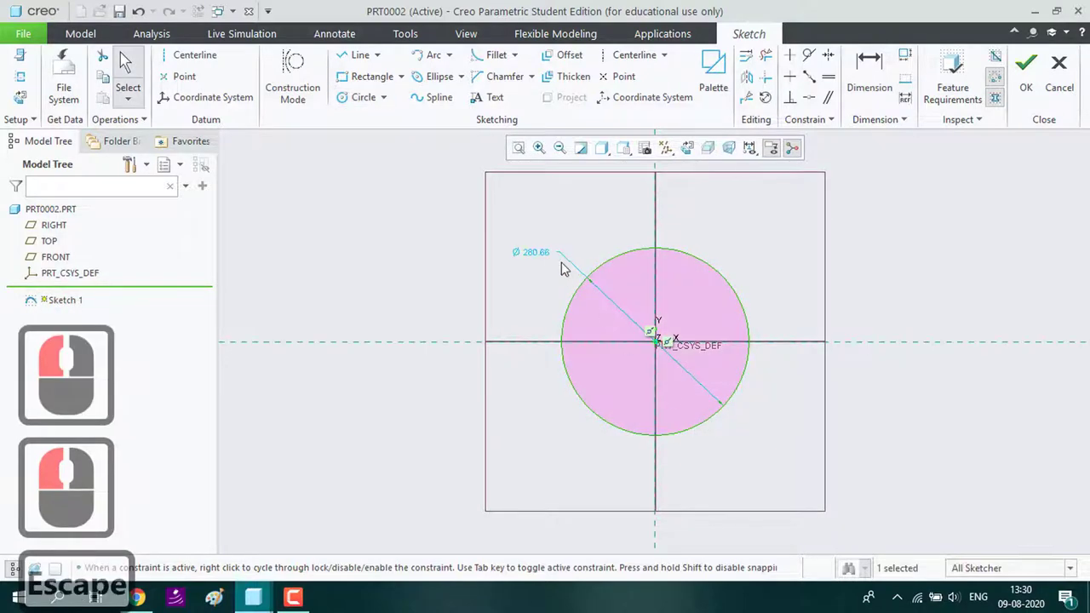
{"action": "double_click", "coordinate": [543, 260]}
{"action": "type", "text": "50"}
{"action": "key", "text": "Return"}
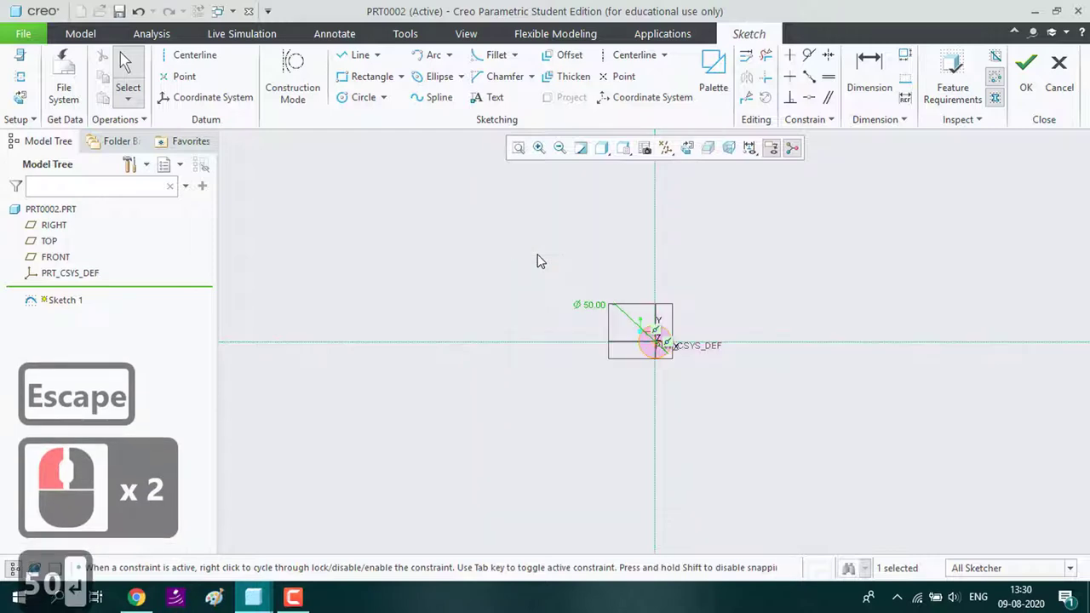
Trim away parts of the diameter-50 circle with Delete Segment, leaving an arc
{"action": "type", "text": "50 ↵"}
{"action": "type", "text": "50 ↵"}
{"action": "scroll", "scroll_direction": "up", "scroll_amount": 3}
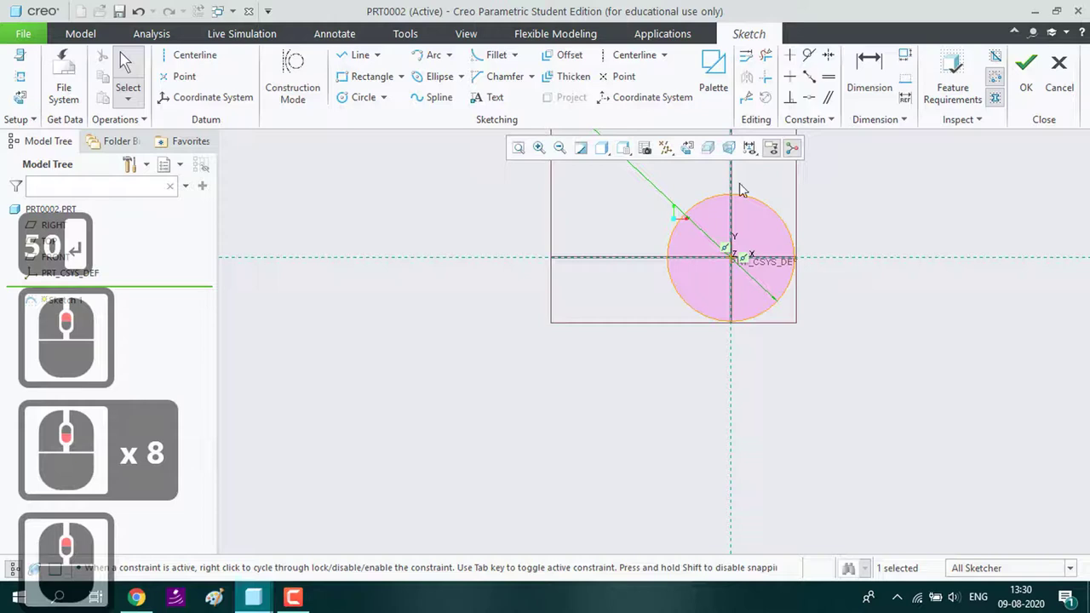
{"action": "scroll", "scroll_direction": "down", "scroll_amount": 3}
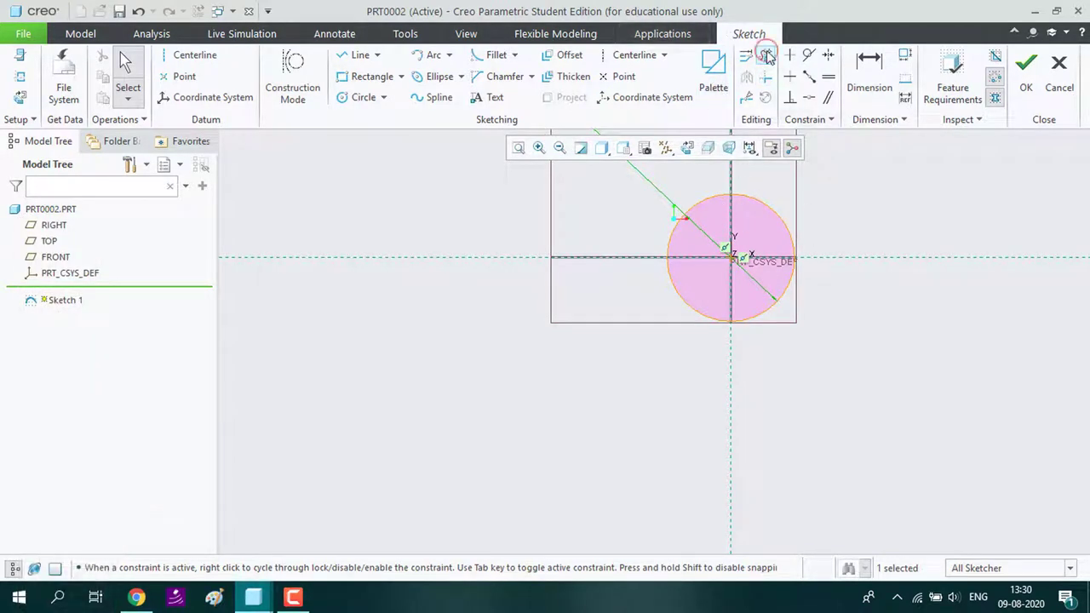
{"action": "left_click", "coordinate": [773, 54]}
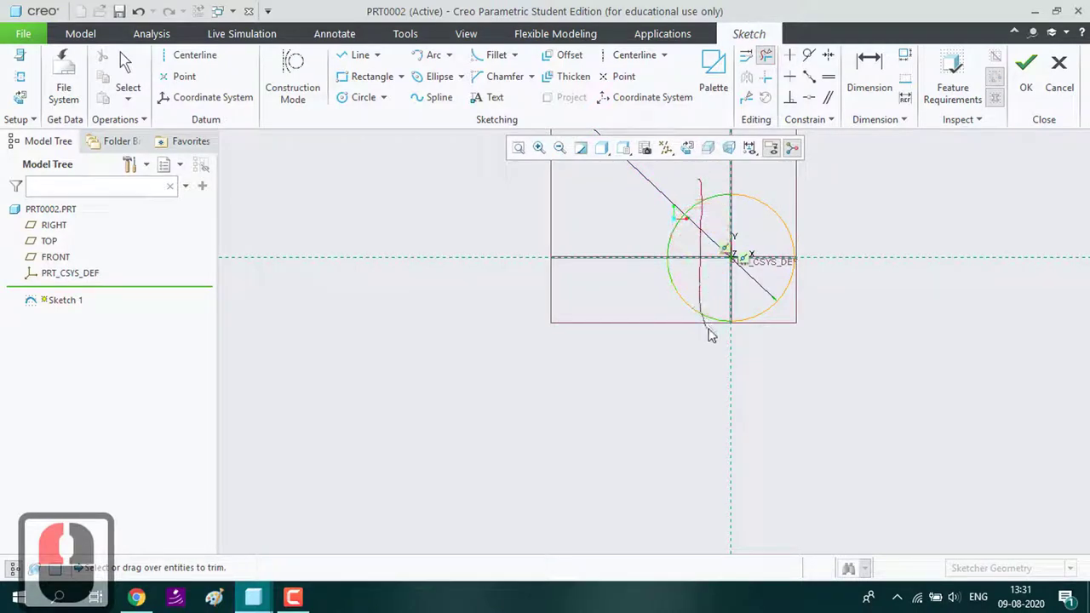
{"action": "left_click", "coordinate": [717, 332]}
{"action": "left_click", "coordinate": [362, 58]}
{"action": "left_click", "coordinate": [736, 197]}
Close the quarter-arc profile with a line along the vertical axis, trim the leftovers and accept the sketch
{"action": "left_click", "coordinate": [739, 259]}
{"action": "left_click", "coordinate": [803, 260]}
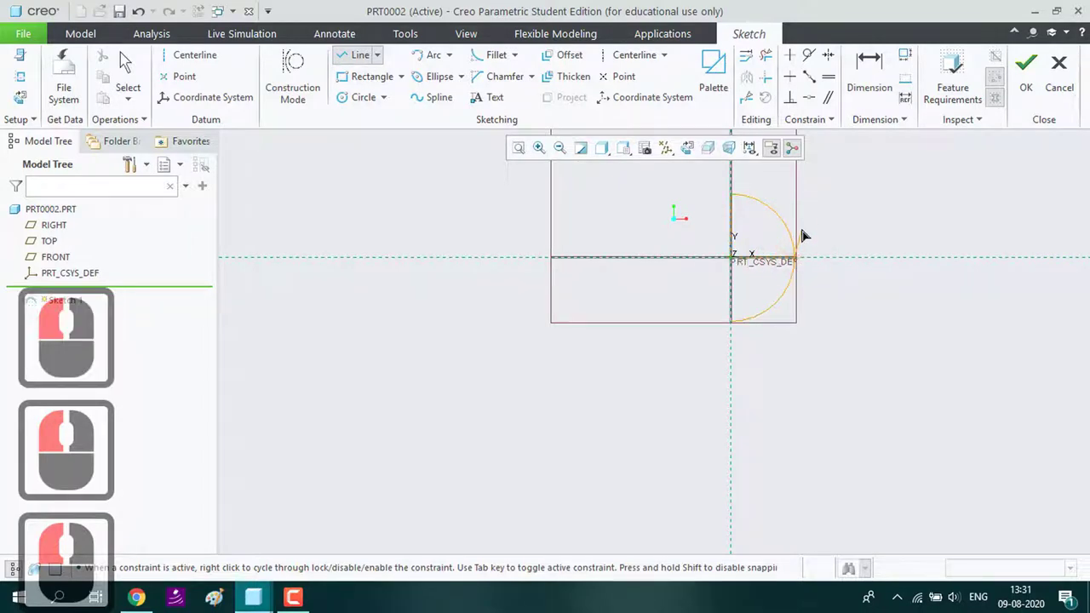
{"action": "key", "text": "Escape"}
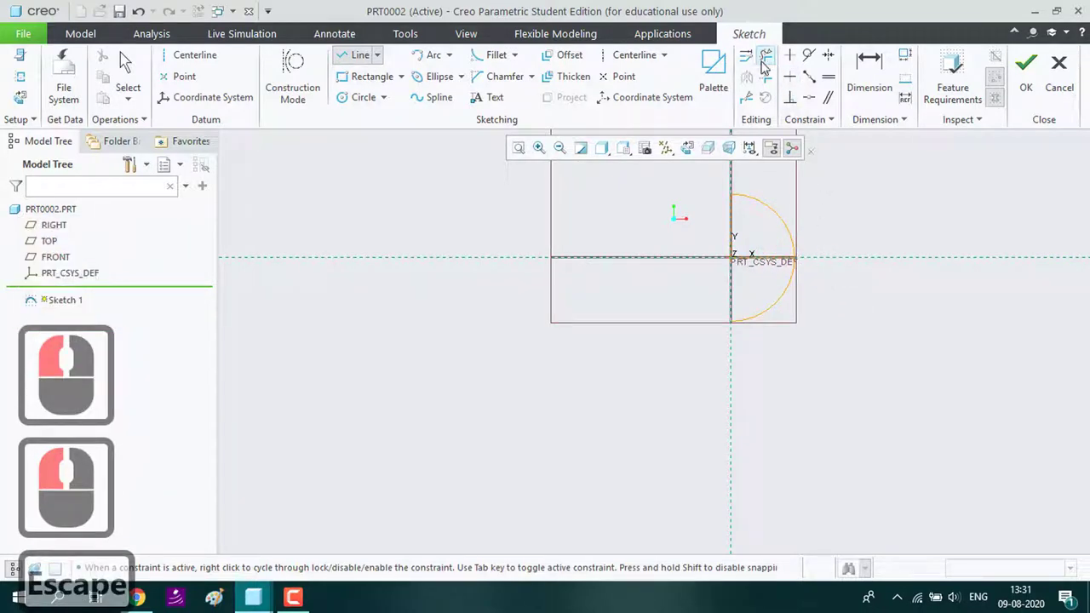
{"action": "left_click", "coordinate": [819, 433]}
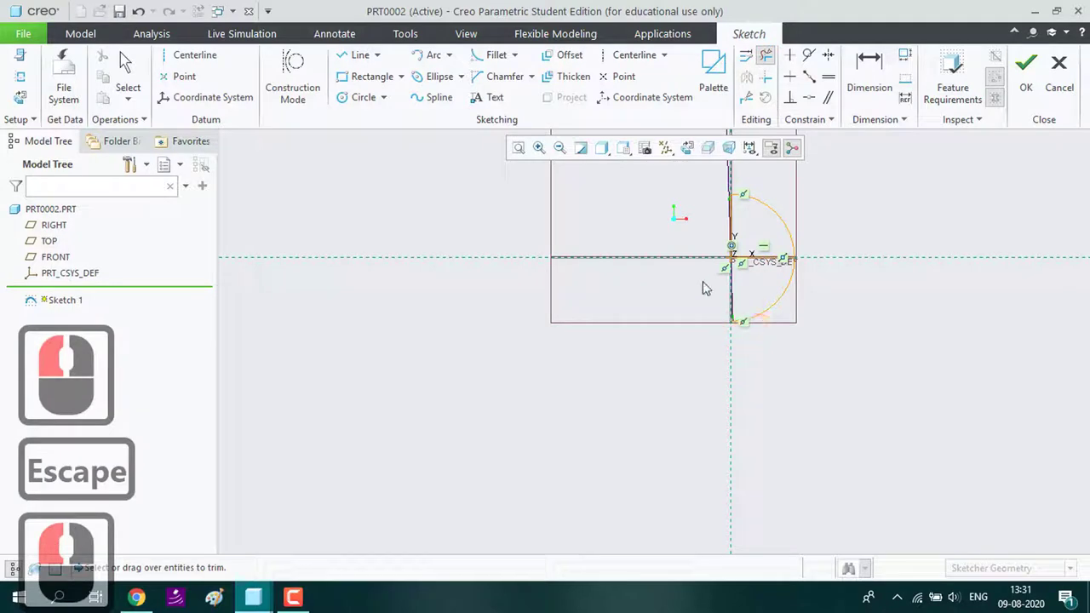
{"action": "left_click", "coordinate": [840, 285]}
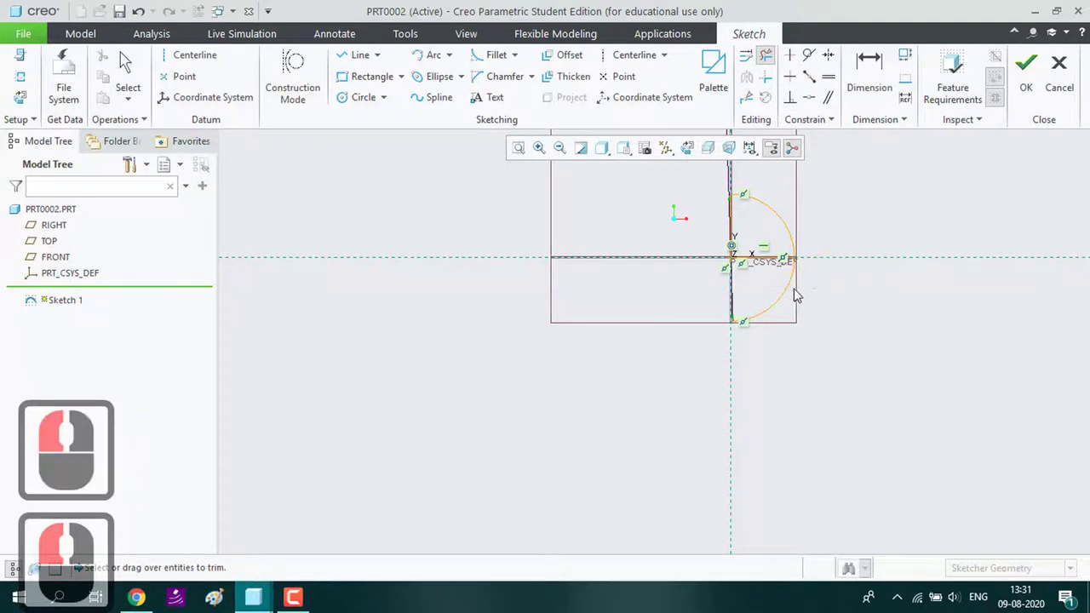
{"action": "left_click", "coordinate": [802, 306]}
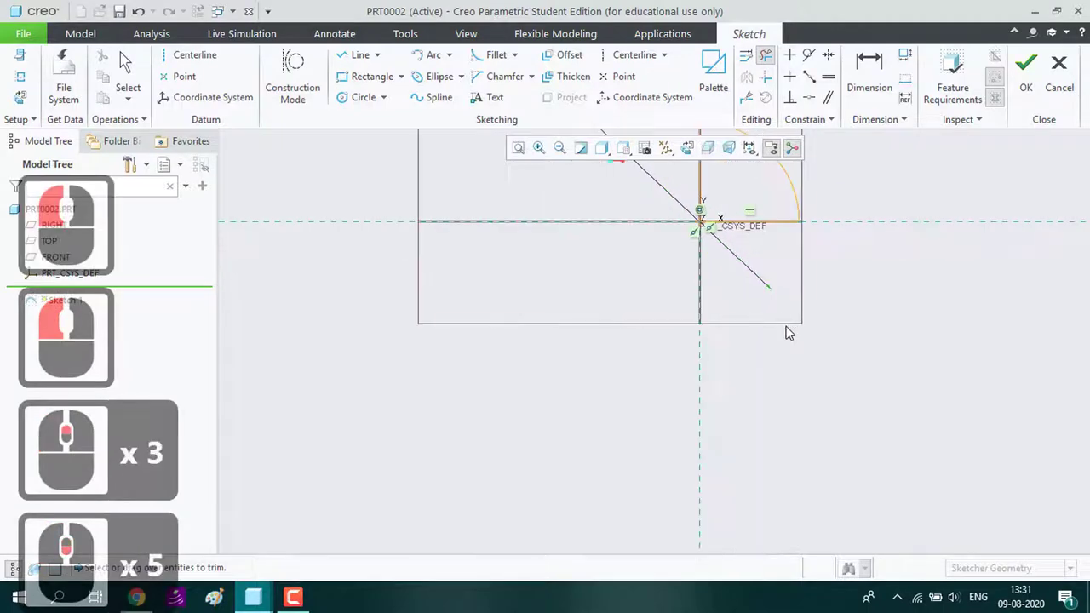
{"action": "scroll", "scroll_direction": "down", "scroll_amount": 3}
{"action": "left_click", "coordinate": [1026, 90]}
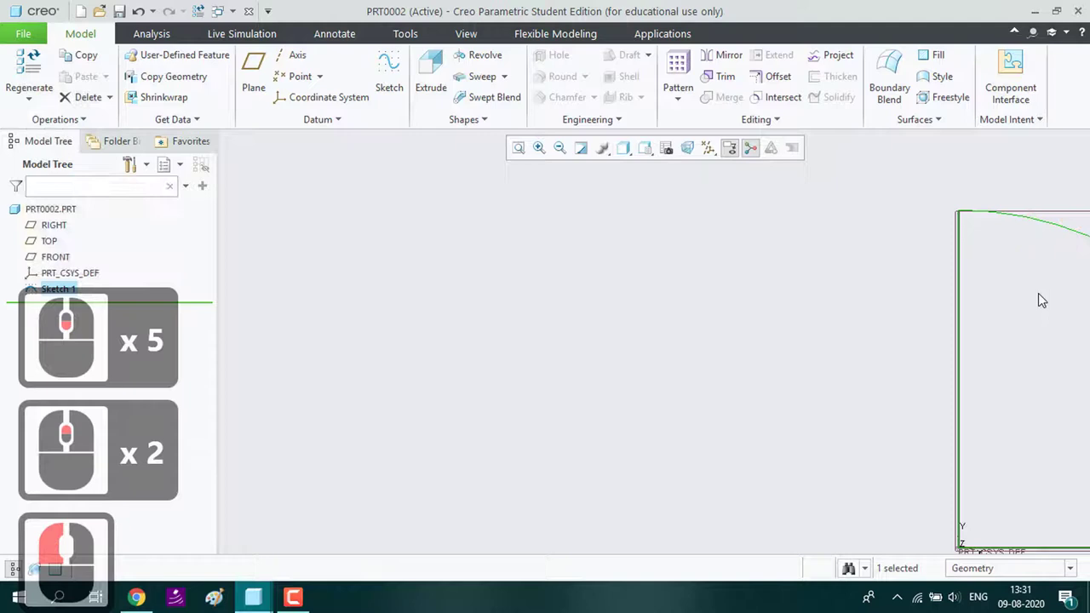
Revolve the quarter-circle 360° about its vertical edge into a solid hemisphere
{"action": "key", "text": "ctrl+d"}
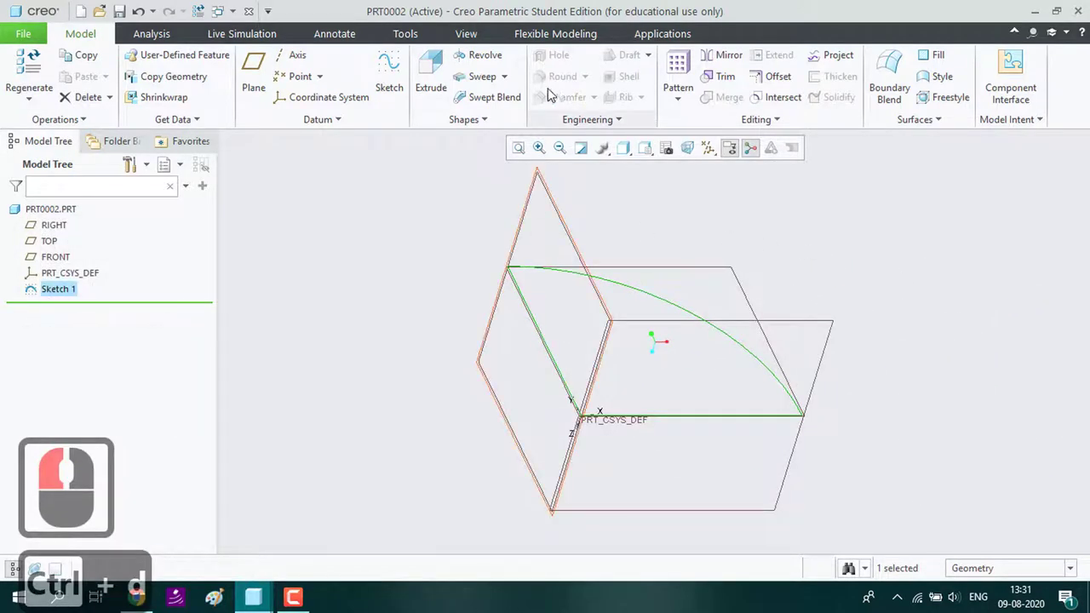
{"action": "left_click", "coordinate": [495, 53]}
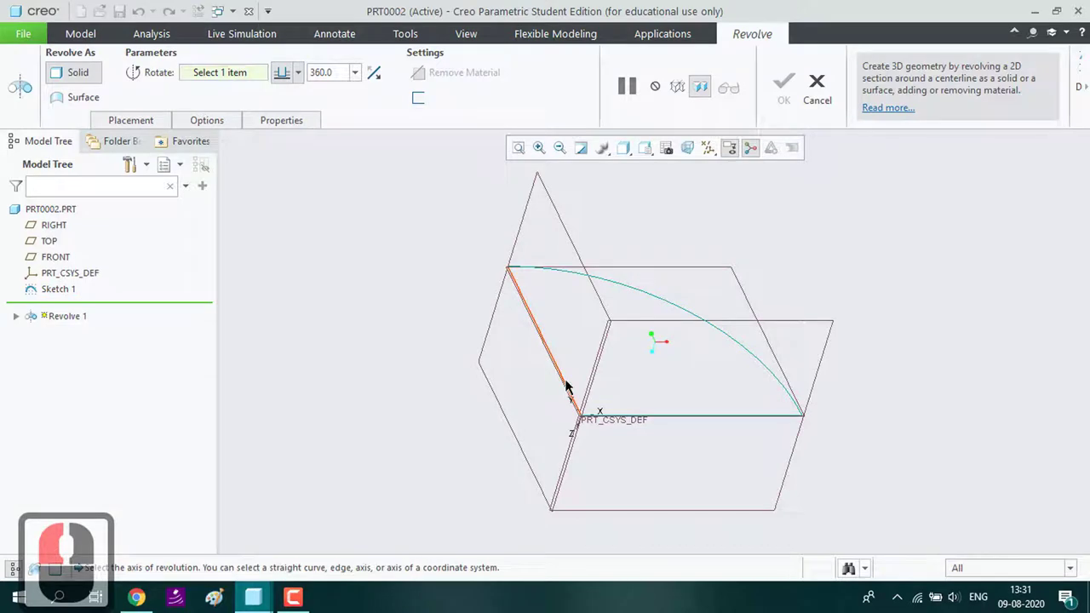
{"action": "left_click", "coordinate": [568, 381]}
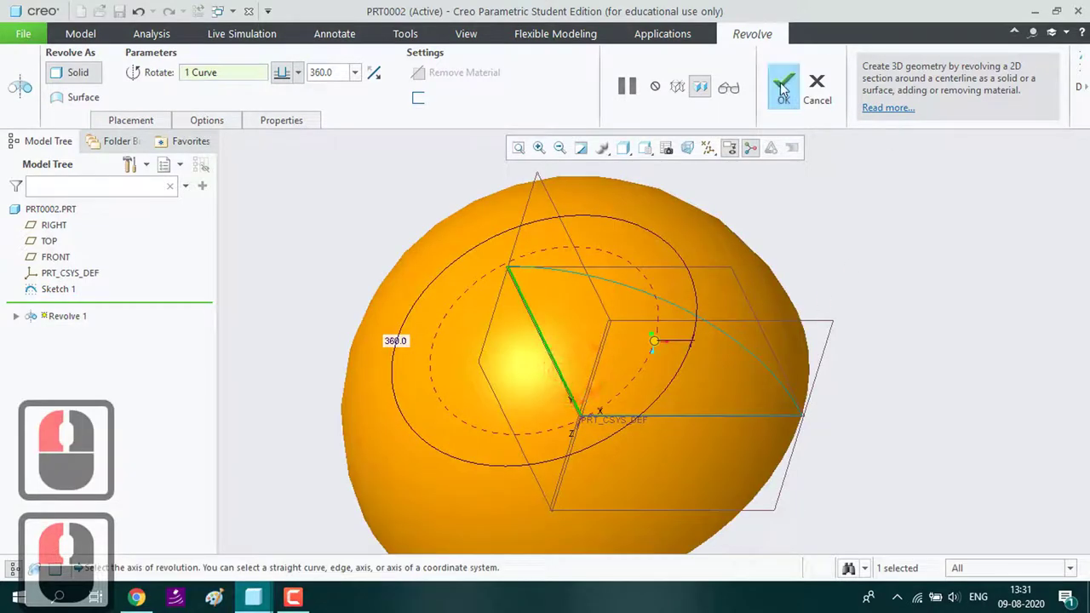
{"action": "left_click", "coordinate": [784, 87]}
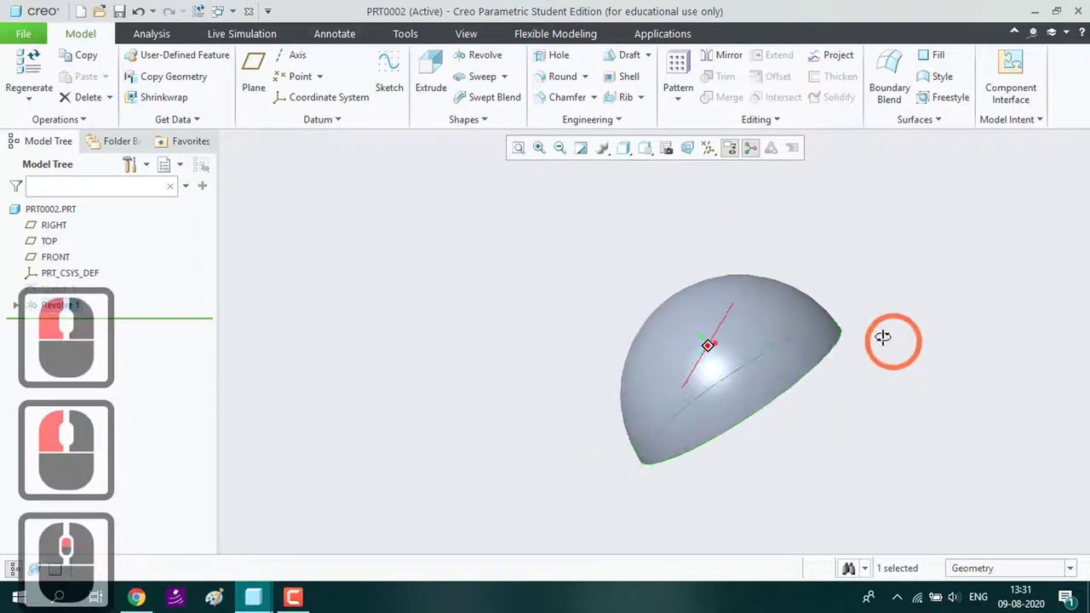
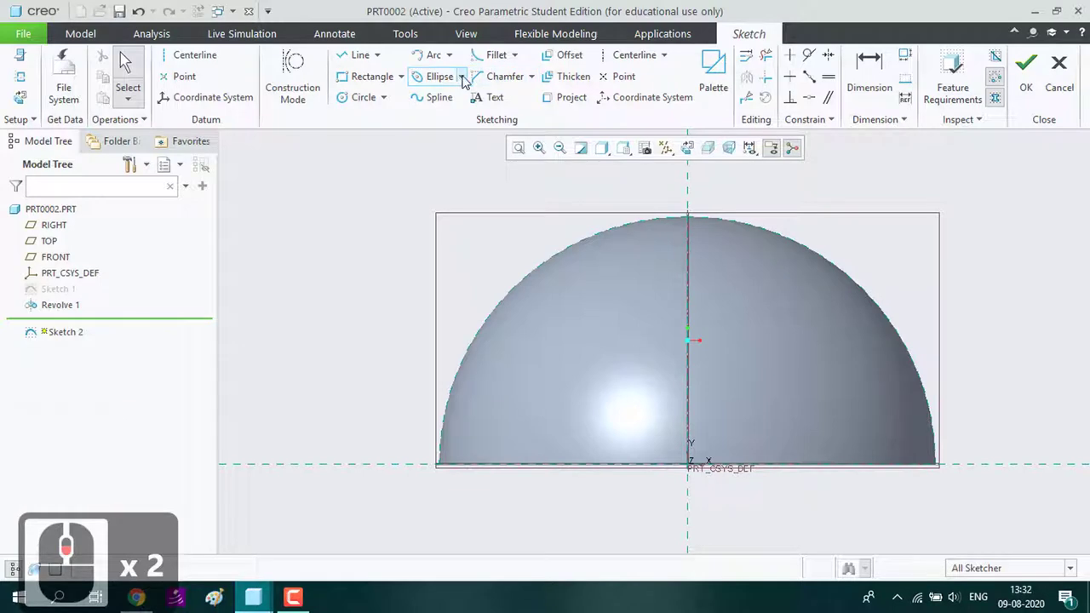
Draw a centre-and-axis ellipse at the dome top and set its axes to 5 and 3
{"action": "left_click", "coordinate": [468, 81]}
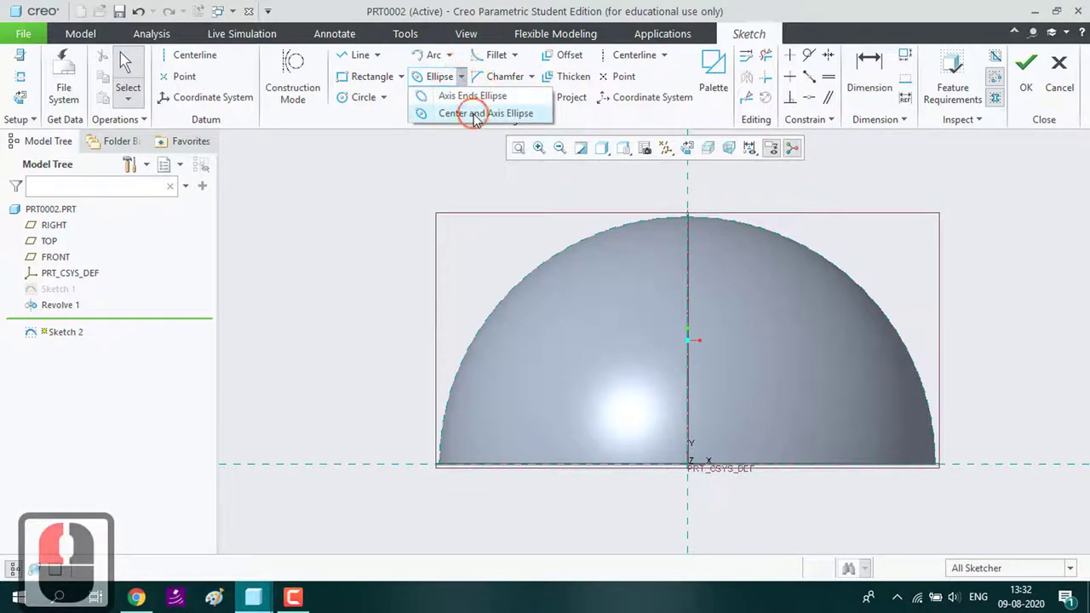
{"action": "left_click", "coordinate": [479, 119]}
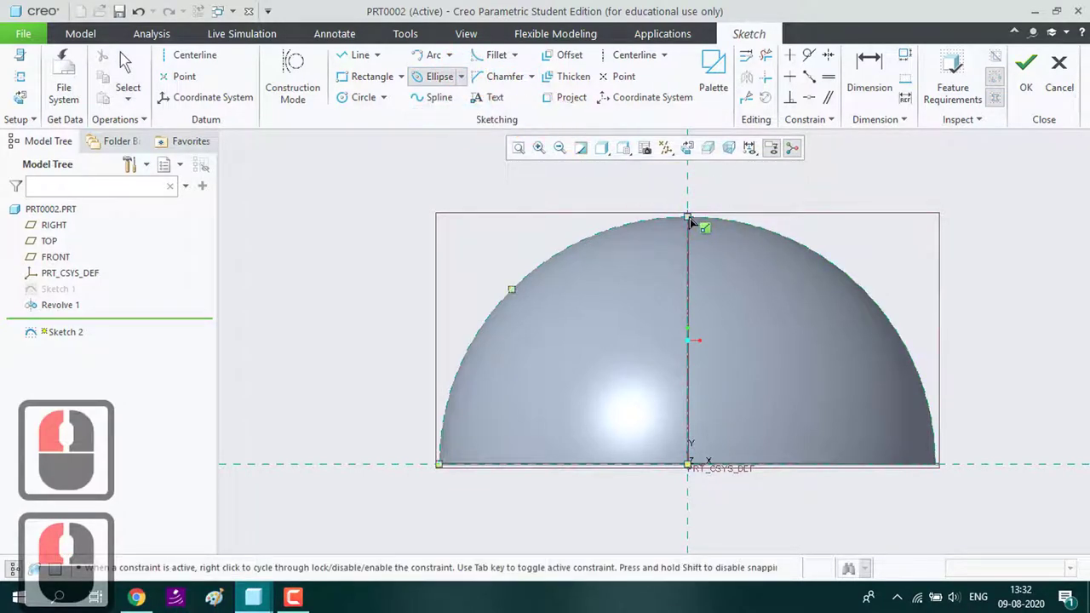
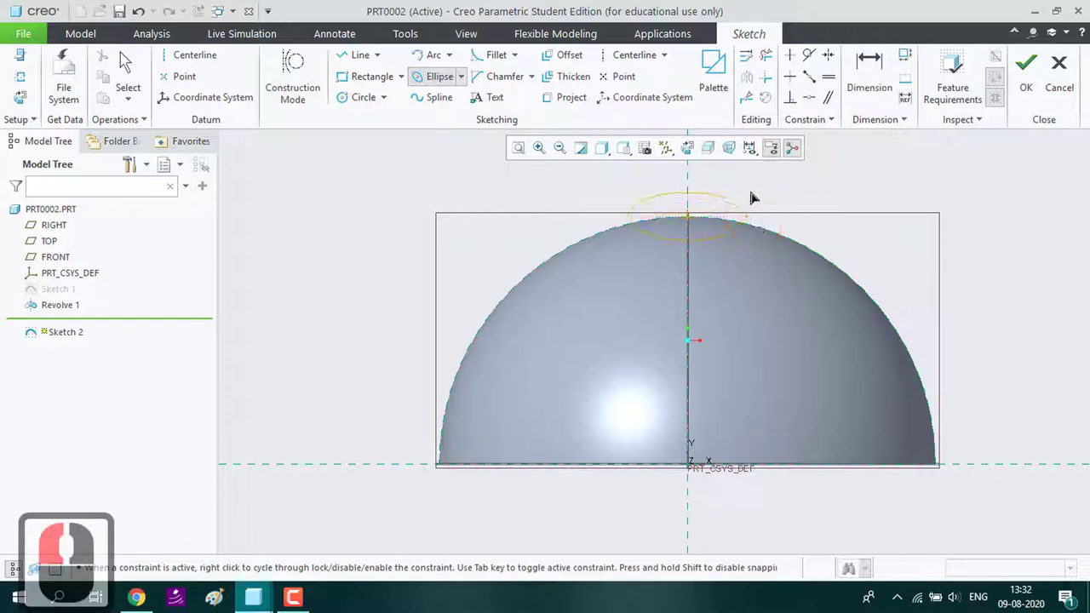
{"action": "left_click", "coordinate": [754, 190]}
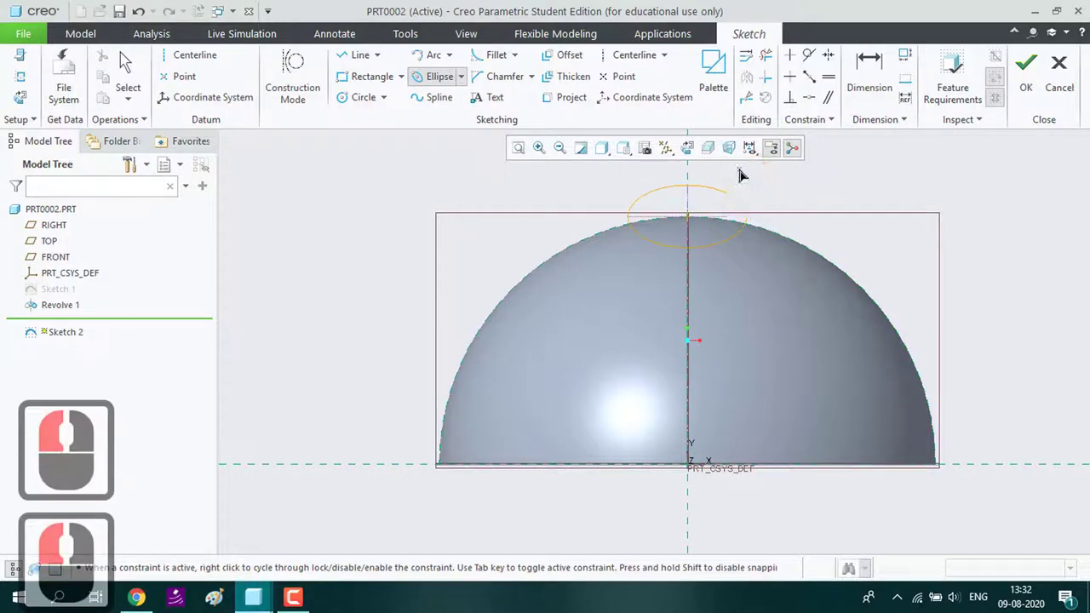
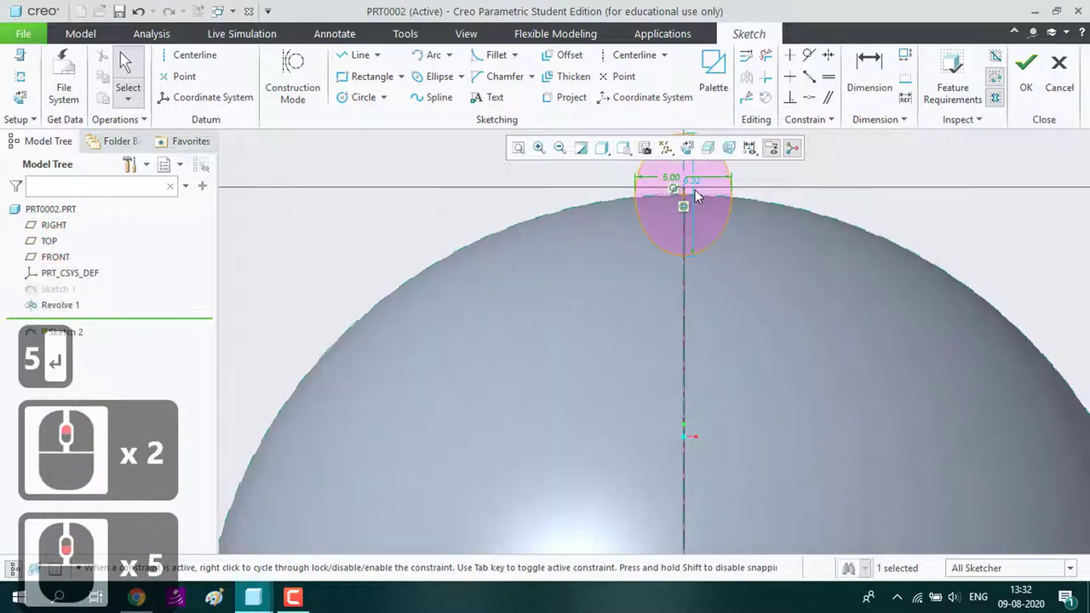
{"action": "scroll", "scroll_direction": "down", "scroll_amount": 3}
{"action": "double_click", "coordinate": [695, 184]}
{"action": "key", "text": "3"}
{"action": "scroll", "scroll_direction": "down", "scroll_amount": 3}
{"action": "key", "text": "Return"}
{"action": "scroll", "scroll_direction": "down", "scroll_amount": 3}
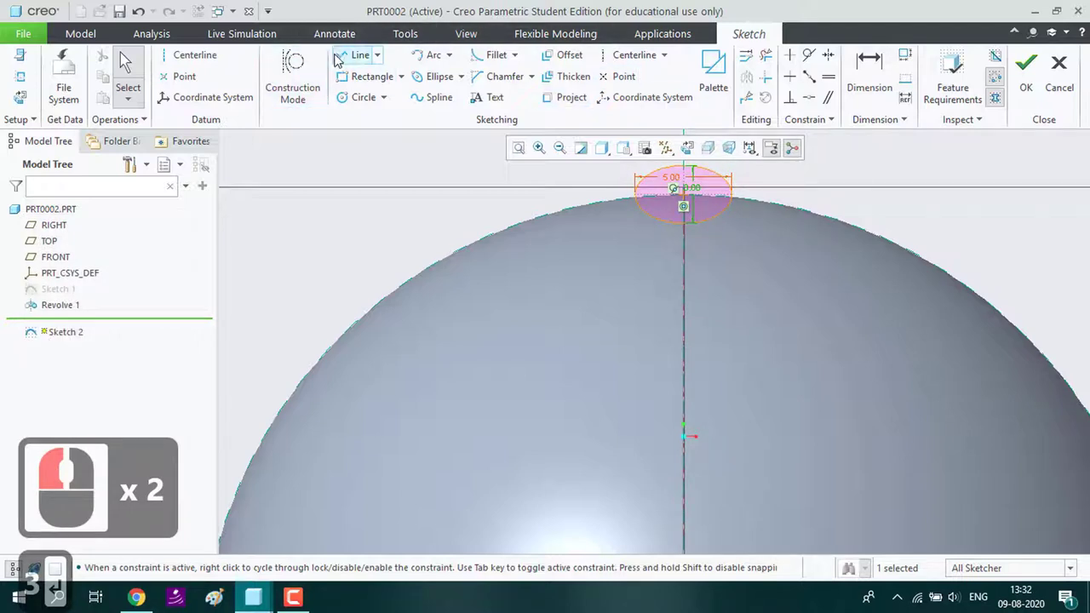
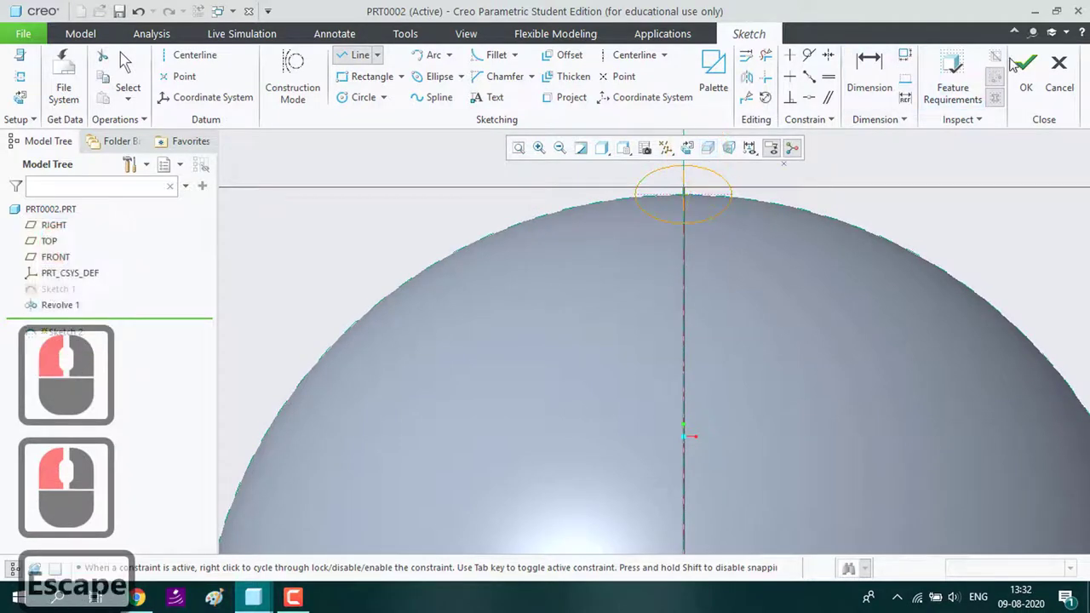
Trim the ellipse to its half beside the vertical axis and accept the dimple profile sketch
{"action": "left_click", "coordinate": [769, 84]}
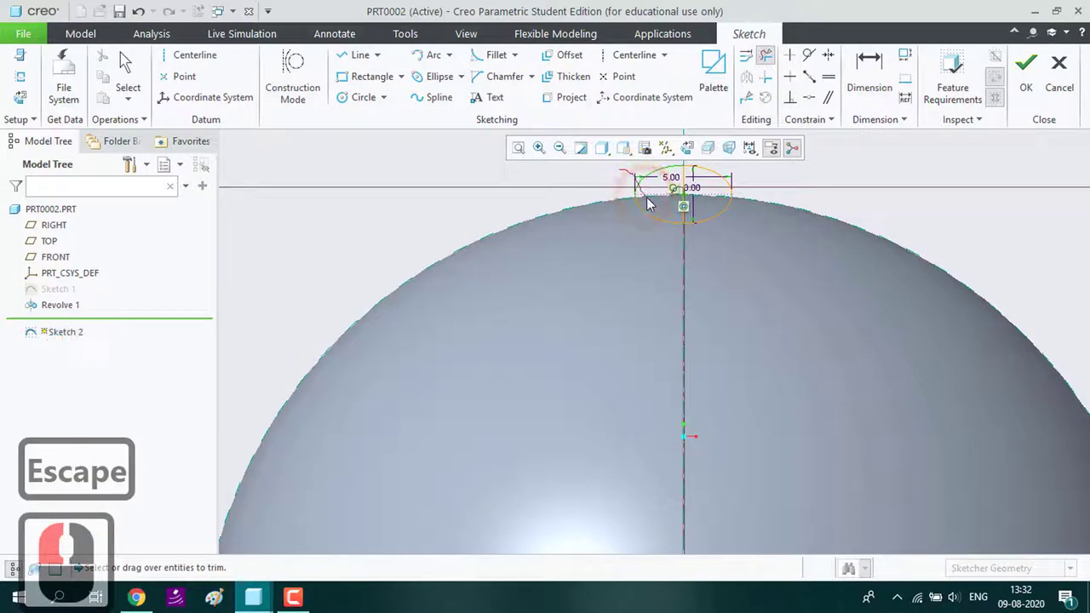
{"action": "left_click", "coordinate": [657, 225]}
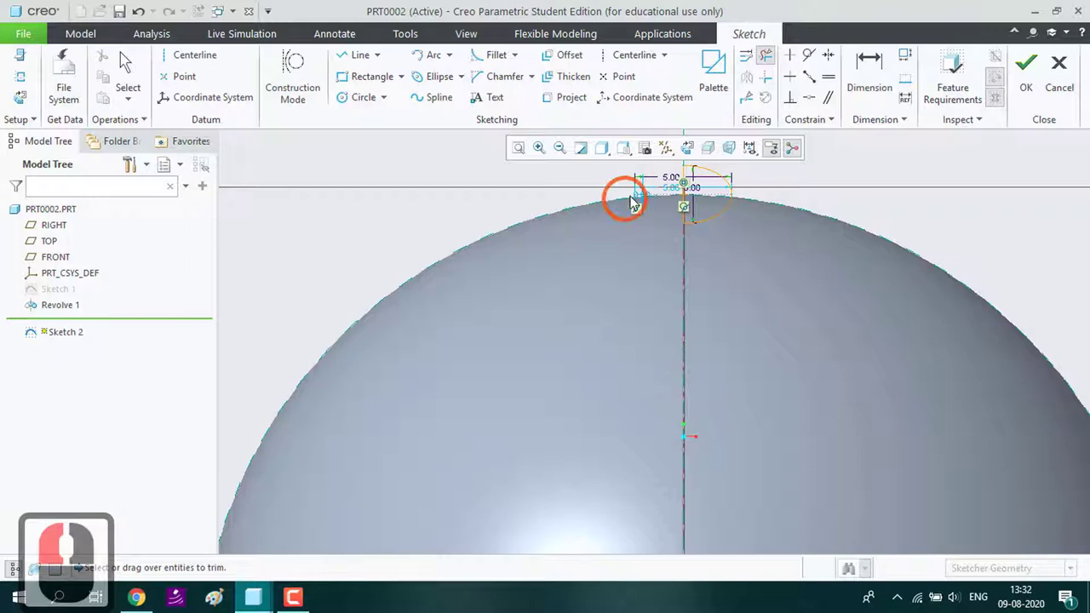
{"action": "left_click", "coordinate": [641, 199]}
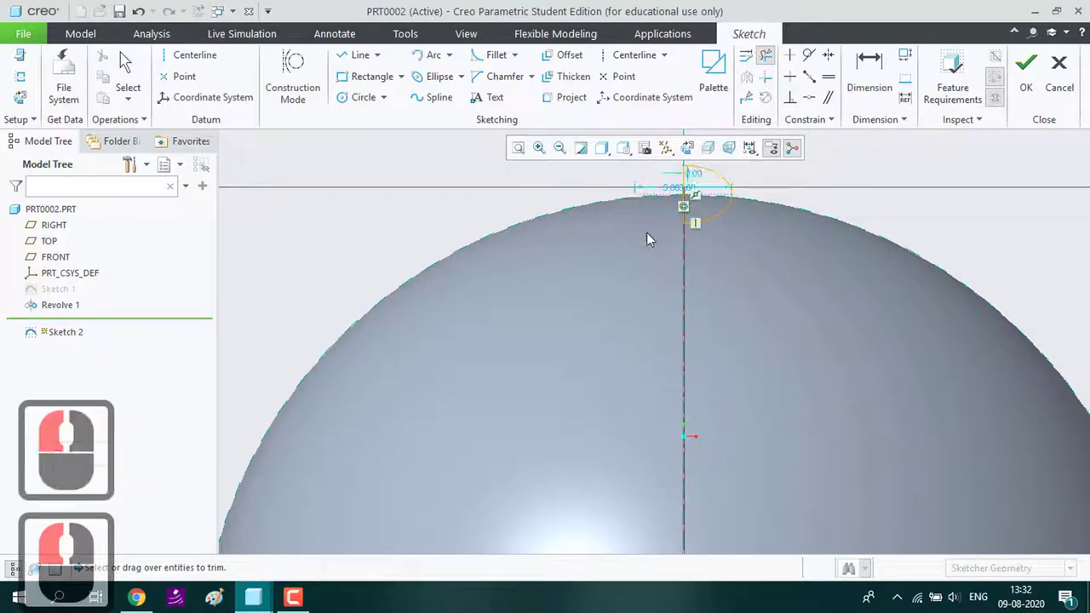
{"action": "scroll", "scroll_direction": "up", "scroll_amount": 3}
{"action": "scroll", "scroll_direction": "down", "scroll_amount": 3}
{"action": "scroll", "scroll_direction": "up", "scroll_amount": 3}
{"action": "left_click", "coordinate": [1034, 71]}
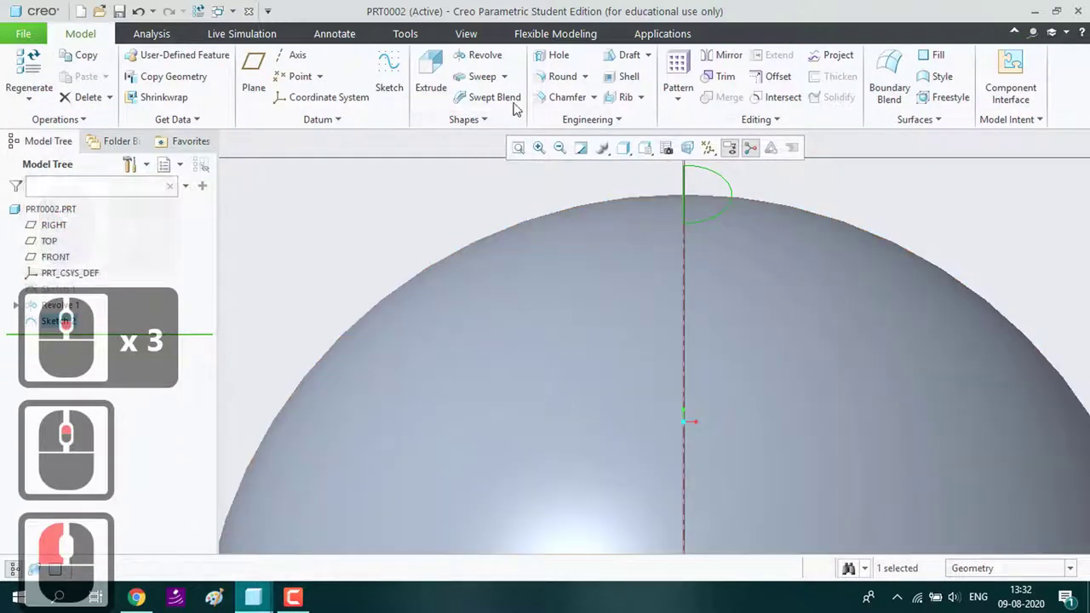
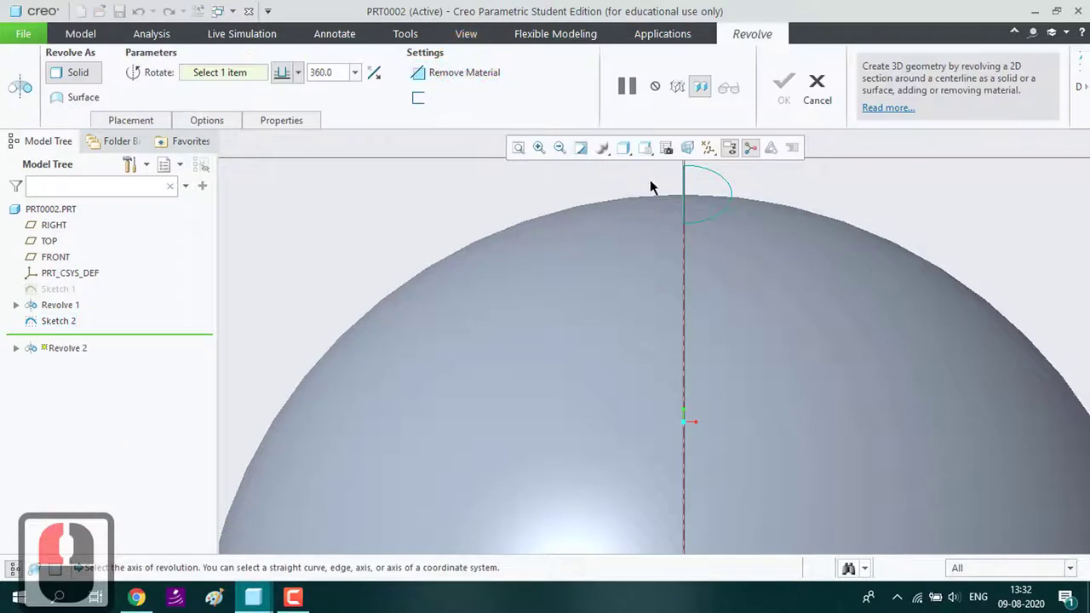
Revolve the half-ellipse about its centreline with Remove Material to cut the dimple
{"action": "left_click", "coordinate": [683, 191]}
{"action": "left_click", "coordinate": [447, 70]}
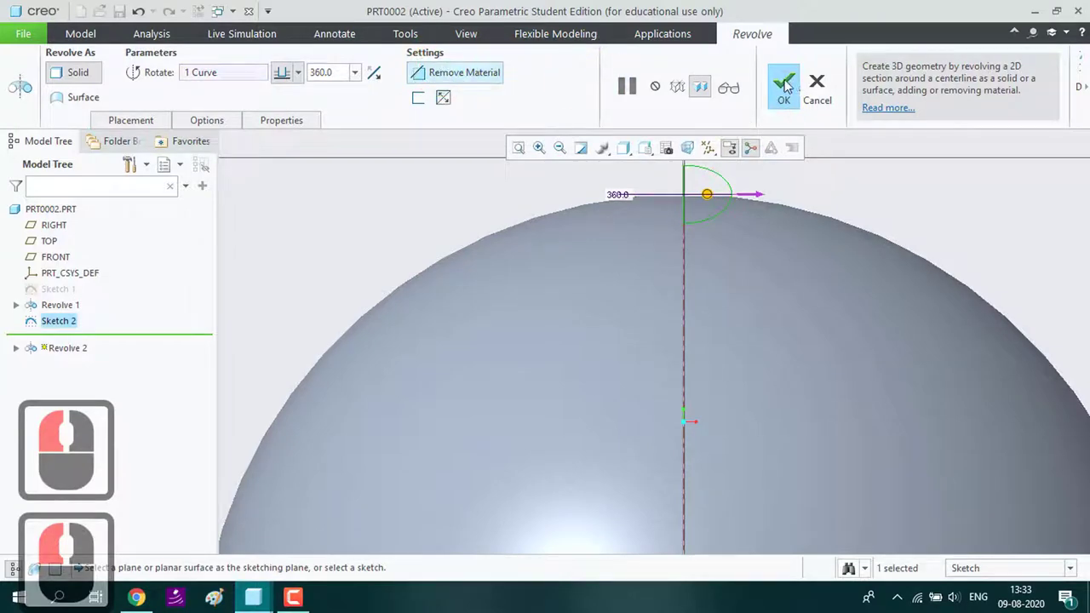
{"action": "left_click", "coordinate": [790, 85]}
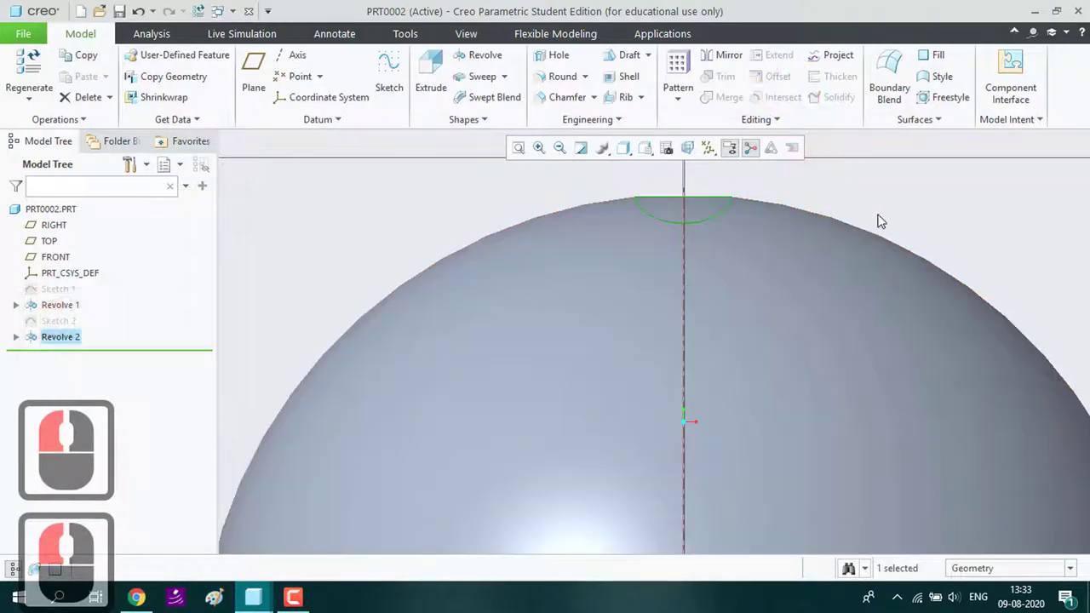
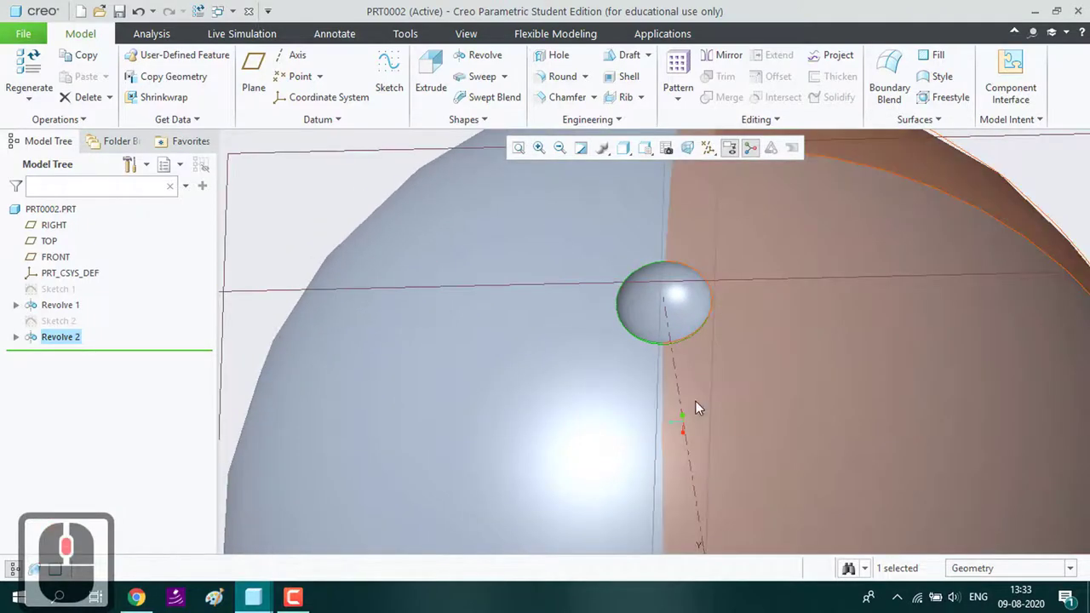
Reset to the standard view, select the dimple surface and bring up the pattern choices
{"action": "left_click", "coordinate": [743, 102]}
{"action": "key", "text": "ctrl+d"}
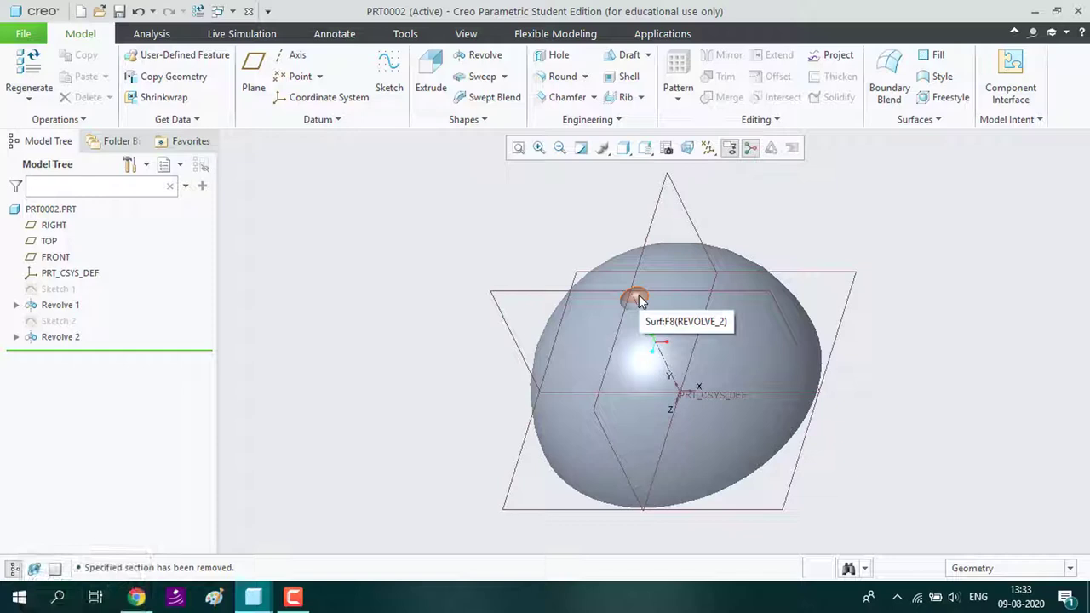
{"action": "left_click", "coordinate": [643, 299]}
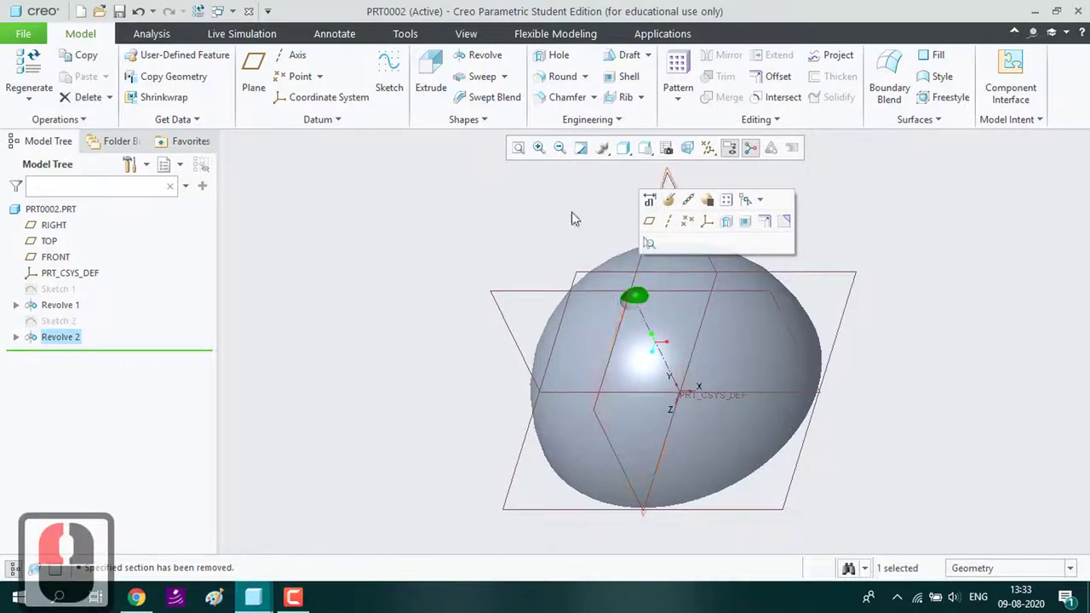
{"action": "left_click", "coordinate": [677, 103]}
Geometry-pattern the dimple about the axis with 8 members over 90°
{"action": "left_click", "coordinate": [696, 139]}
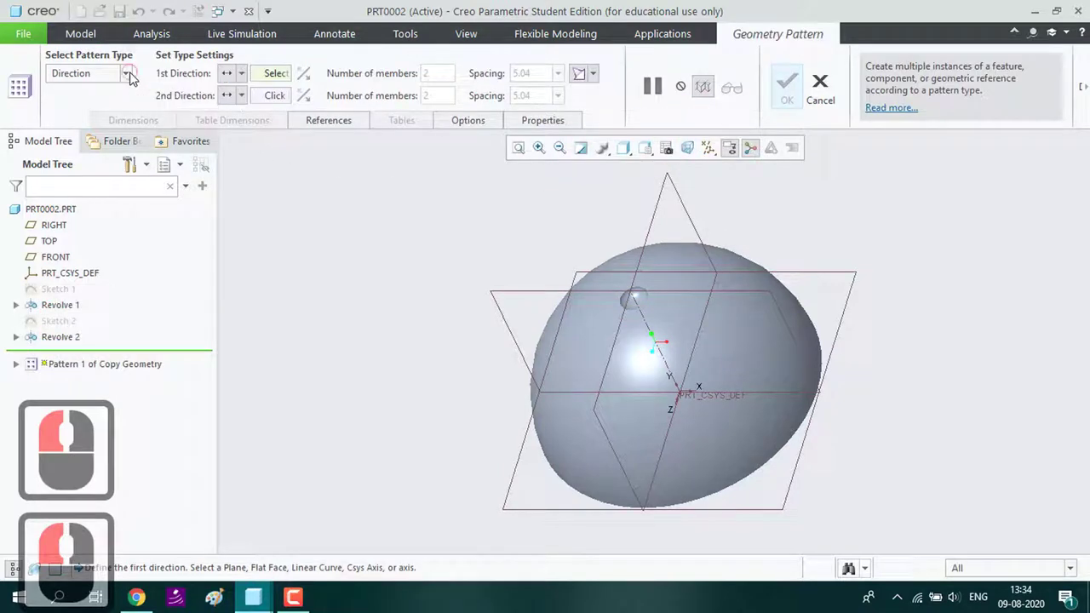
{"action": "left_click", "coordinate": [136, 75]}
{"action": "left_click", "coordinate": [123, 124]}
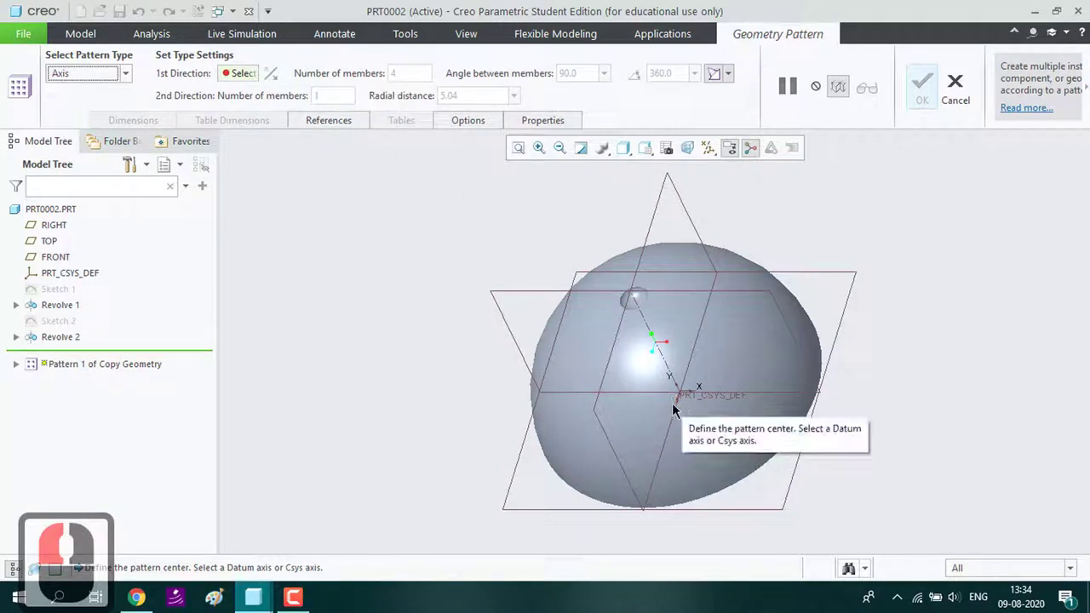
{"action": "left_click", "coordinate": [675, 404]}
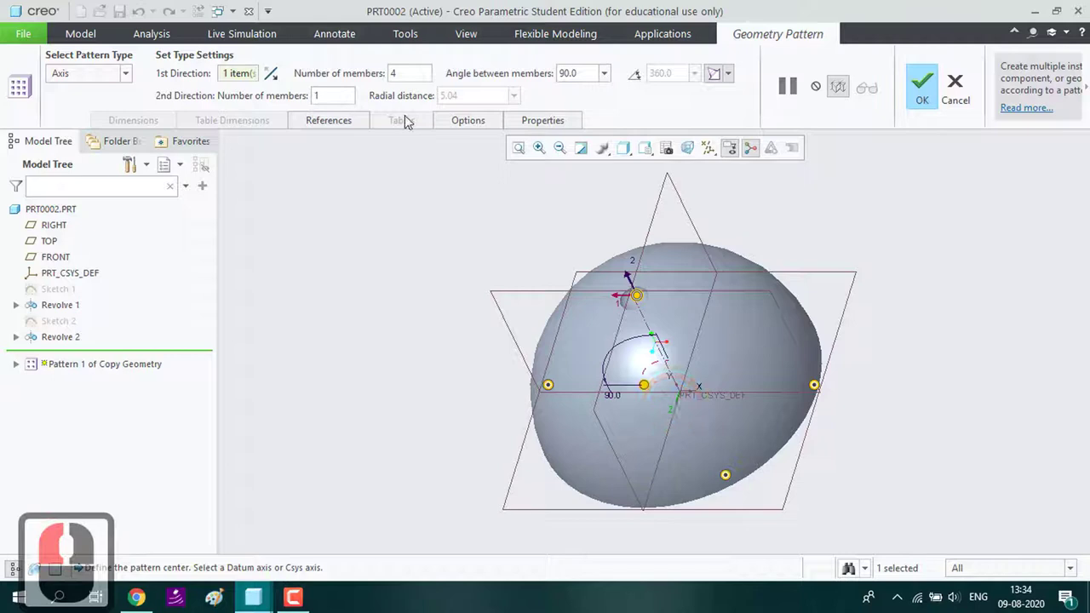
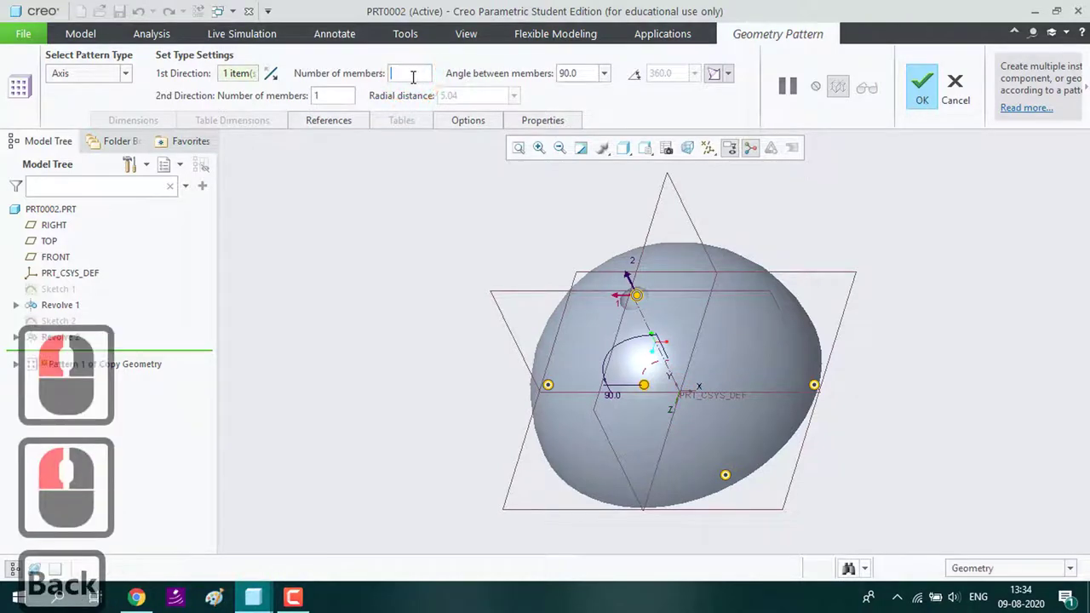
{"action": "type", "text": "8"}
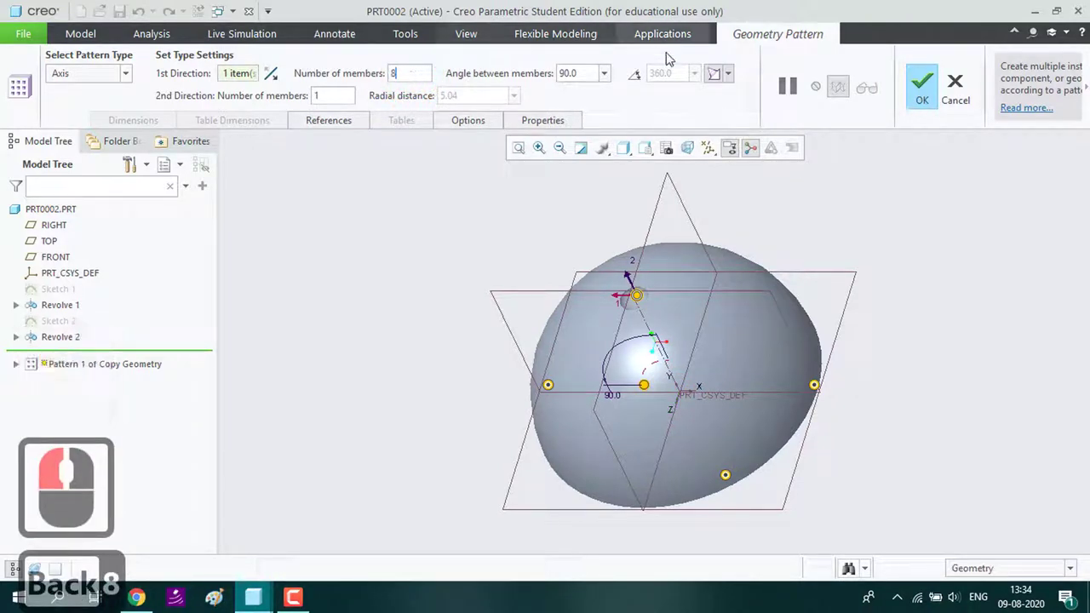
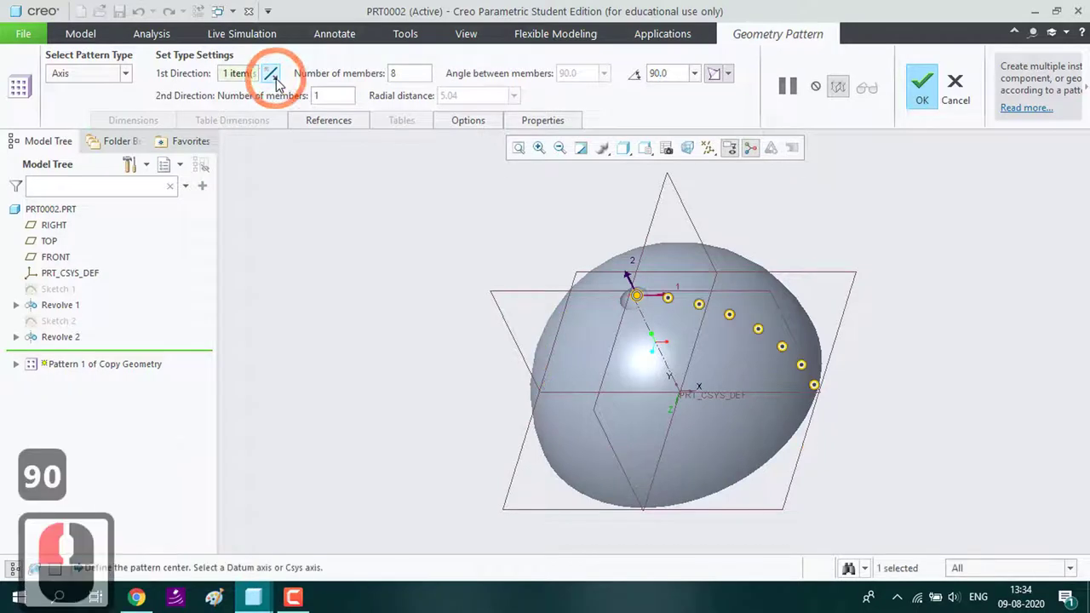
{"action": "left_click", "coordinate": [924, 79]}
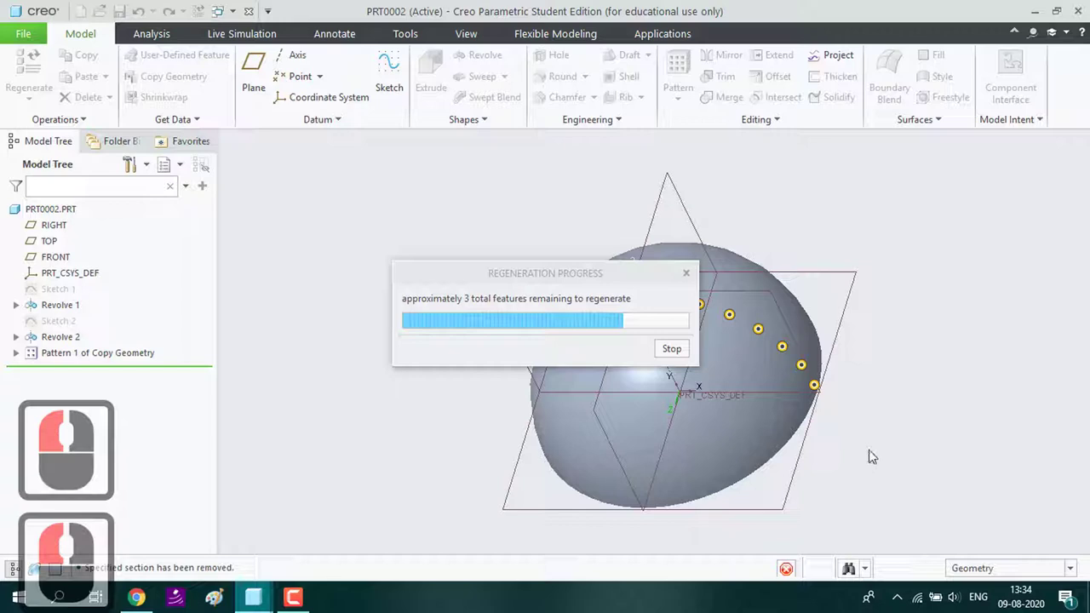
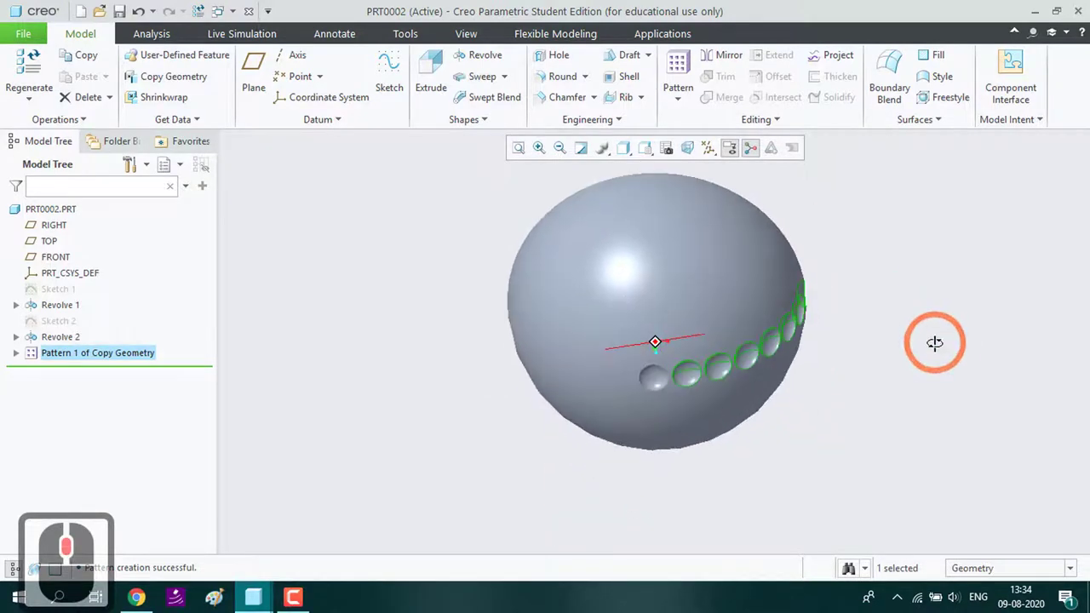
Inspect the new dimple row, then select the second dimple's surface for another pattern
{"action": "middle_click", "coordinate": [879, 301]}
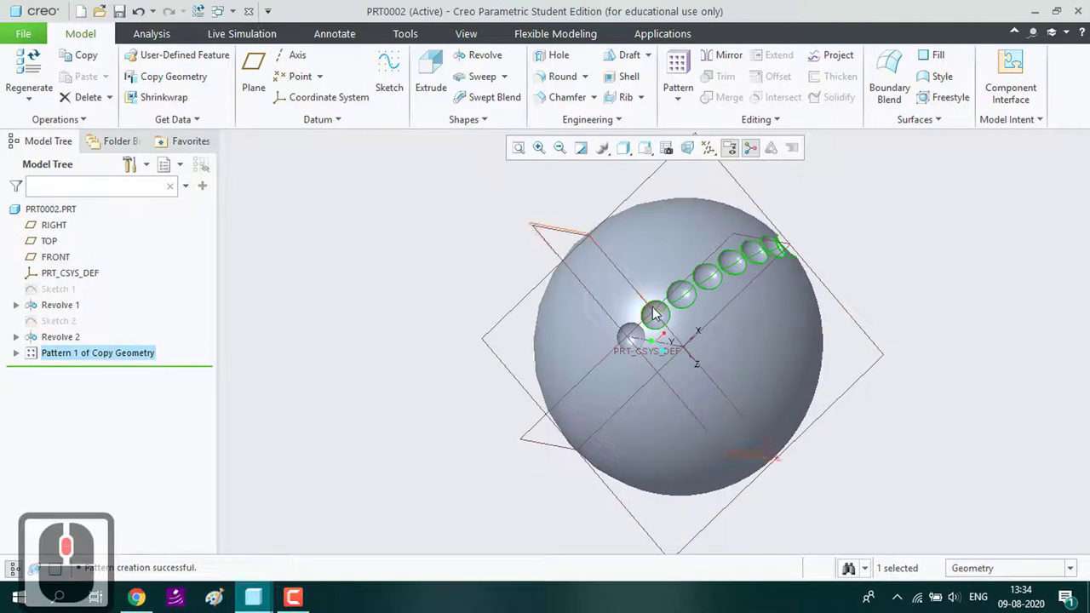
{"action": "key", "text": "ctrl+d"}
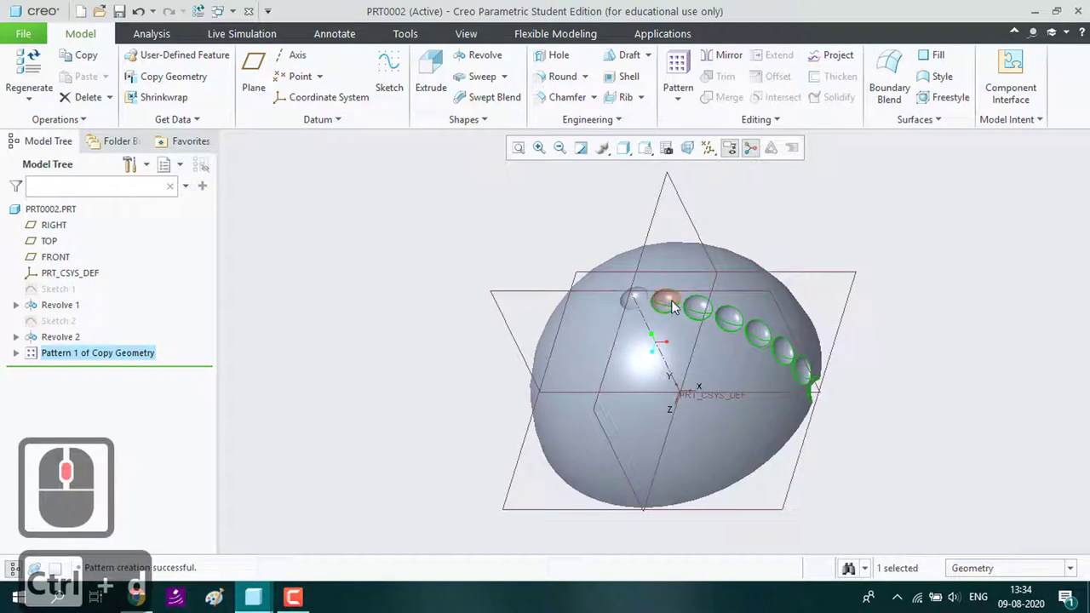
{"action": "left_click", "coordinate": [677, 306]}
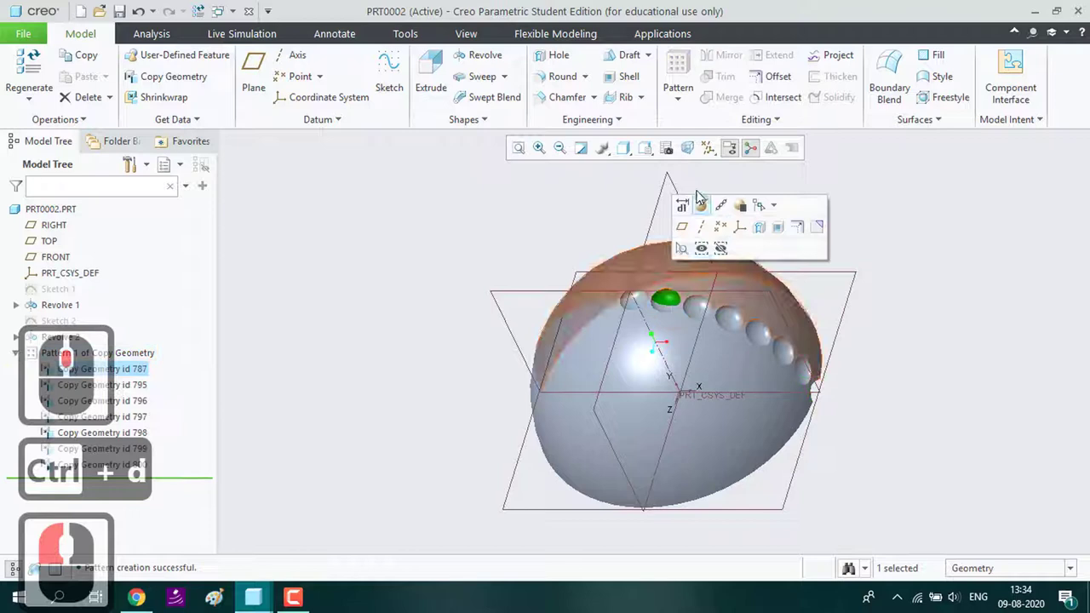
{"action": "left_click", "coordinate": [681, 99]}
{"action": "left_click", "coordinate": [697, 135]}
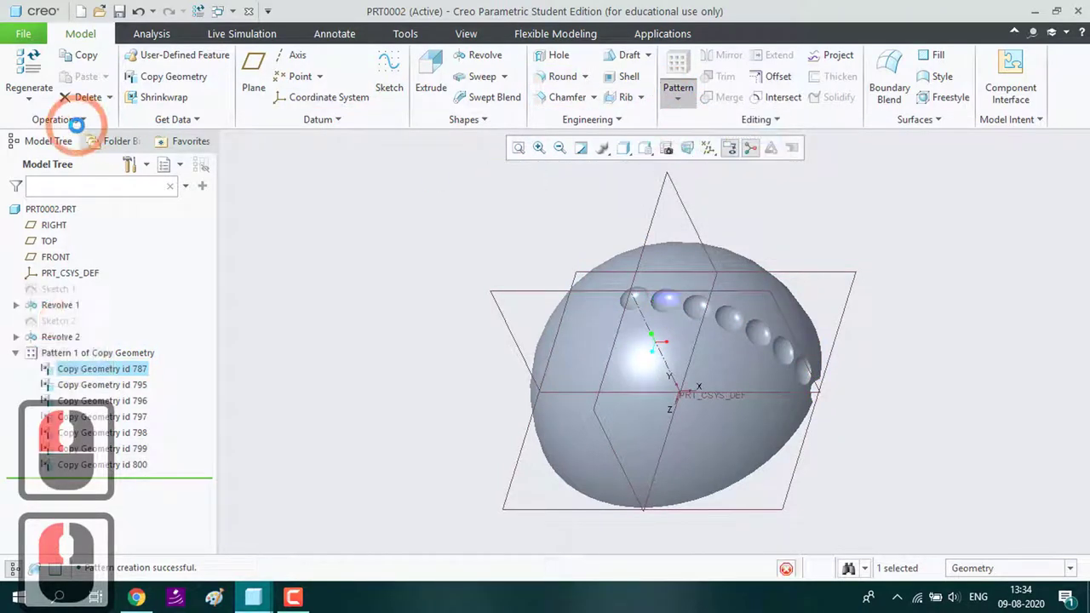
Set an axis geometry pattern of the dimple with 6 members spread over 360°
{"action": "left_click", "coordinate": [131, 78]}
{"action": "left_click", "coordinate": [113, 125]}
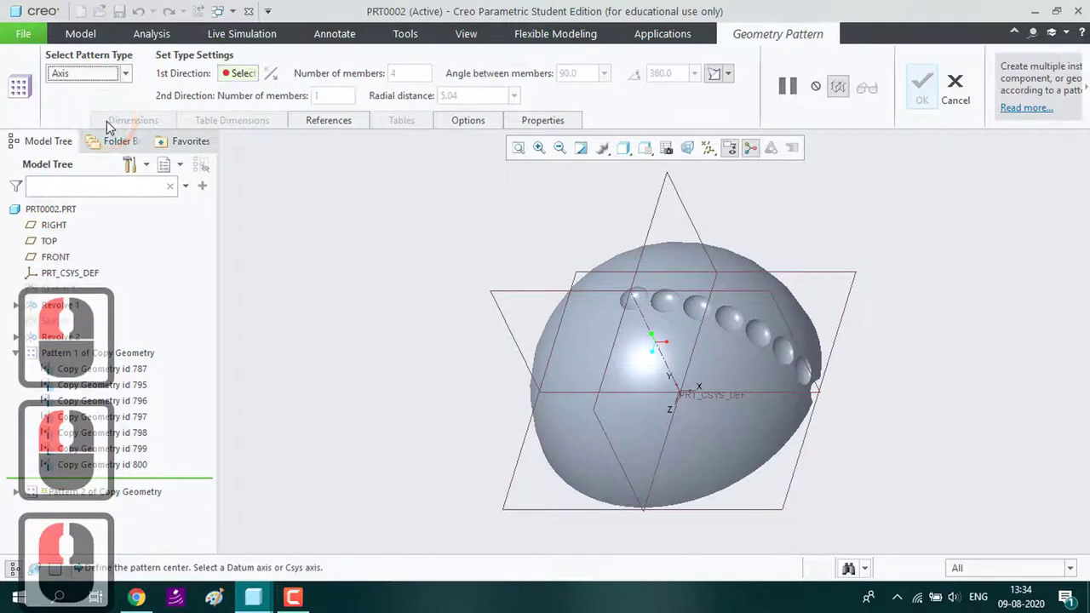
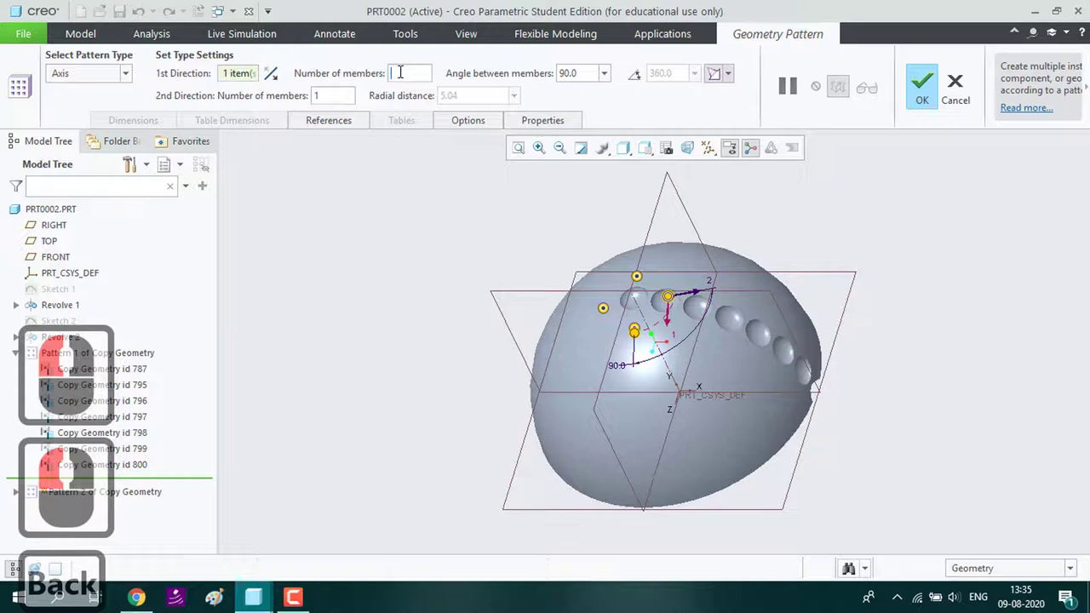
{"action": "key", "text": "6"}
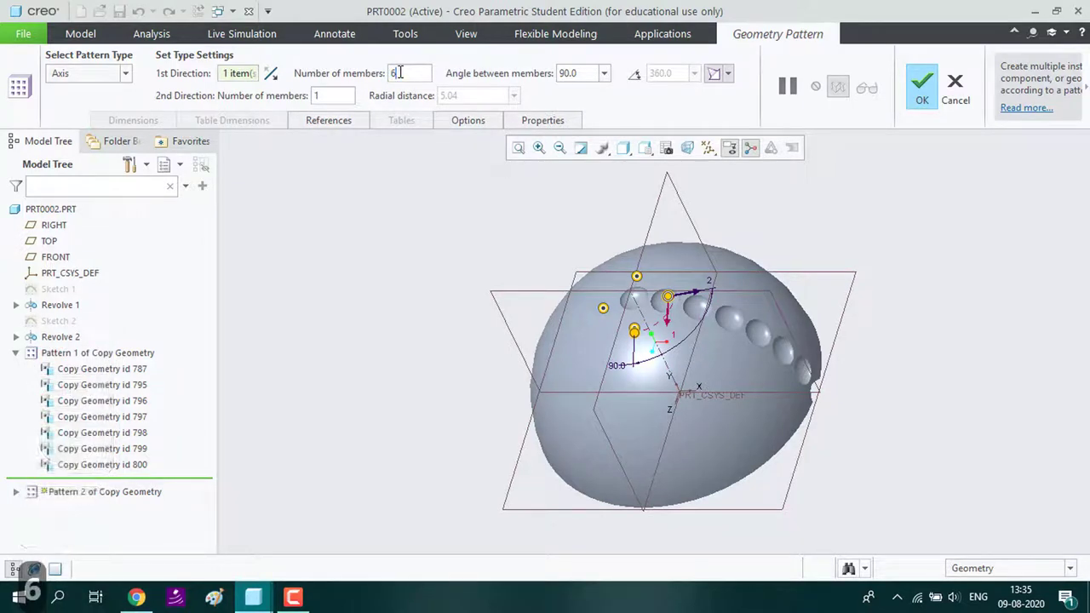
{"action": "left_click", "coordinate": [634, 81]}
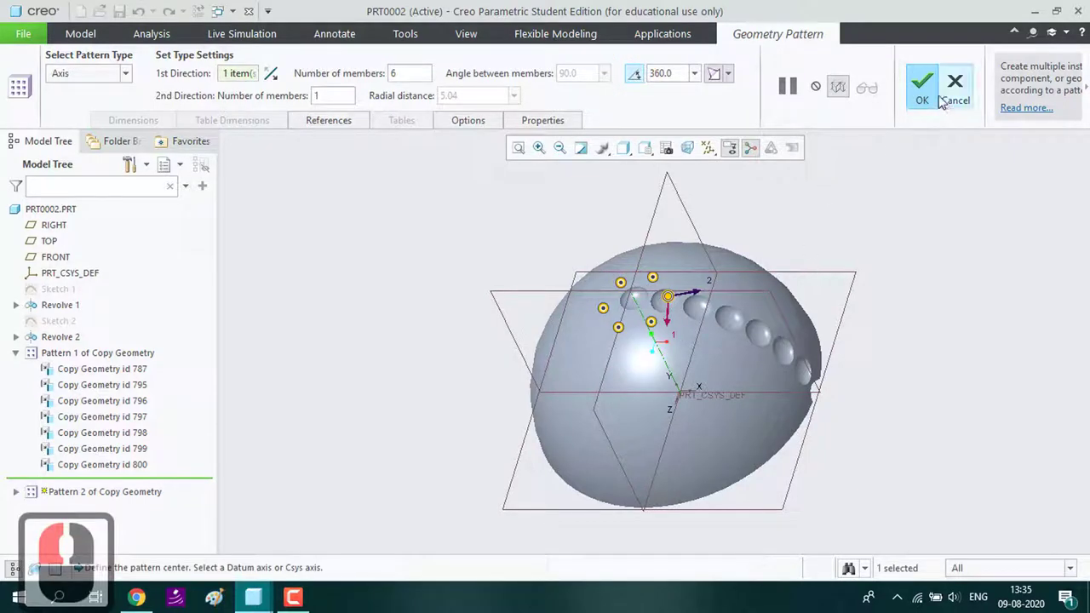
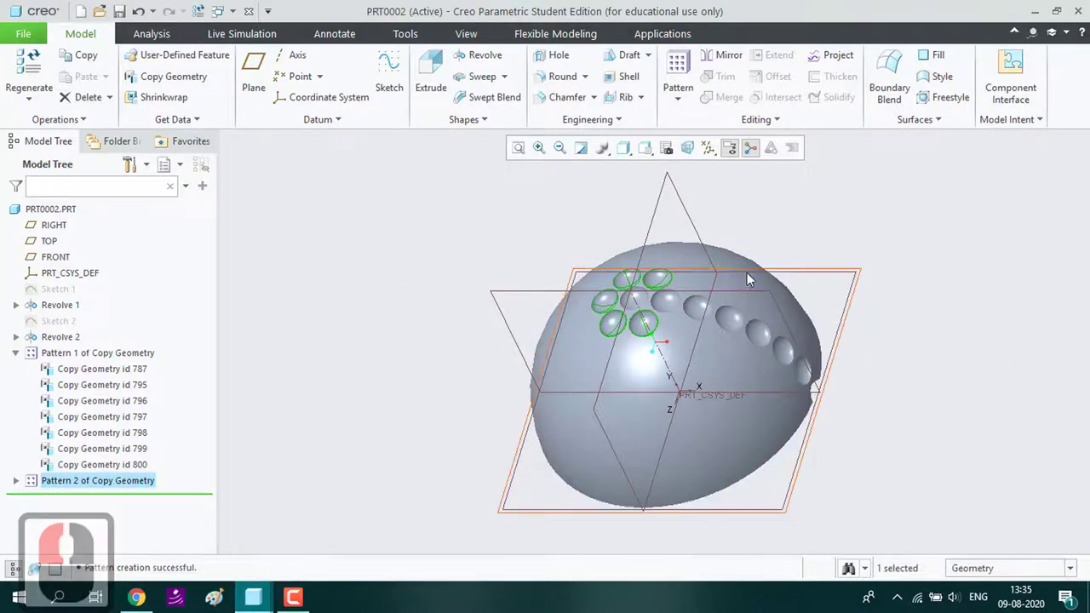
Pattern the third dimple 12 times about the ball's central axis over a full 360°
{"action": "left_click", "coordinate": [706, 312]}
{"action": "left_click", "coordinate": [679, 95]}
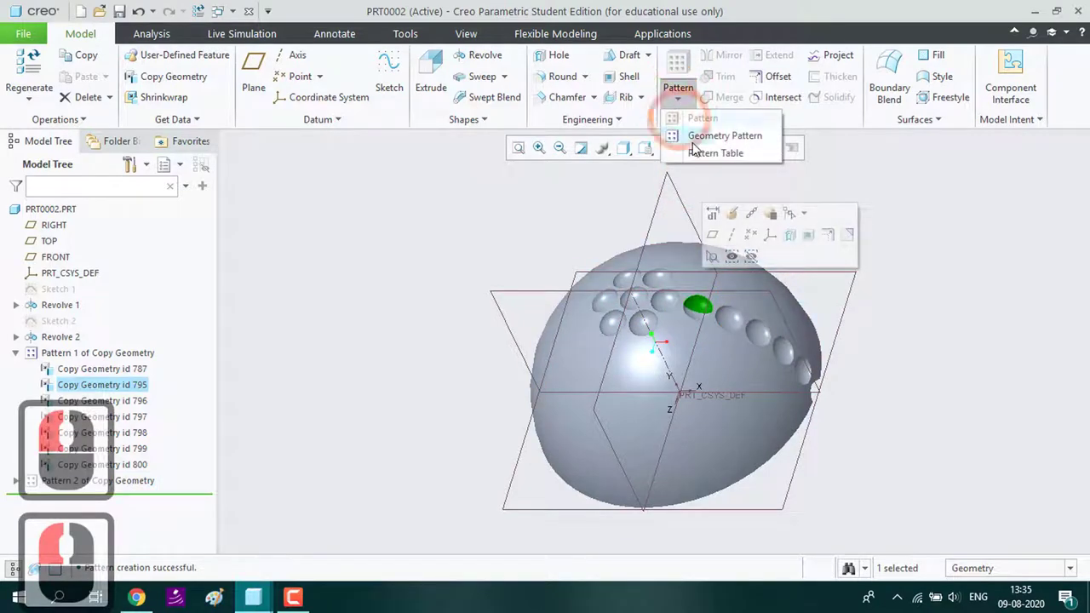
{"action": "left_click", "coordinate": [697, 144]}
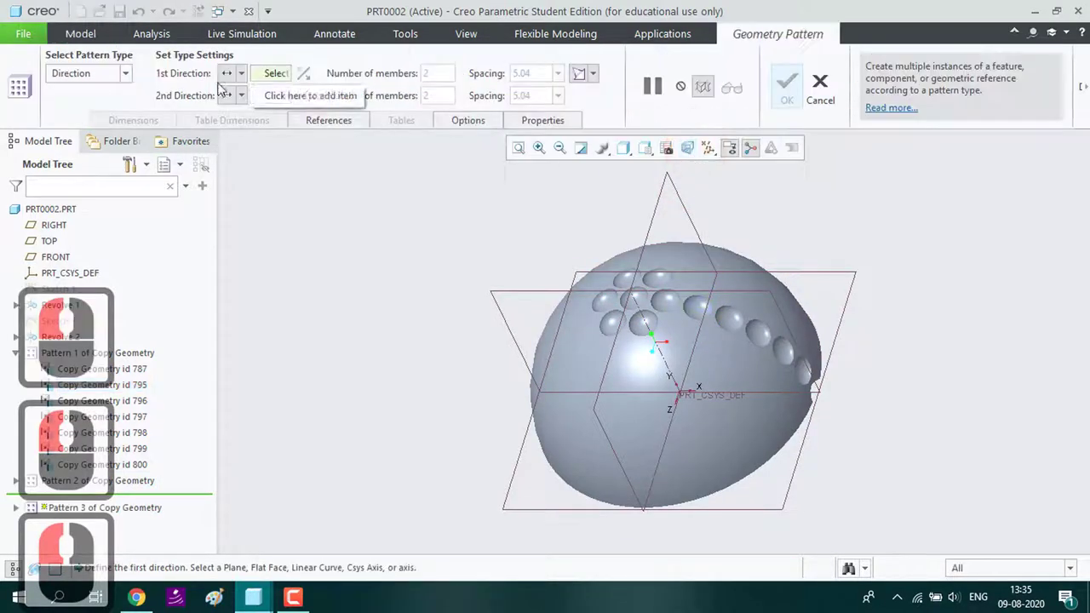
{"action": "left_click", "coordinate": [136, 76]}
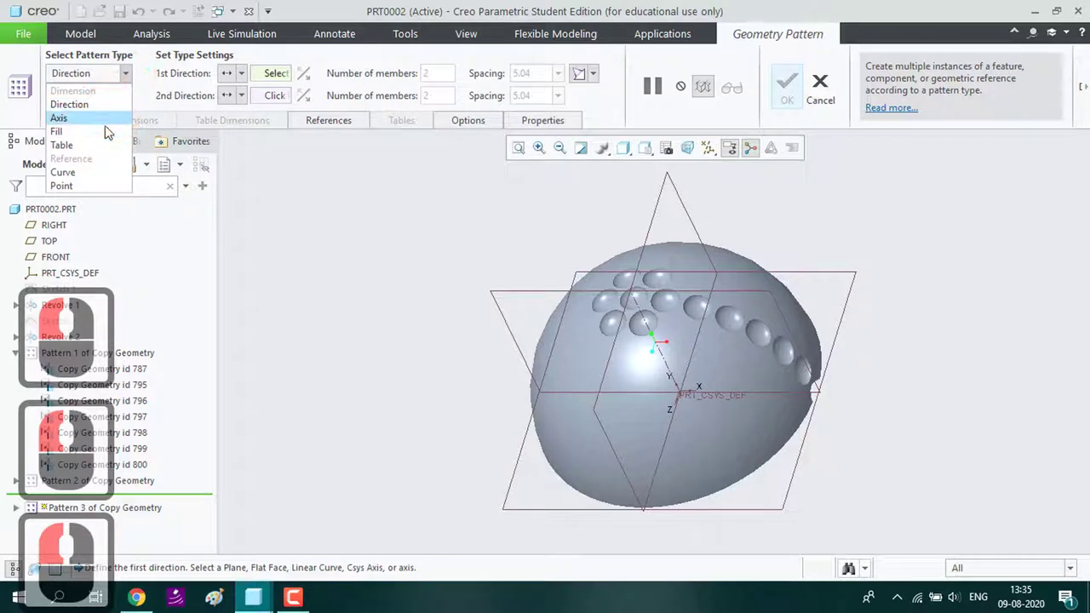
{"action": "left_click", "coordinate": [105, 127]}
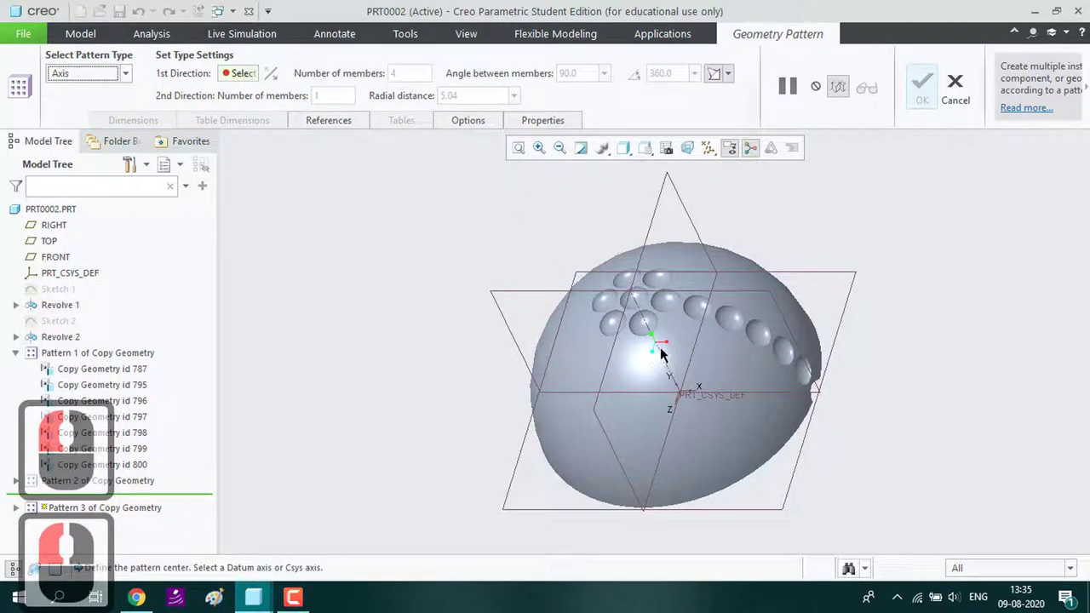
{"action": "left_click", "coordinate": [660, 349]}
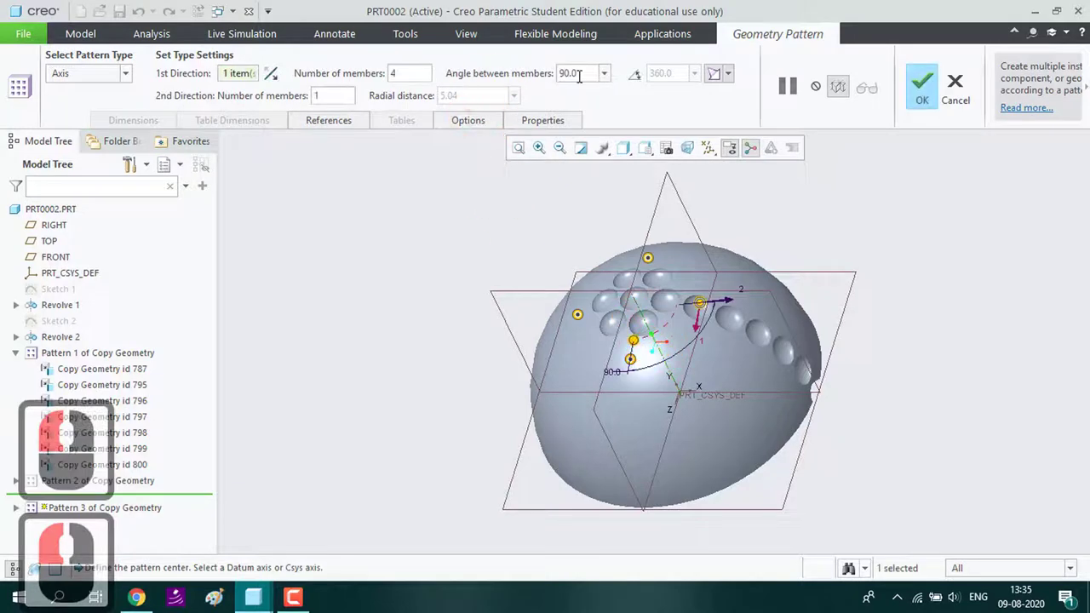
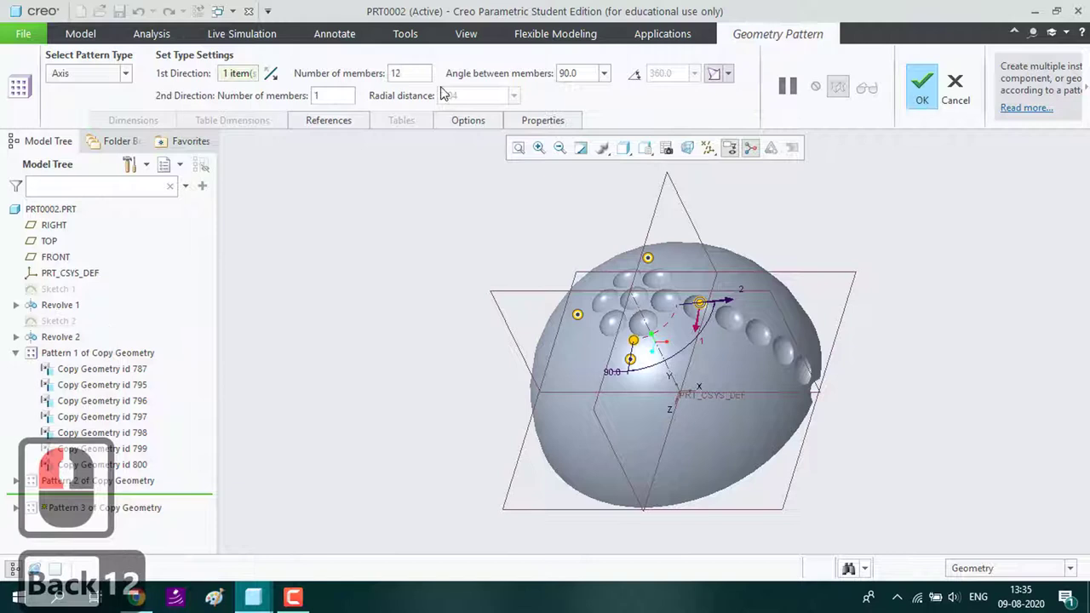
{"action": "left_click", "coordinate": [646, 79]}
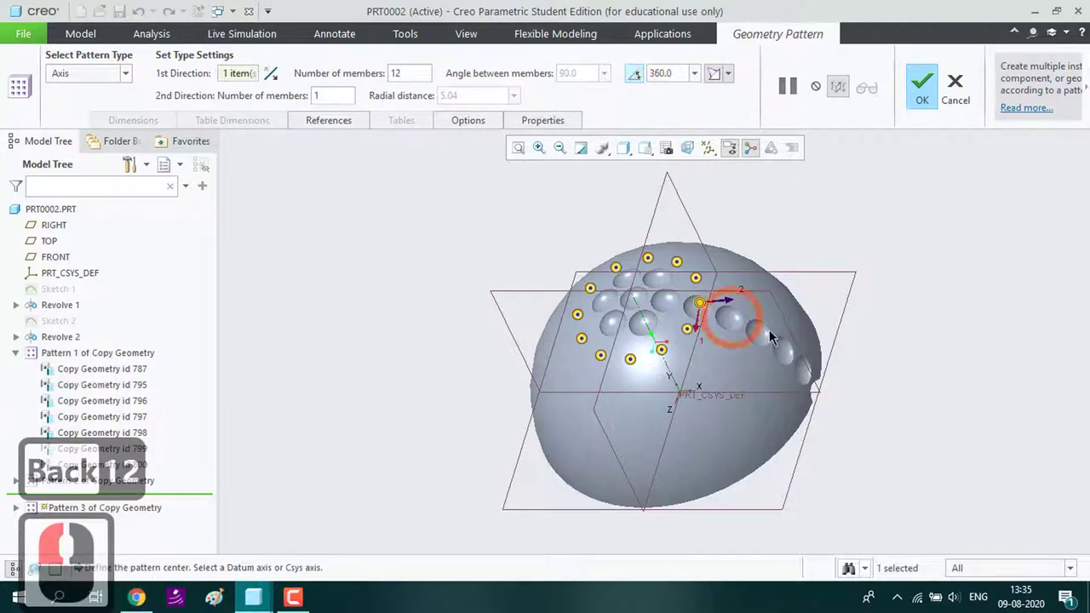
{"action": "left_click", "coordinate": [920, 91]}
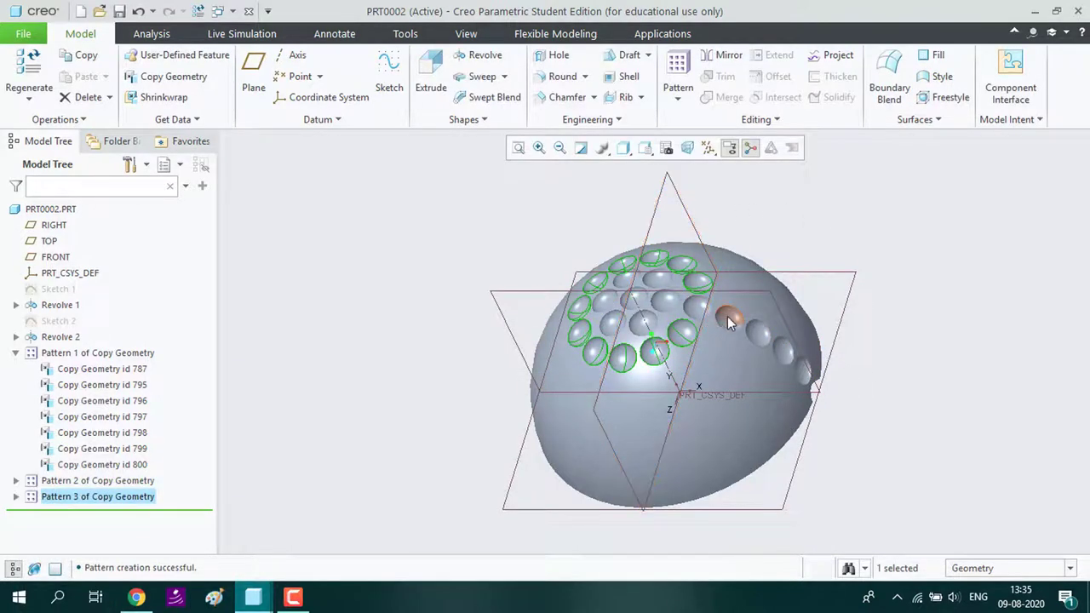
Start an Axis pattern of the next dimple about the ball's central axis
{"action": "left_click", "coordinate": [731, 320]}
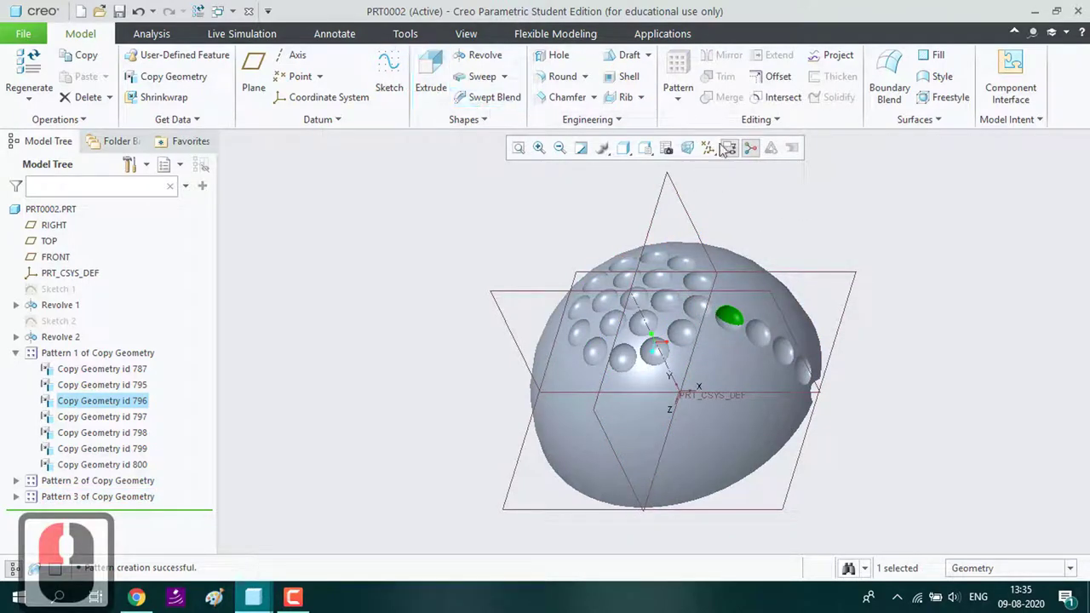
{"action": "left_click", "coordinate": [679, 110]}
{"action": "left_click", "coordinate": [699, 131]}
{"action": "left_click", "coordinate": [134, 73]}
{"action": "left_click", "coordinate": [100, 122]}
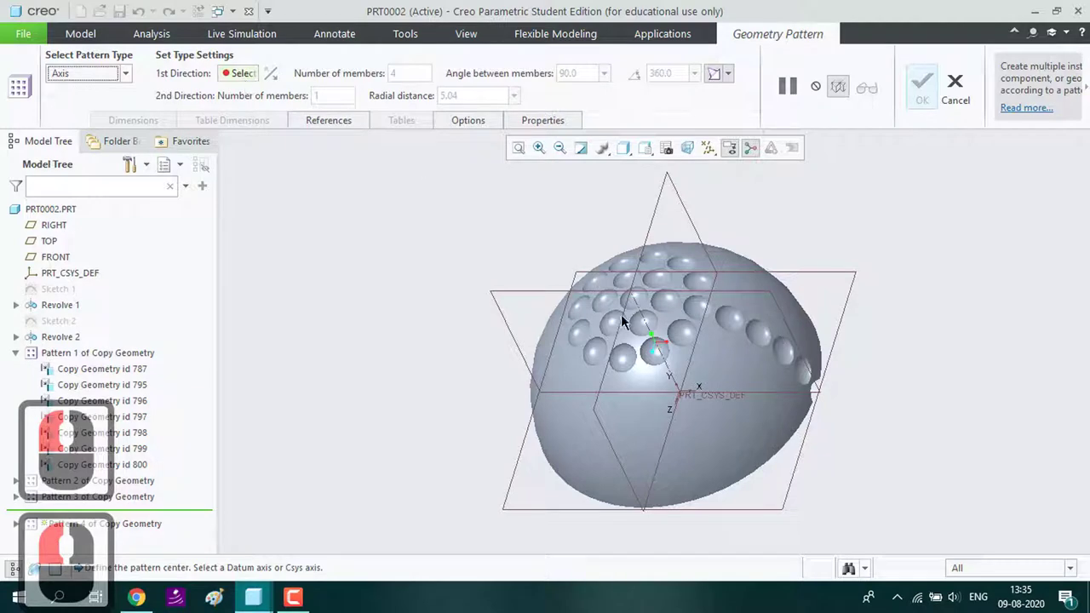
{"action": "left_click", "coordinate": [657, 341]}
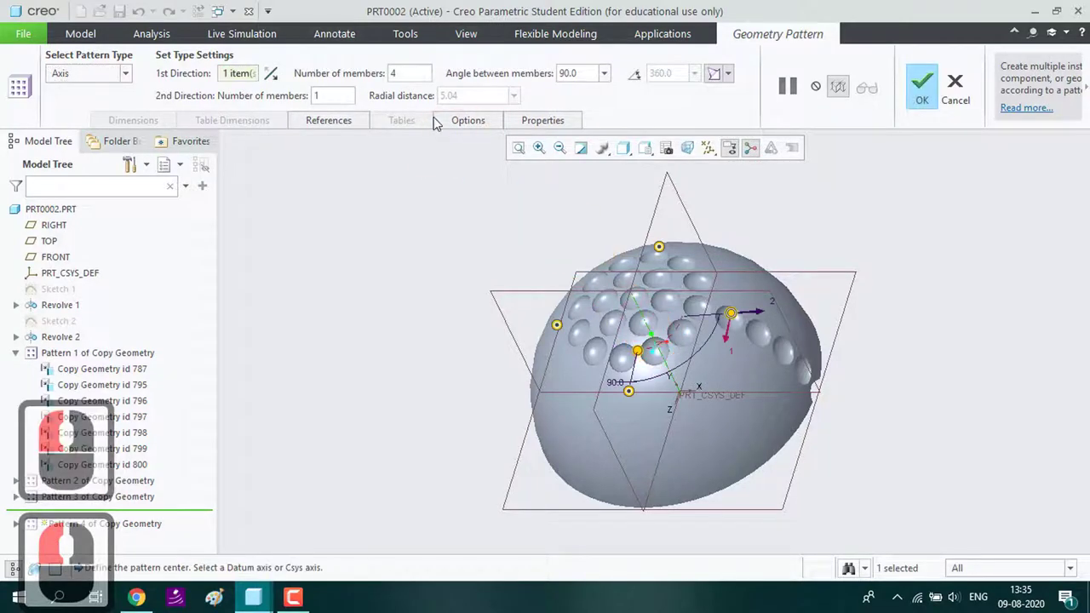
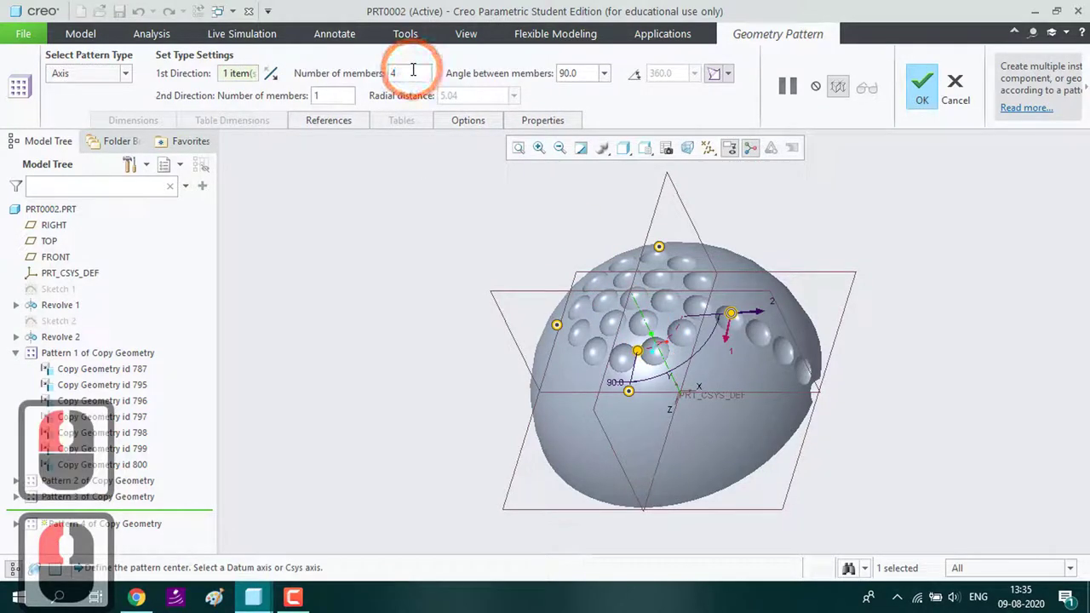
Set 18 members over 360°, confirm the second ring, and select the next dimple
{"action": "key", "text": "BackSpace"}
{"action": "type", "text": "Back18"}
{"action": "left_click", "coordinate": [640, 79]}
{"action": "type", "text": "Back18"}
{"action": "left_click", "coordinate": [927, 91]}
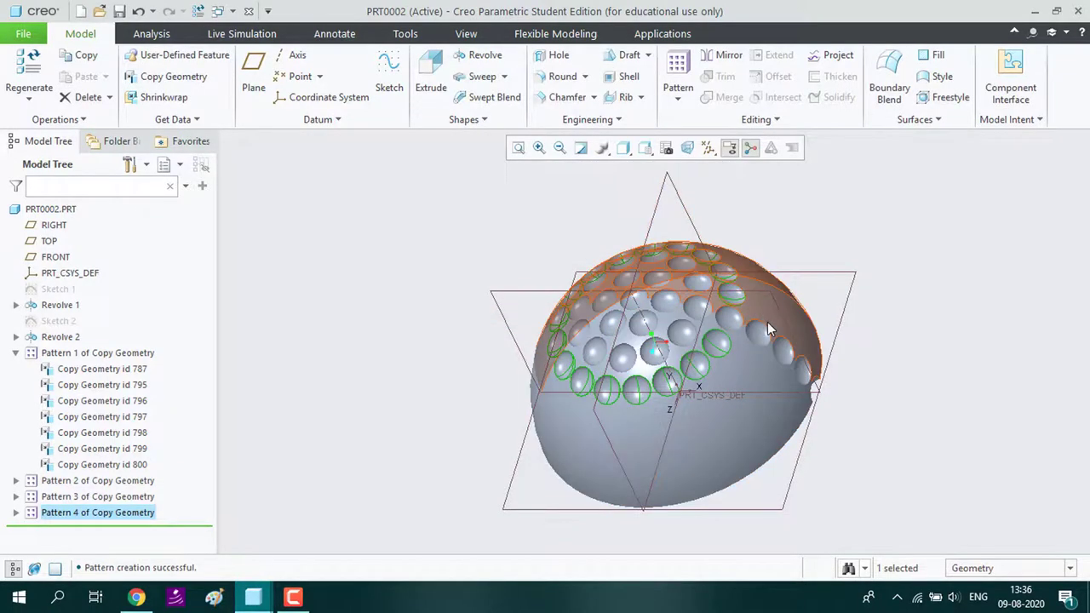
{"action": "left_click", "coordinate": [761, 335]}
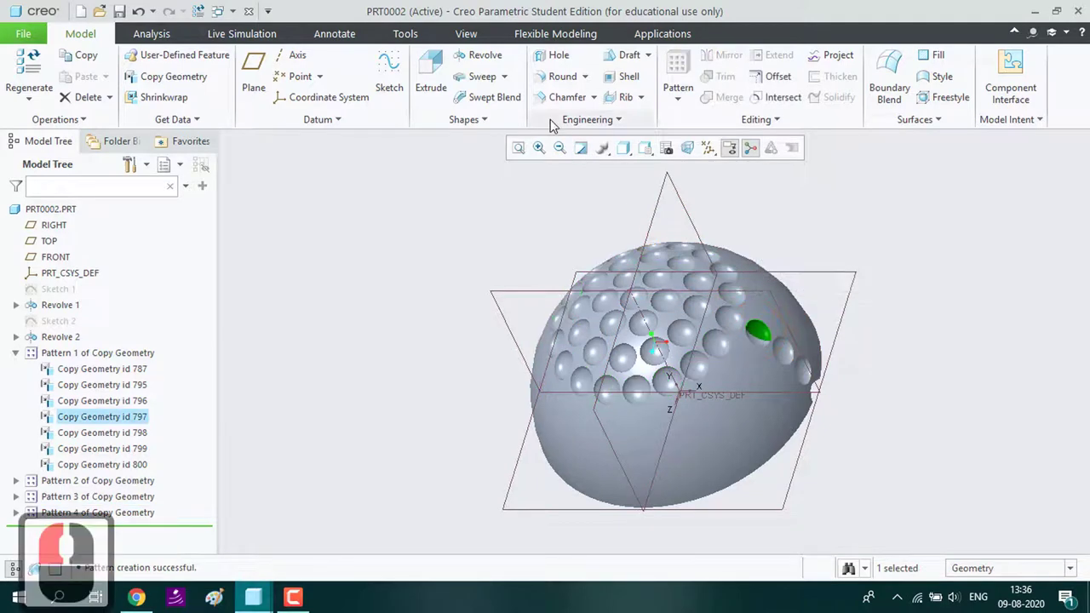
Preview an Axis pattern of the next dimple with 22 members spread over 360°
{"action": "left_click", "coordinate": [685, 111]}
{"action": "left_click", "coordinate": [708, 143]}
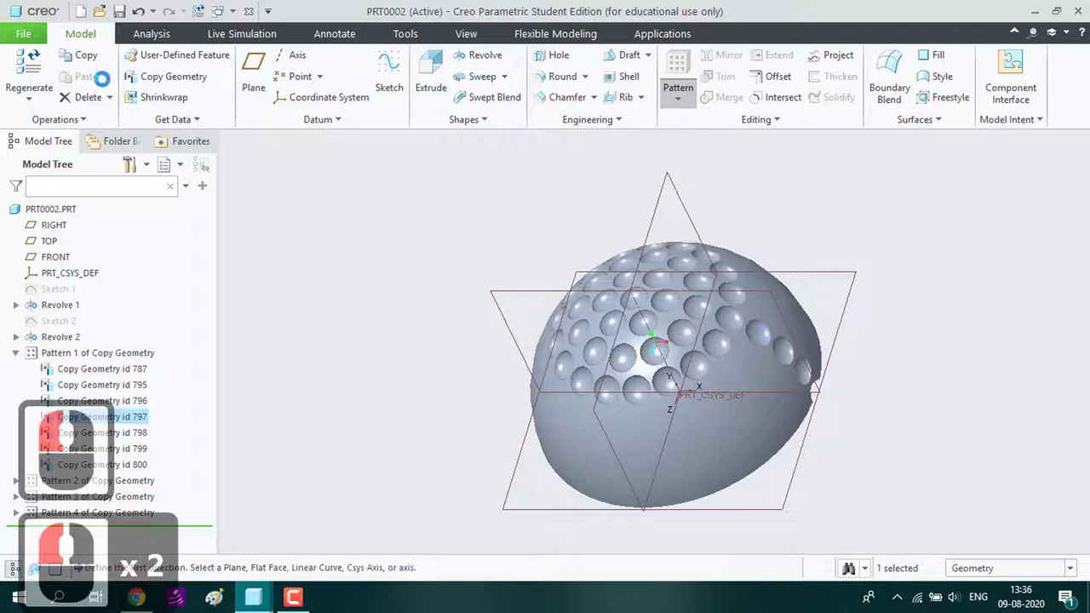
{"action": "left_click", "coordinate": [136, 81]}
{"action": "left_click", "coordinate": [100, 122]}
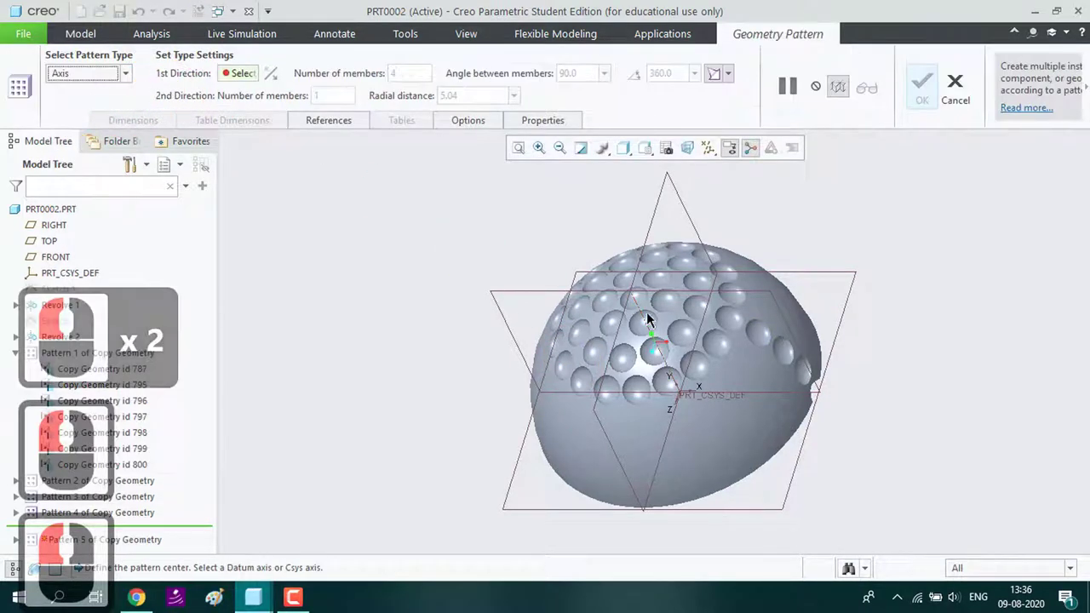
{"action": "left_click", "coordinate": [643, 317]}
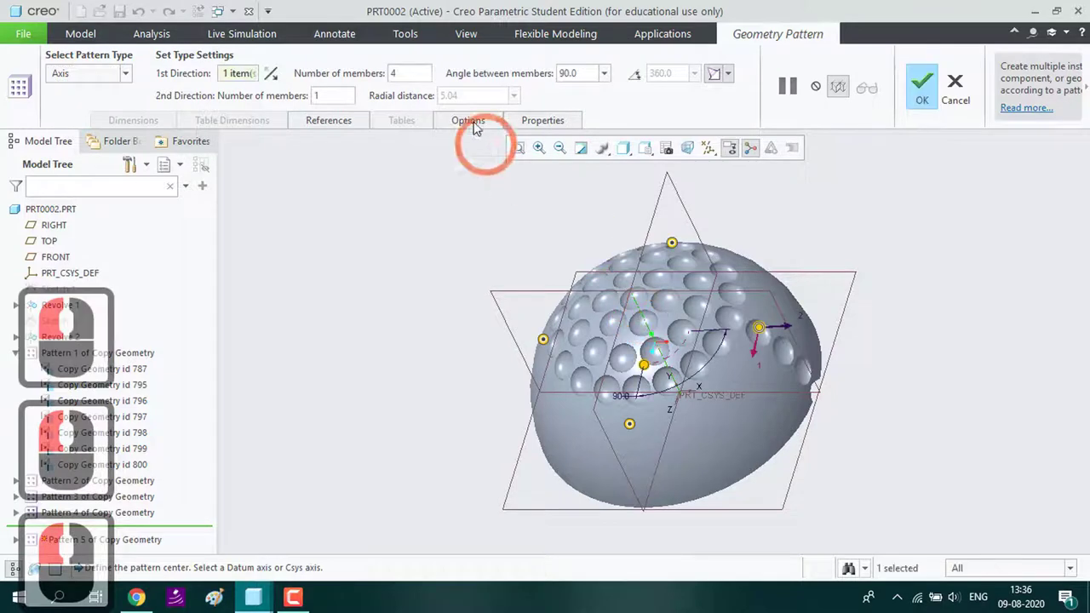
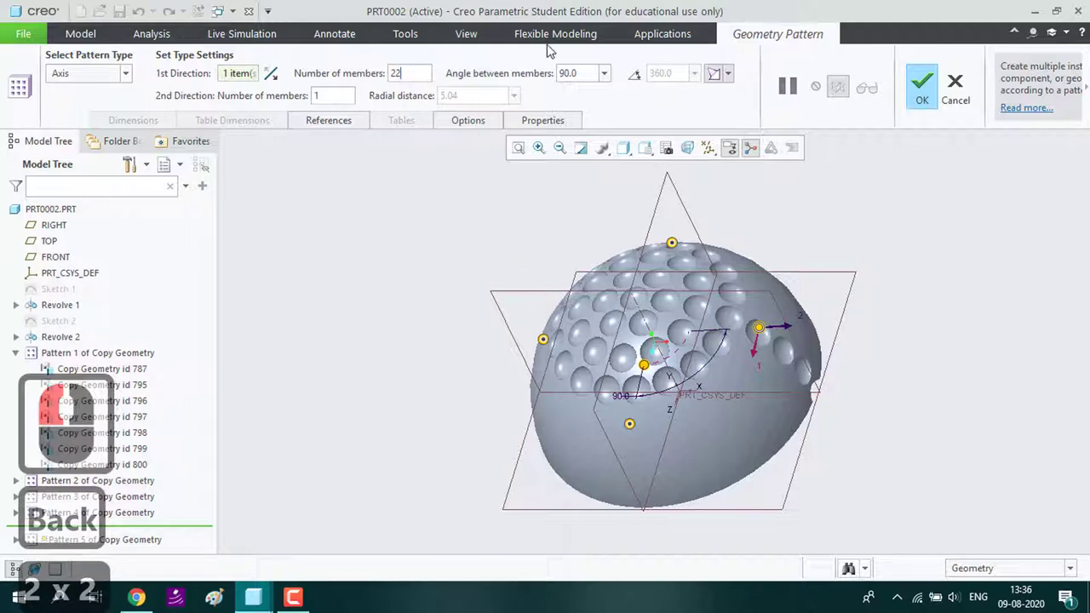
{"action": "left_click", "coordinate": [645, 80]}
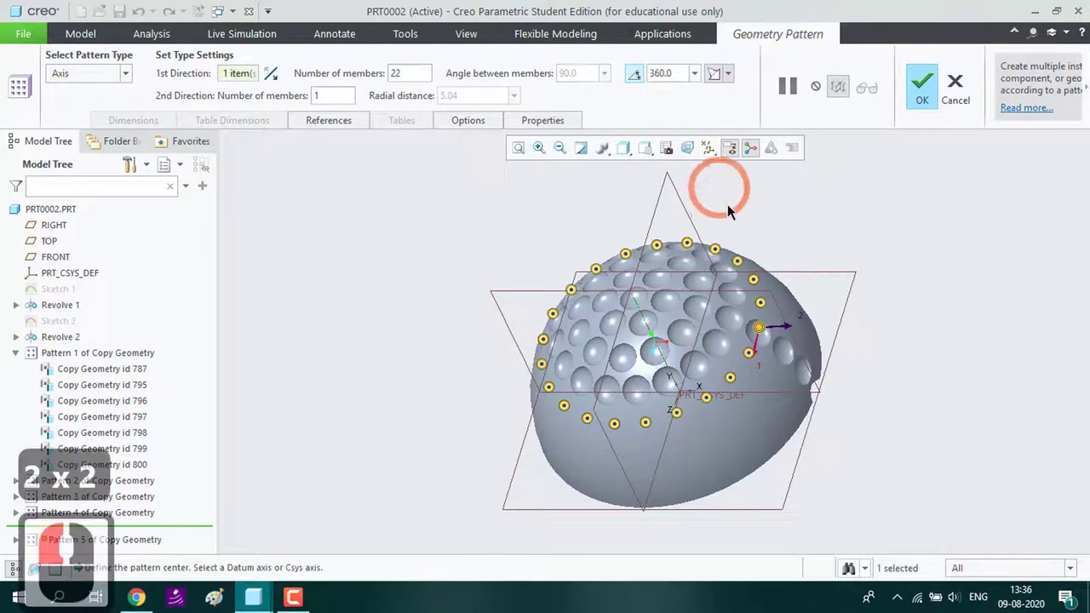
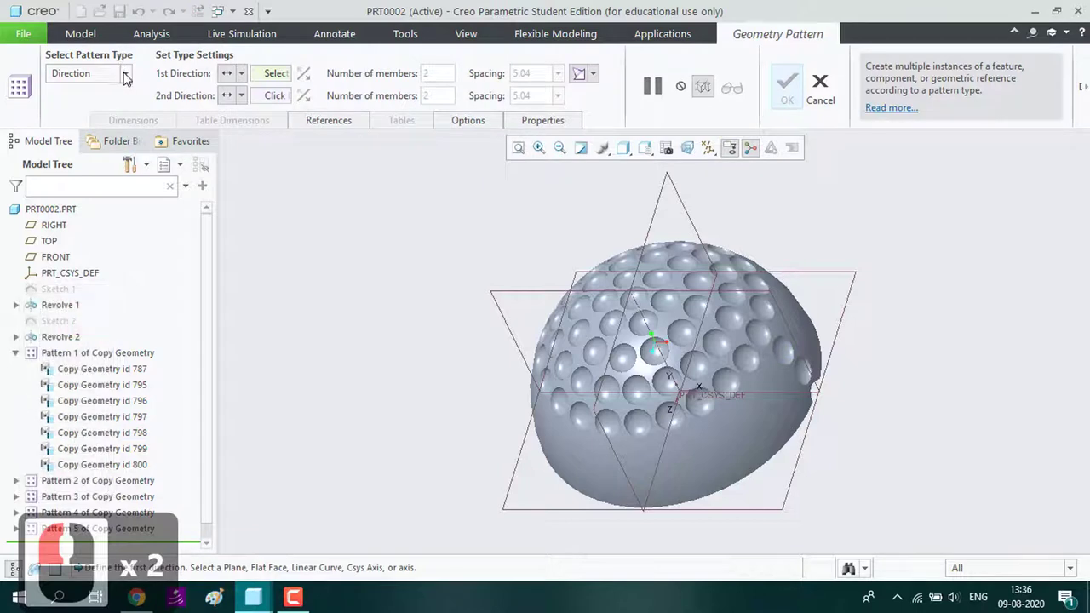
Create a 24-member Axis pattern of the next dimple over 360° and confirm it
{"action": "left_click", "coordinate": [129, 77]}
{"action": "left_click", "coordinate": [113, 116]}
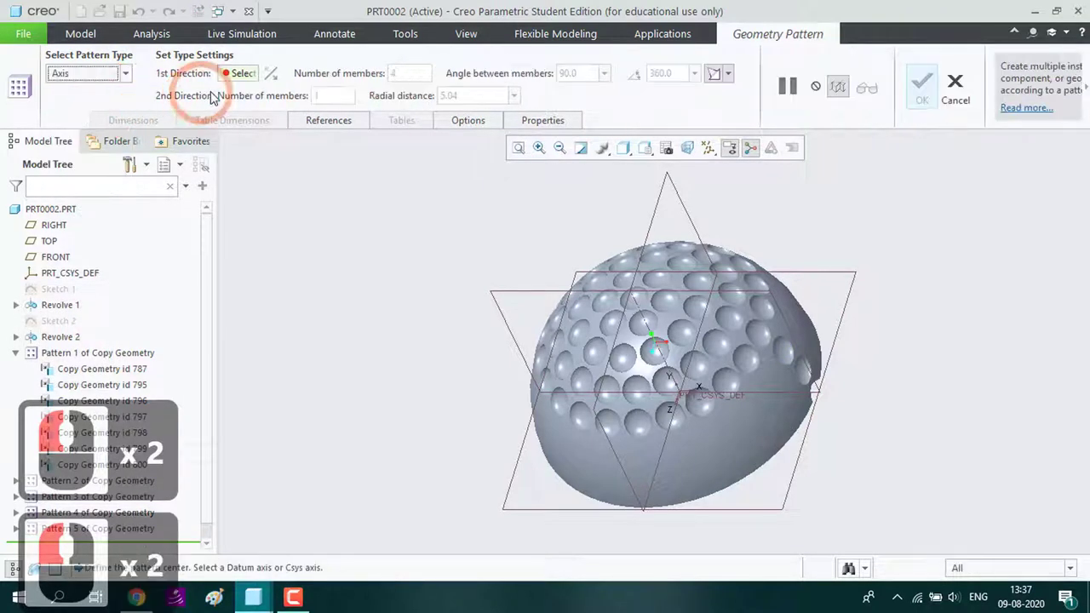
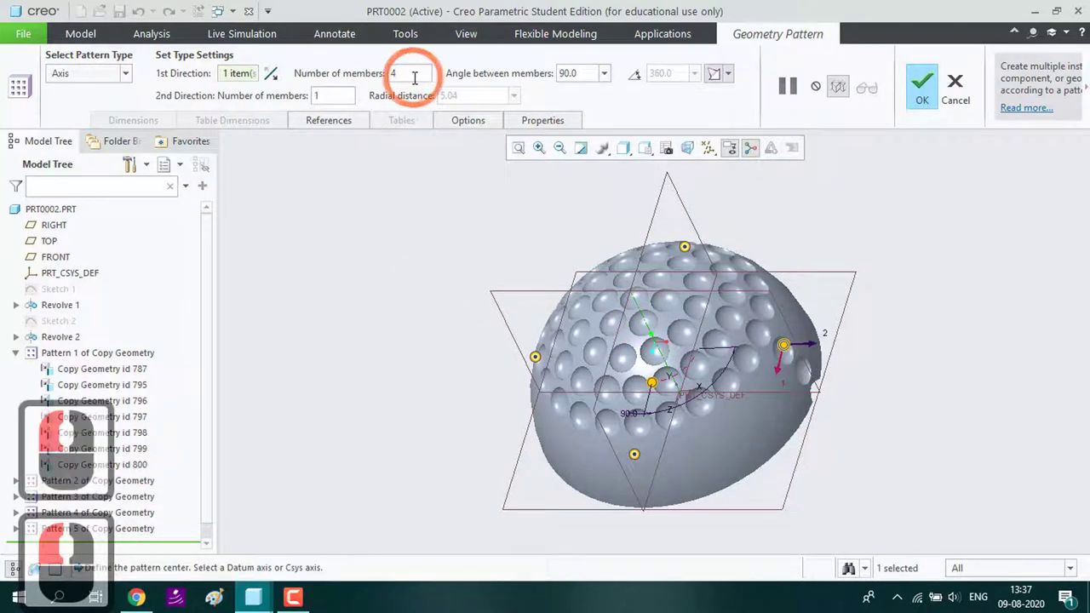
{"action": "key", "text": "BackSpace"}
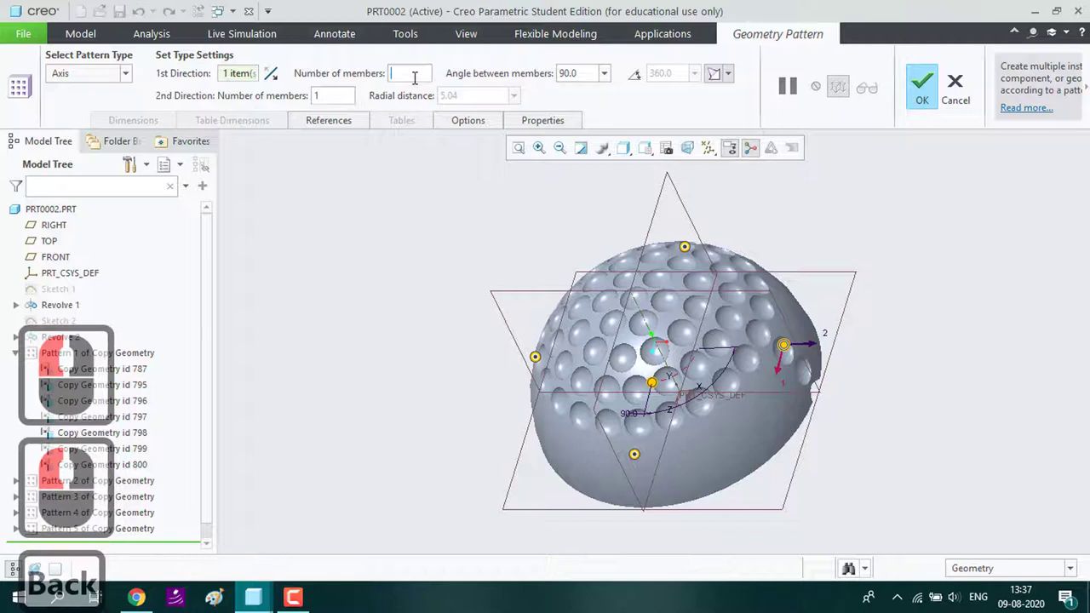
{"action": "type", "text": "24"}
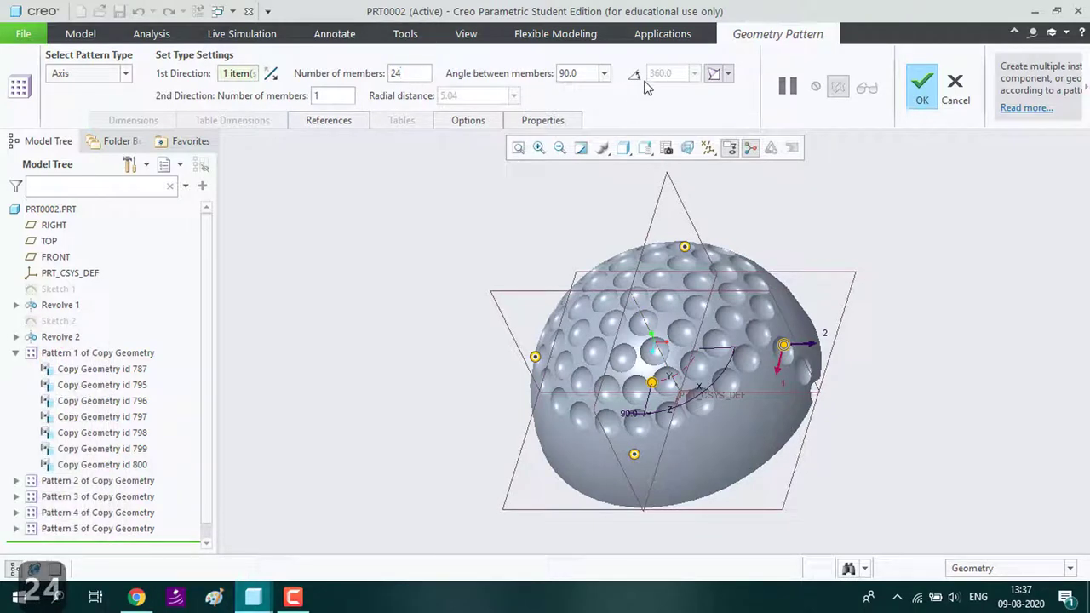
{"action": "left_click", "coordinate": [649, 83]}
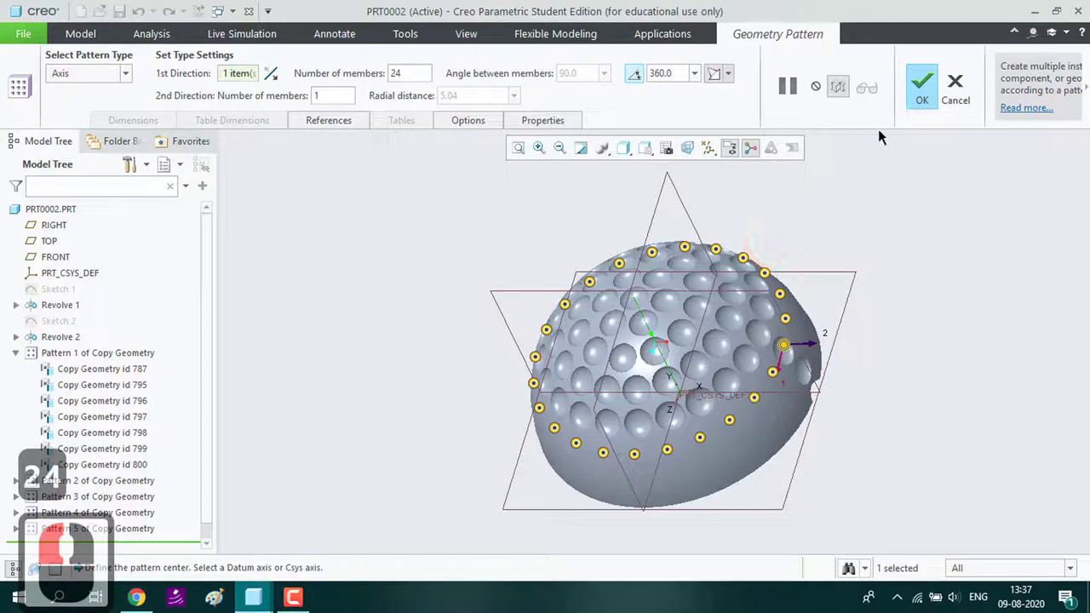
{"action": "left_click", "coordinate": [934, 89]}
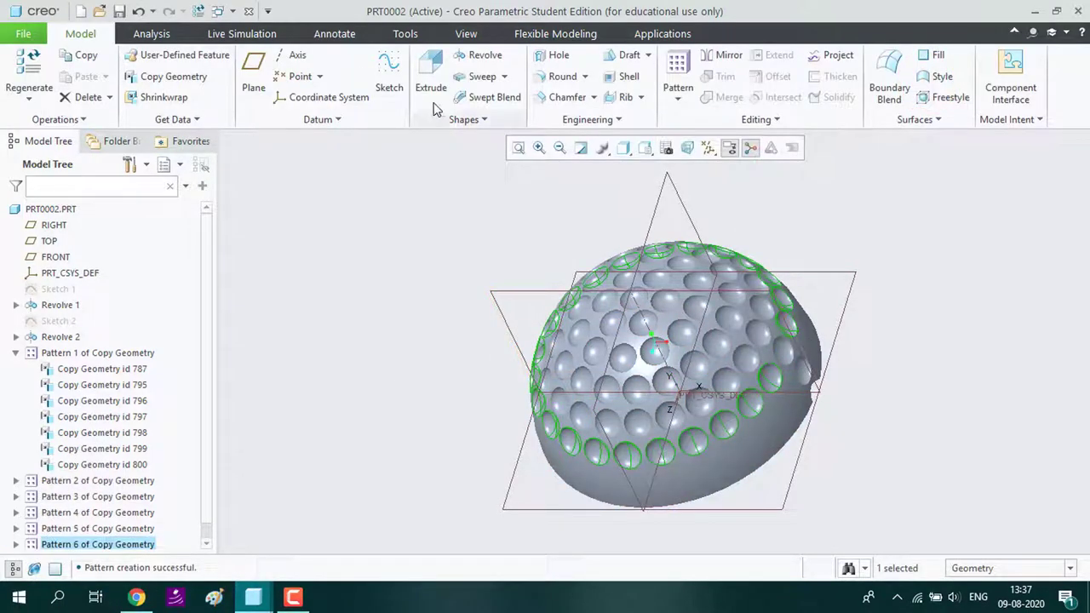
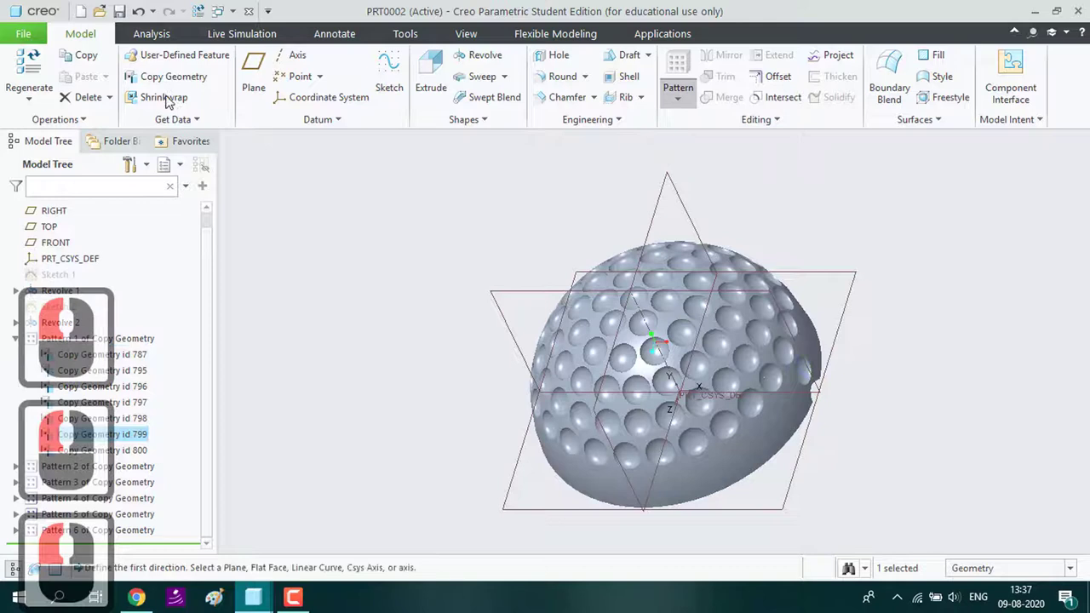
Create a 26-member Axis pattern of the next dimple over 360° and confirm it
{"action": "left_click", "coordinate": [129, 75]}
{"action": "left_click", "coordinate": [124, 118]}
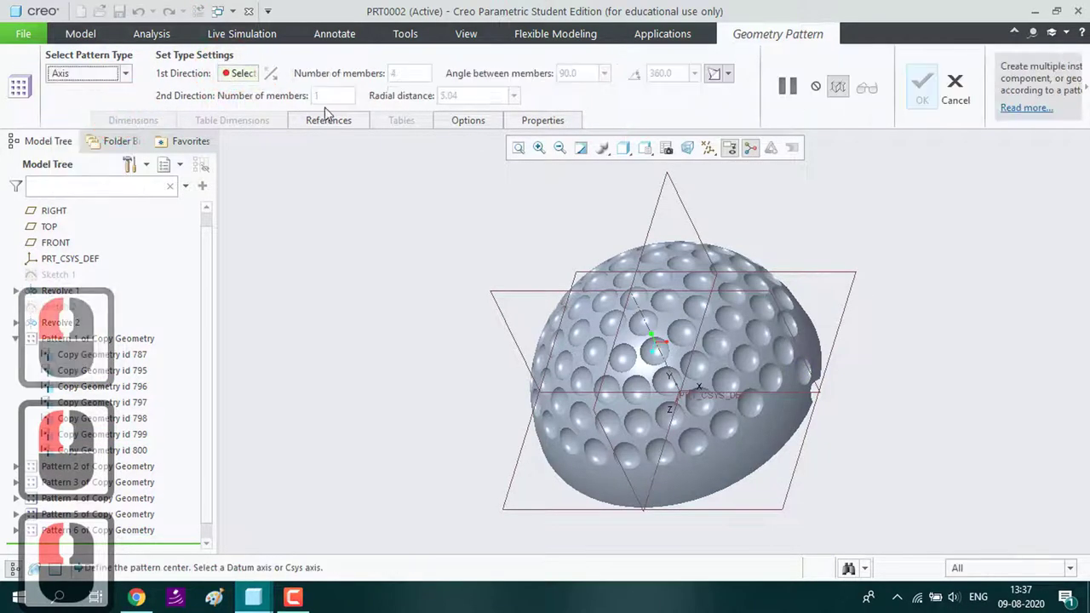
{"action": "left_click", "coordinate": [653, 336]}
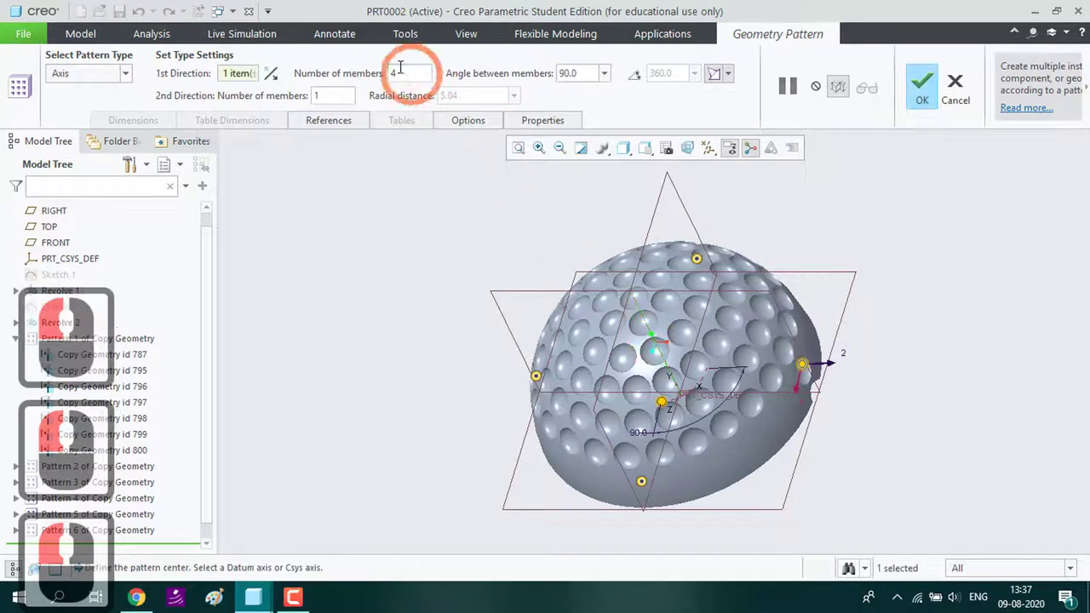
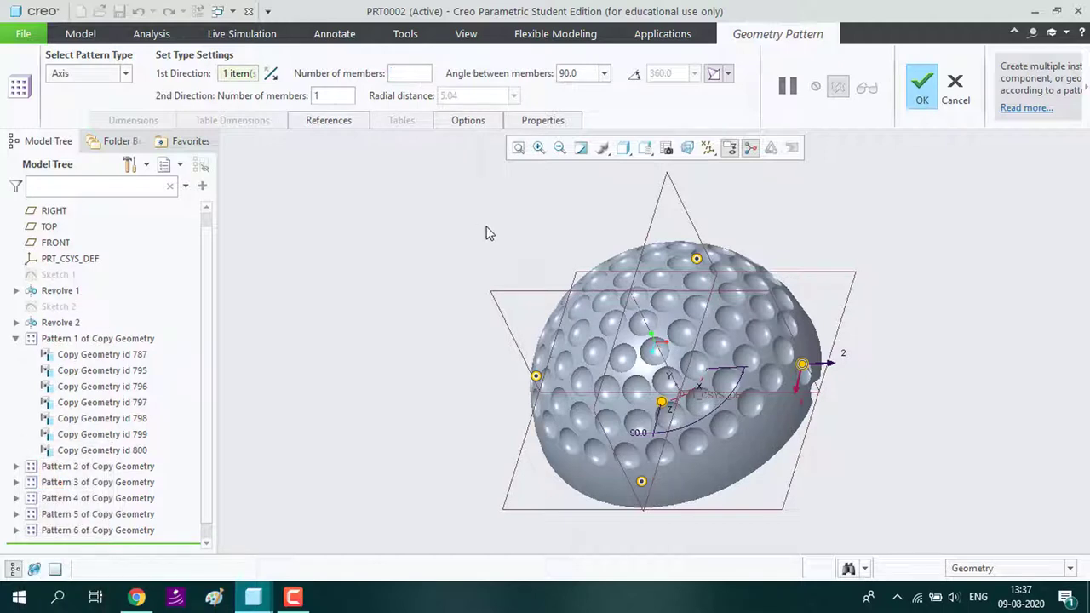
{"action": "type", "text": "2"}
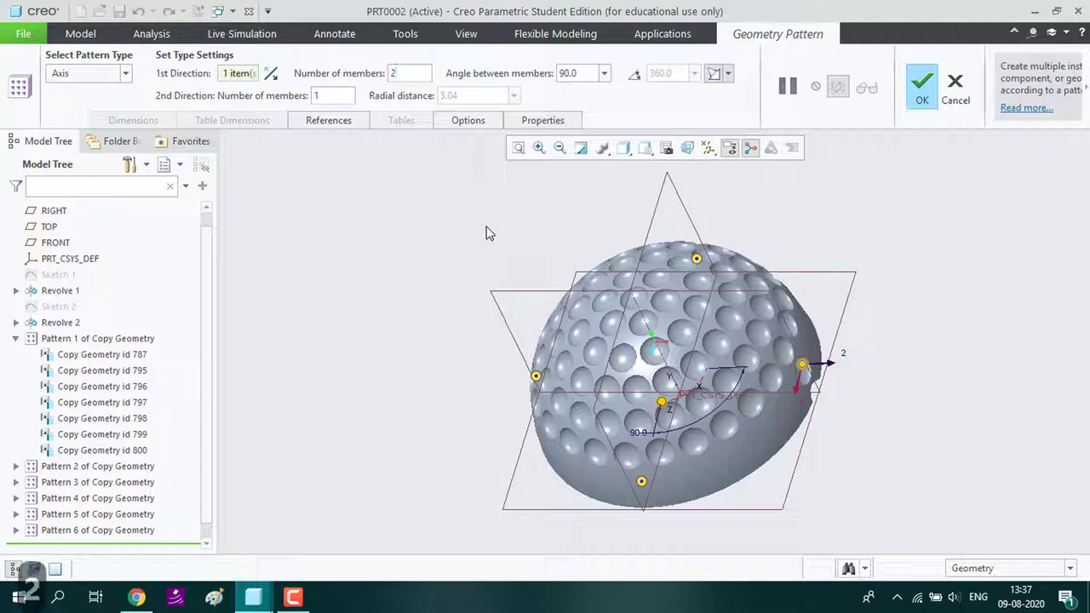
{"action": "type", "text": "6"}
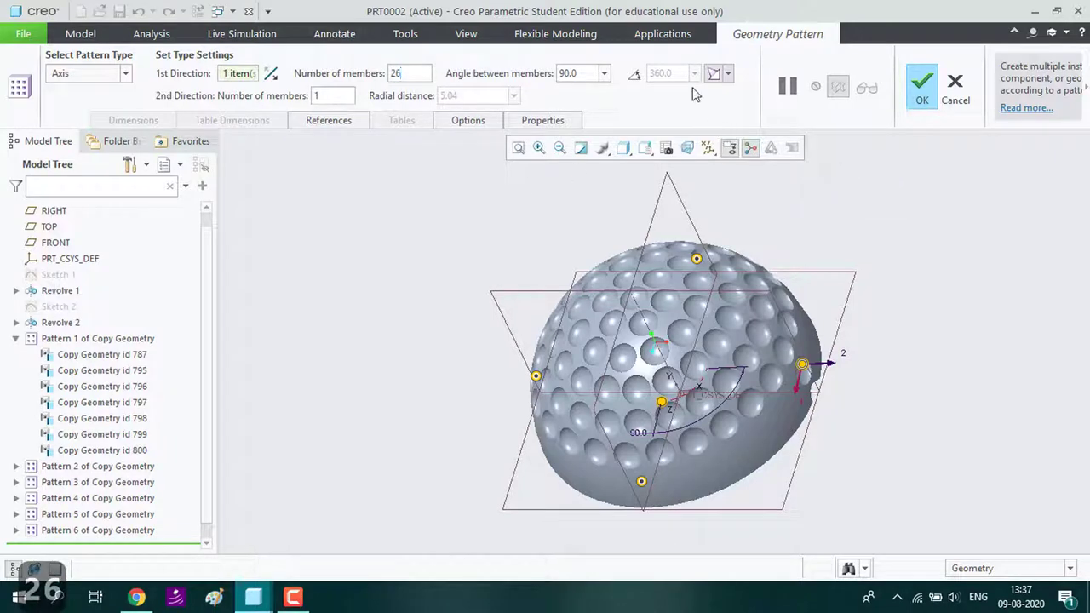
{"action": "left_click", "coordinate": [641, 78]}
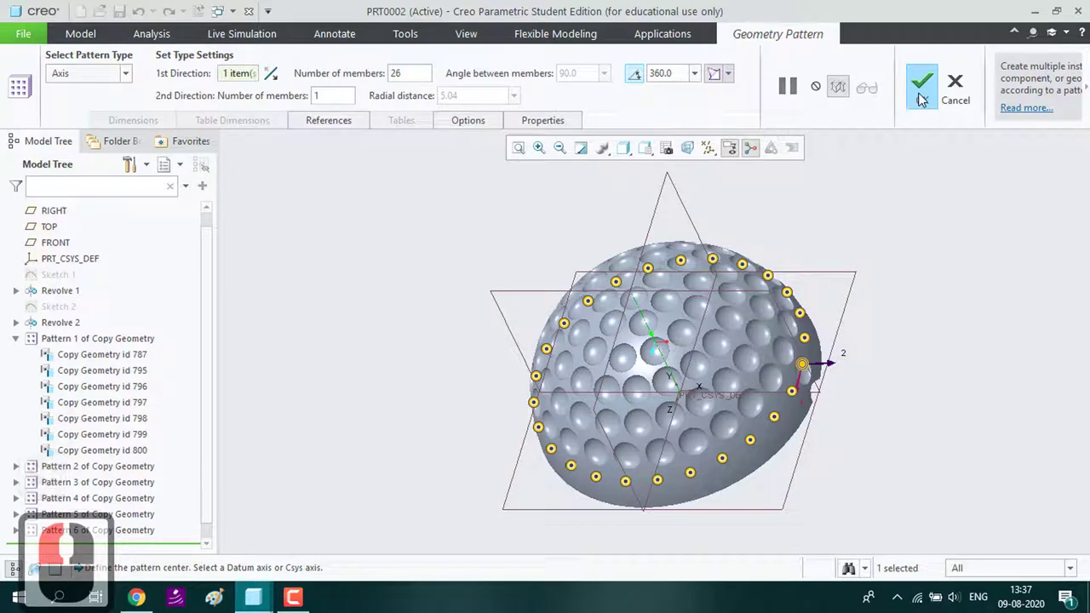
{"action": "left_click", "coordinate": [924, 97]}
{"action": "left_click", "coordinate": [820, 413]}
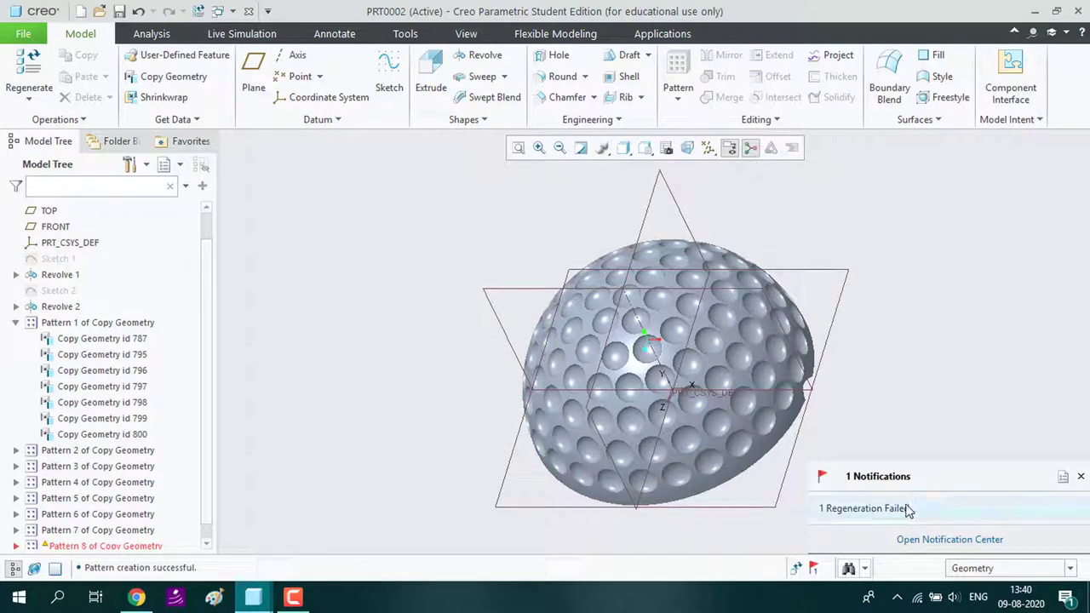
Start an Axis pattern of a rim dimple about the central axis with 28 members
{"action": "left_click", "coordinate": [1081, 478]}
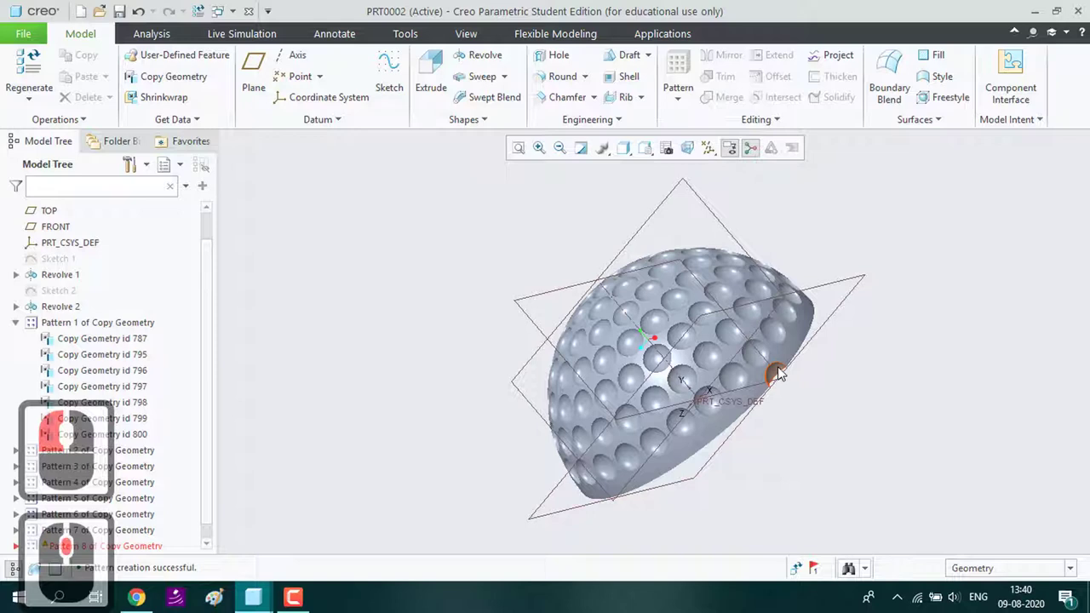
{"action": "left_click", "coordinate": [784, 370]}
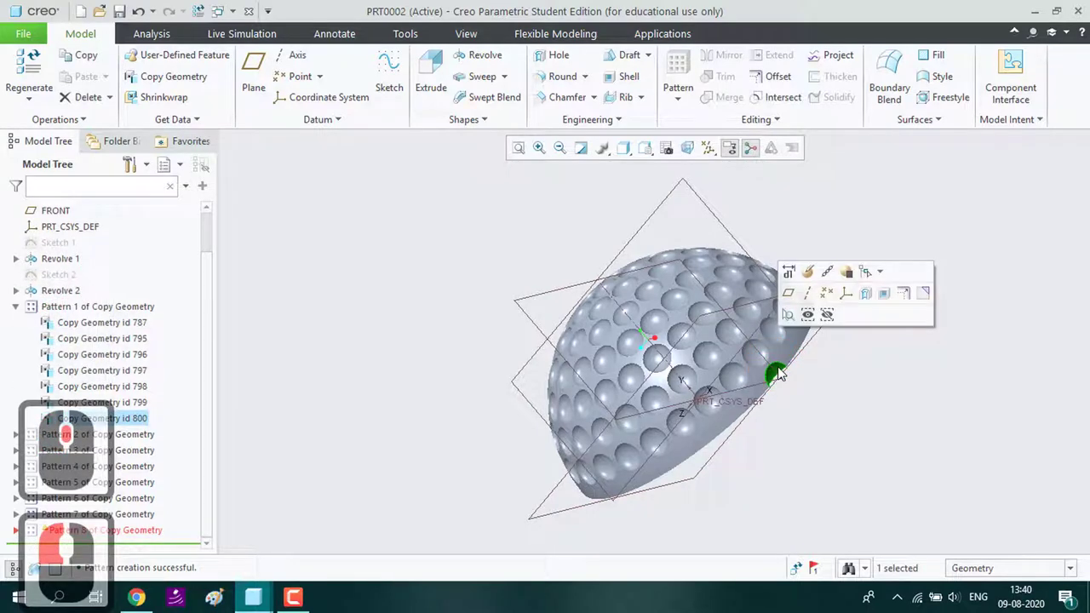
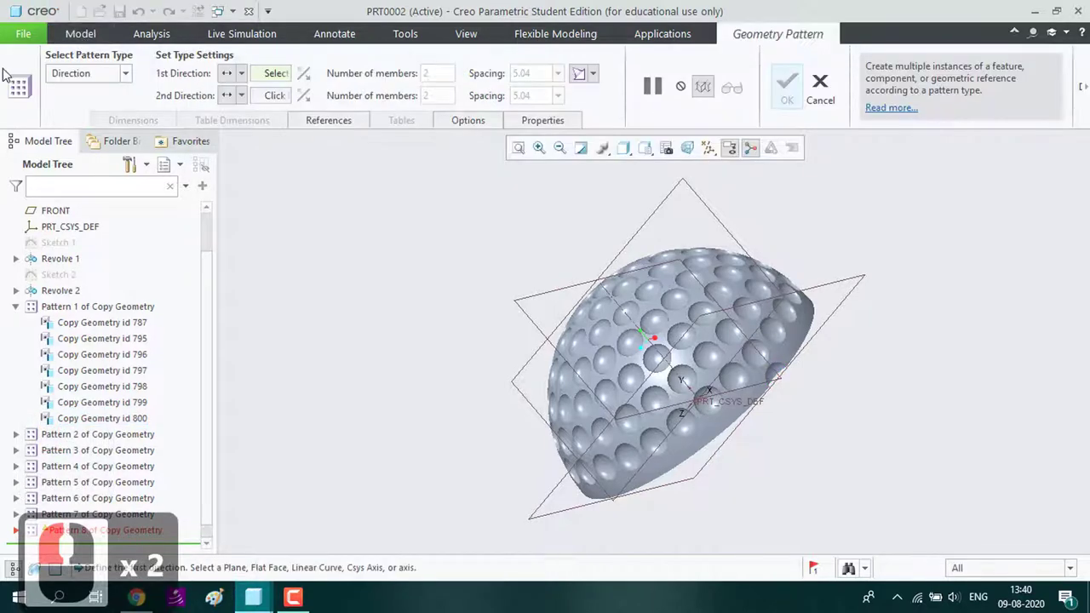
{"action": "left_click", "coordinate": [74, 70]}
{"action": "left_click", "coordinate": [96, 119]}
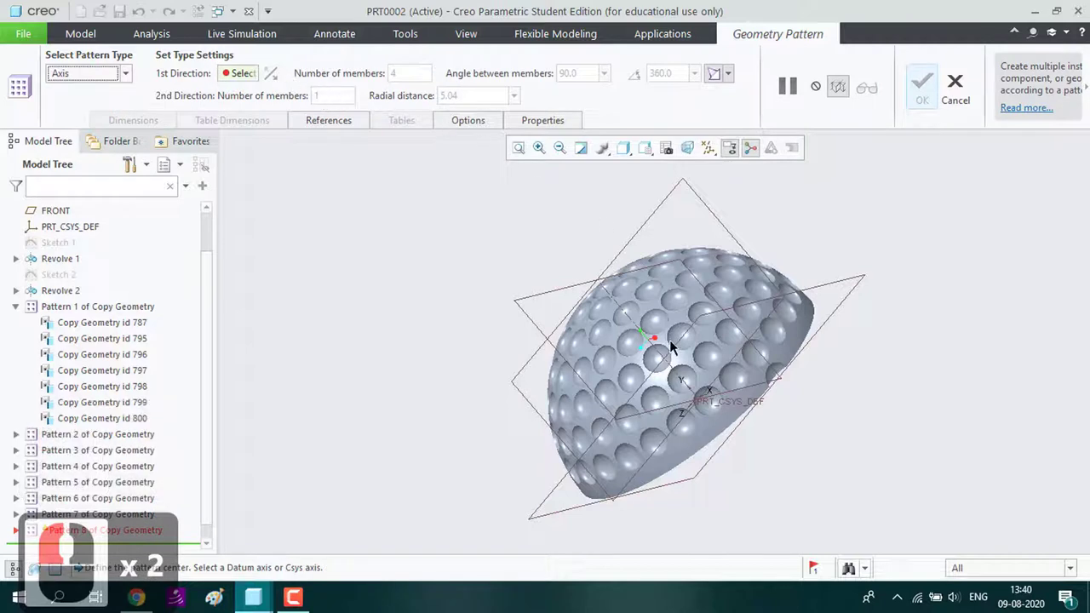
{"action": "left_click", "coordinate": [658, 349]}
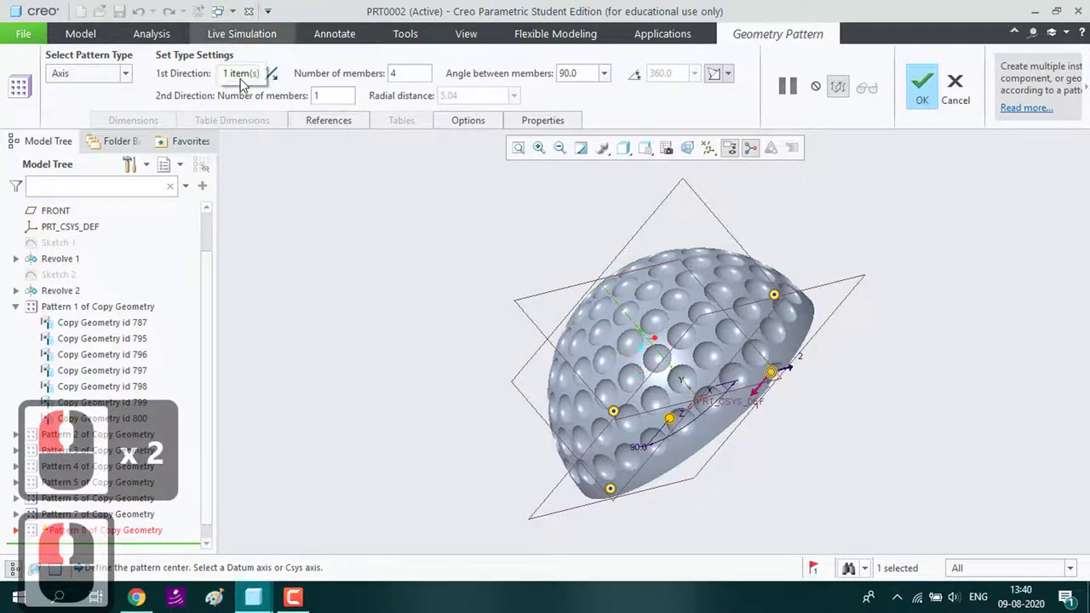
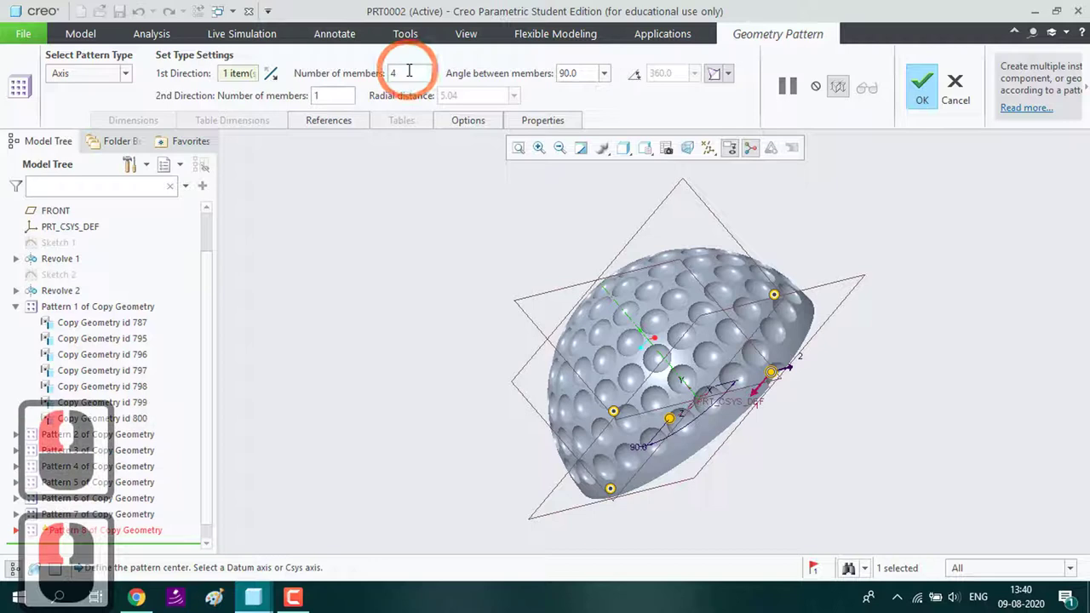
{"action": "key", "text": "BackSpace"}
{"action": "key", "text": "2"}
{"action": "type", "text": "8"}
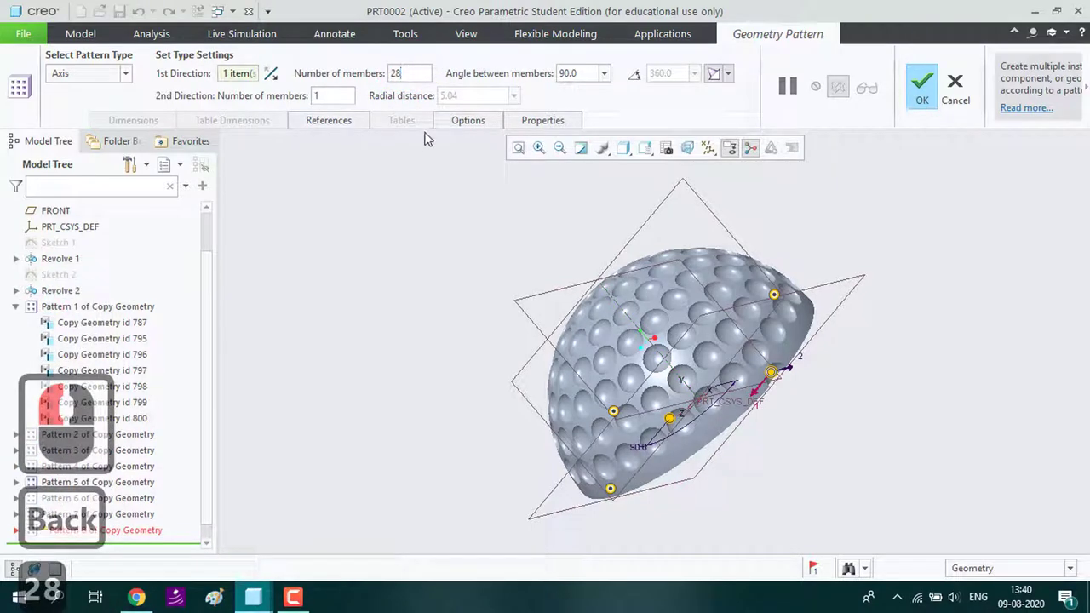
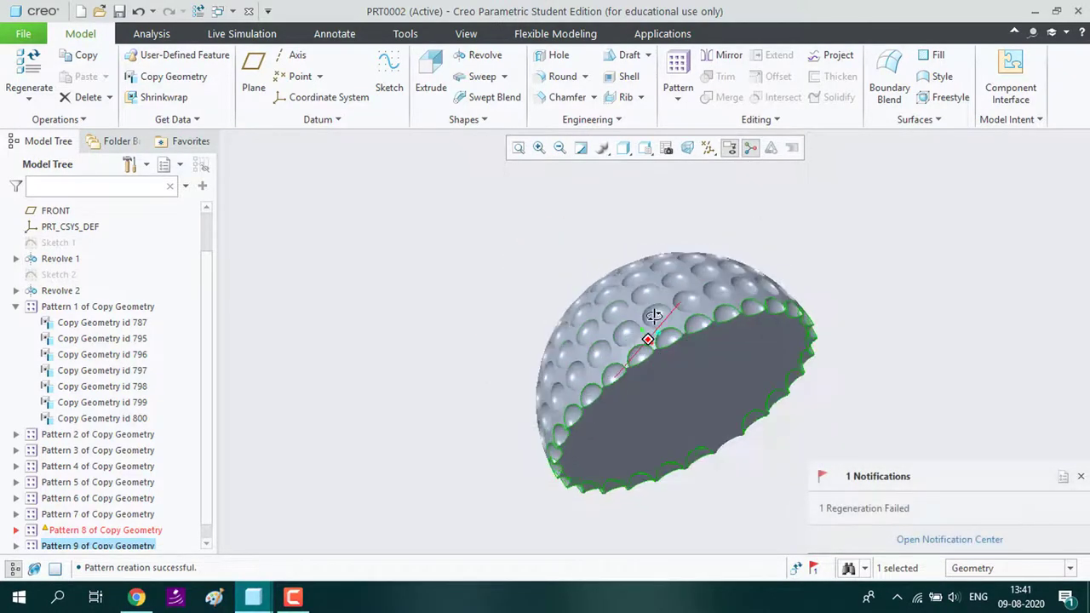
Reorient the hemisphere and Ctrl-select its dimple cut and pattern features in the model tree
{"action": "middle_click", "coordinate": [719, 353]}
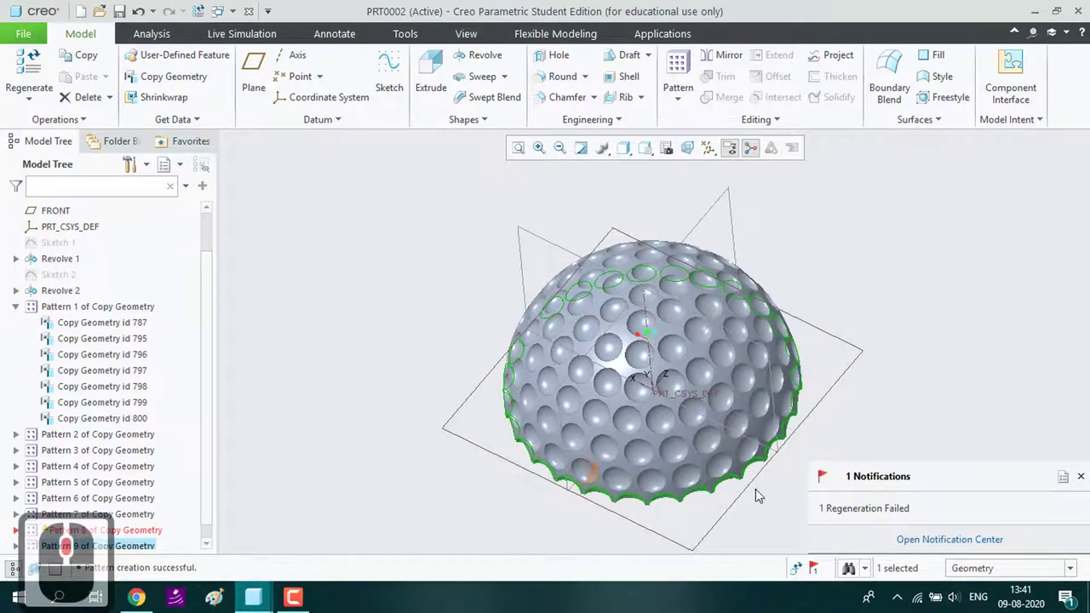
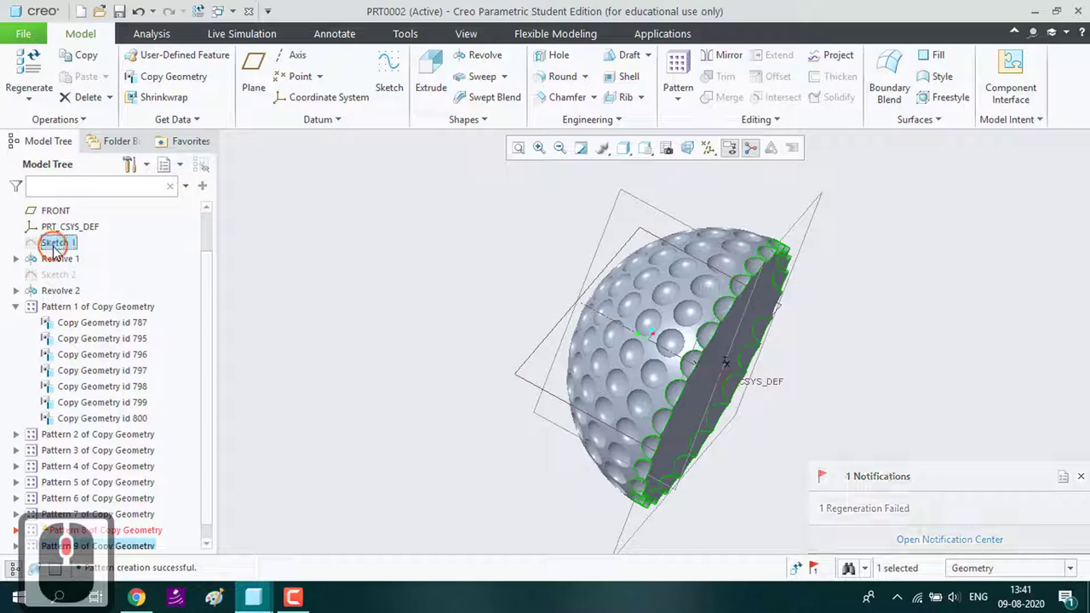
{"action": "left_click_drag", "start_coordinate": [59, 249], "coordinate": [63, 262]}
{"action": "left_click", "coordinate": [63, 262]}
{"action": "left_click_drag", "start_coordinate": [65, 281], "coordinate": [73, 302]}
{"action": "left_click", "coordinate": [63, 278]}
{"action": "middle_click", "coordinate": [75, 303]}
{"action": "left_click_drag", "start_coordinate": [75, 303], "coordinate": [90, 334]}
{"action": "left_click_drag", "start_coordinate": [89, 334], "coordinate": [117, 360]}
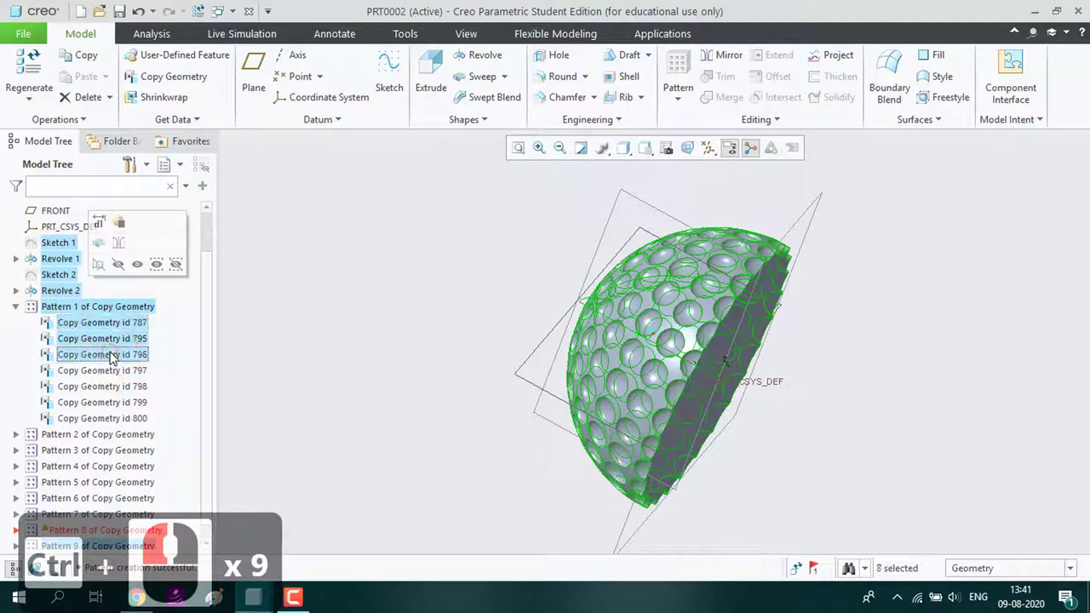
{"action": "scroll", "scroll_direction": "down", "scroll_amount": 3}
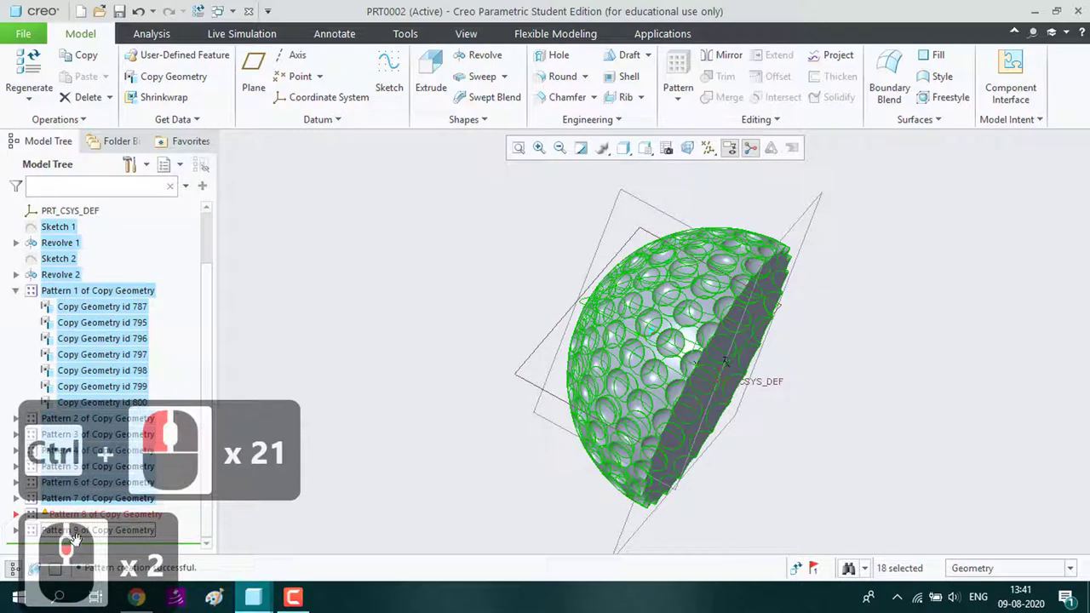
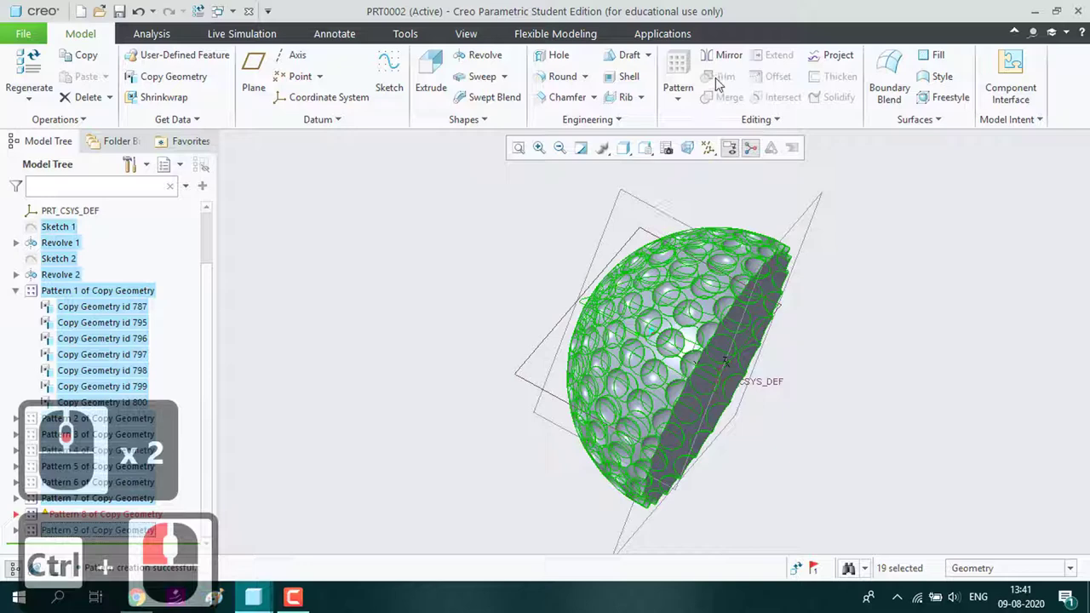
Mirror the selected dimple features across the flat base plane to complete the sphere
{"action": "left_click", "coordinate": [720, 55]}
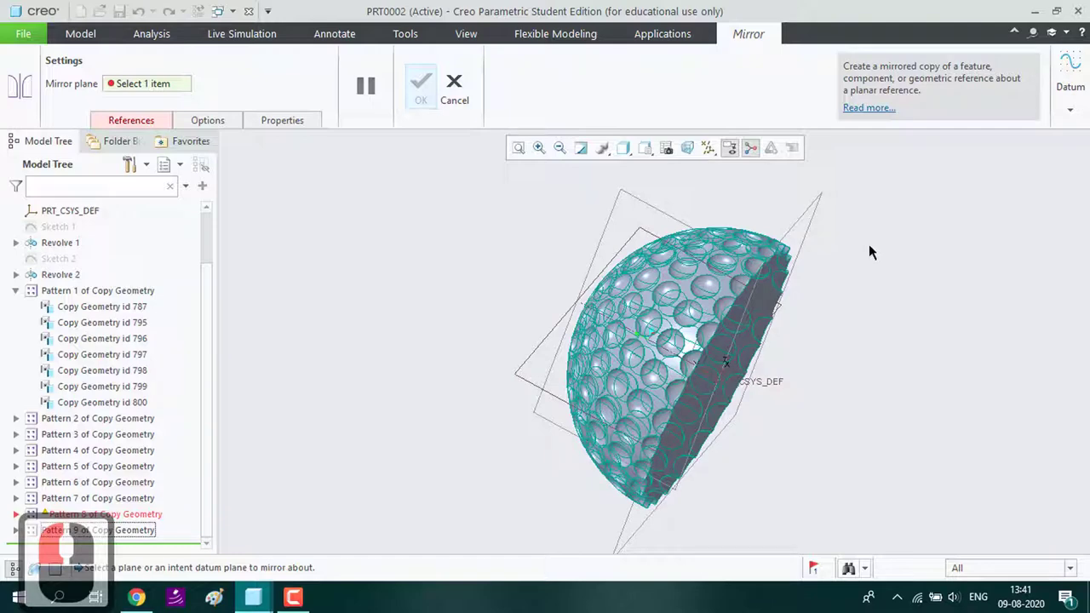
{"action": "key", "text": "ctrl+d"}
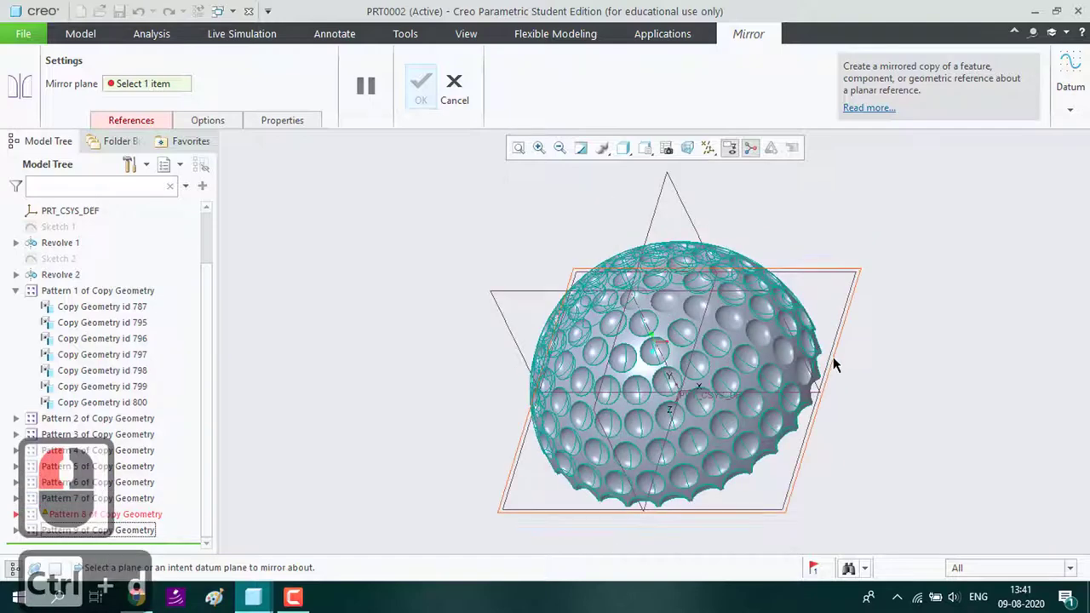
{"action": "left_click", "coordinate": [836, 357]}
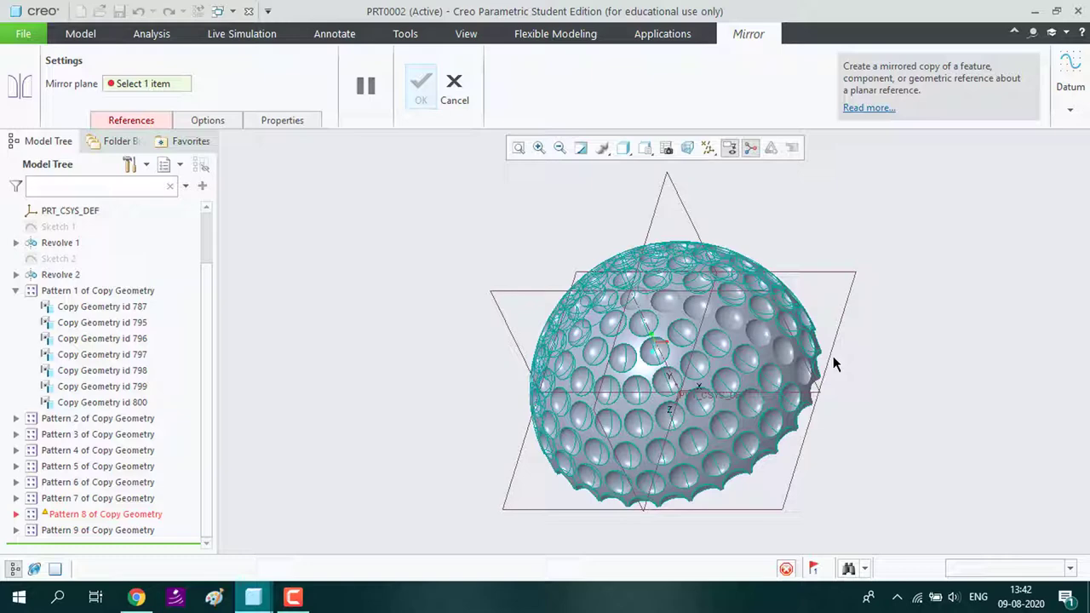
{"action": "left_click", "coordinate": [822, 358]}
Select the whole golf ball and switch to the View ribbon
{"action": "middle_click", "coordinate": [822, 358]}
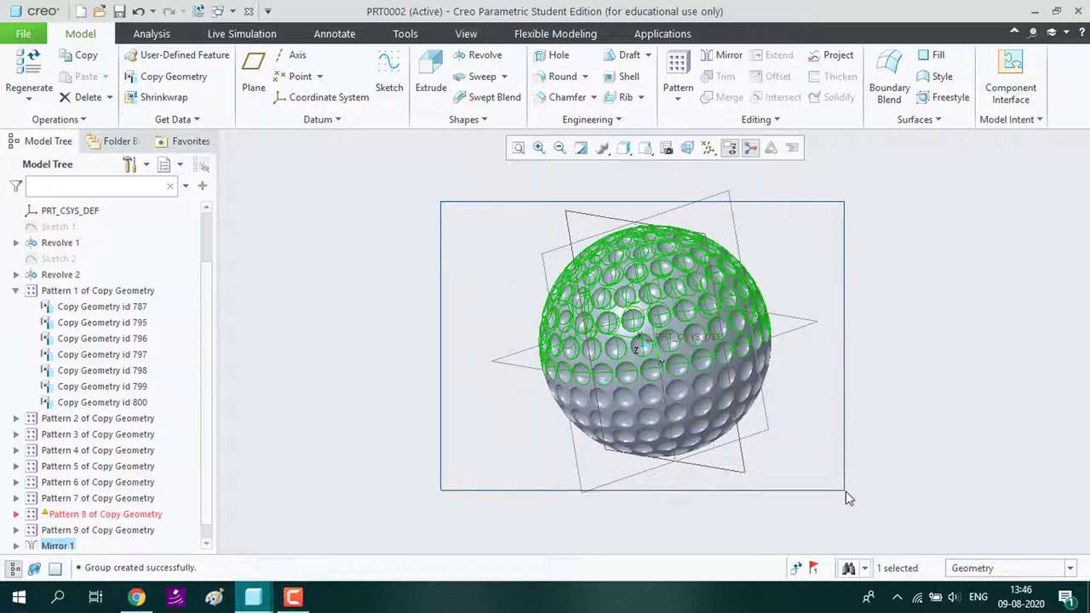
{"action": "left_click", "coordinate": [853, 495]}
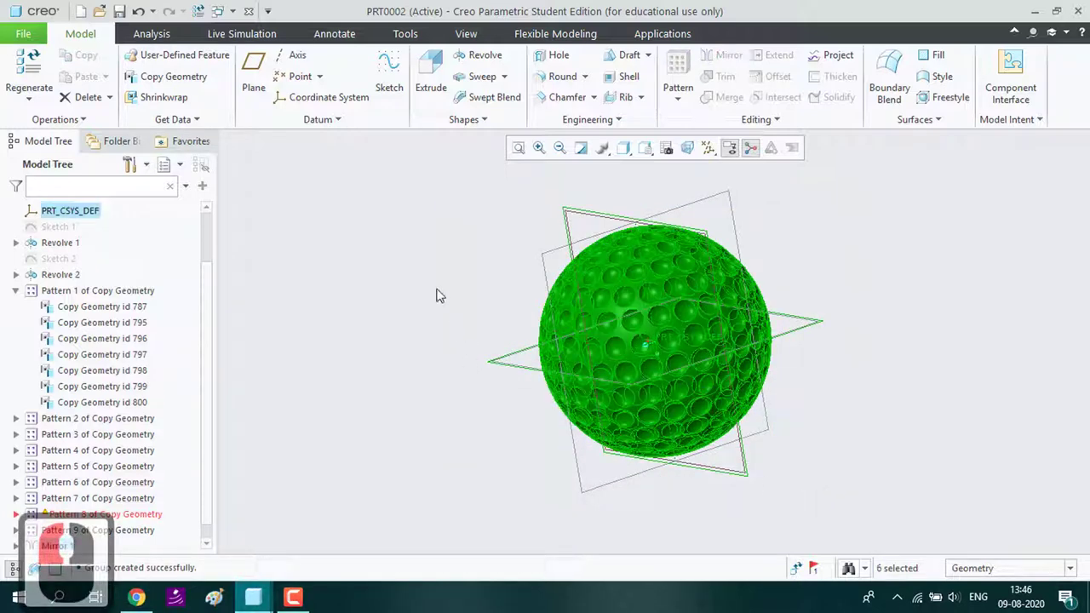
{"action": "left_click", "coordinate": [469, 35]}
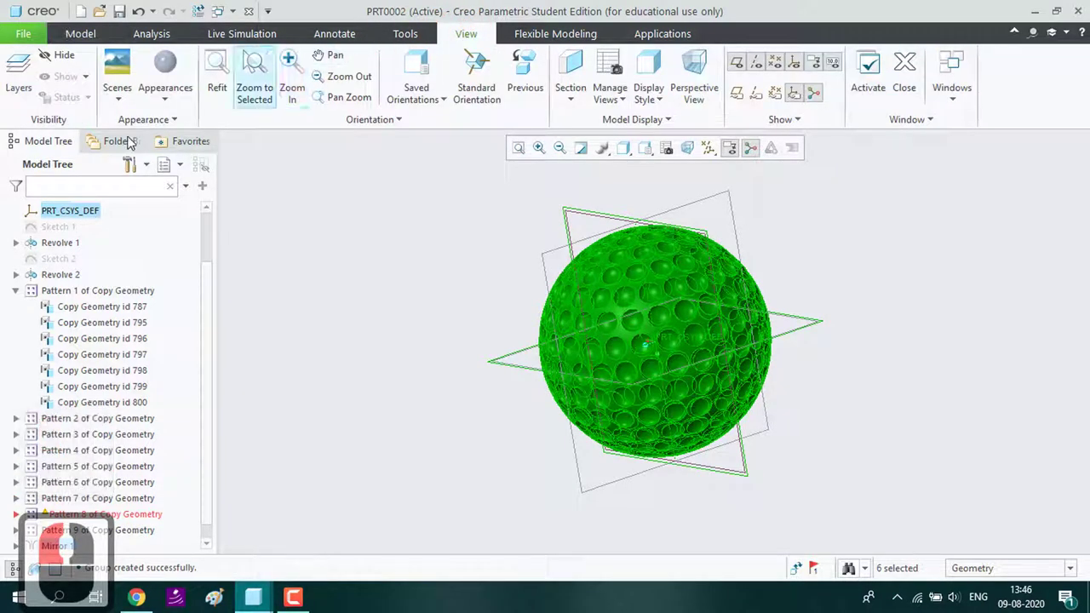
Apply the white swatch from the Appearances gallery to the whole ball
{"action": "left_click", "coordinate": [182, 97]}
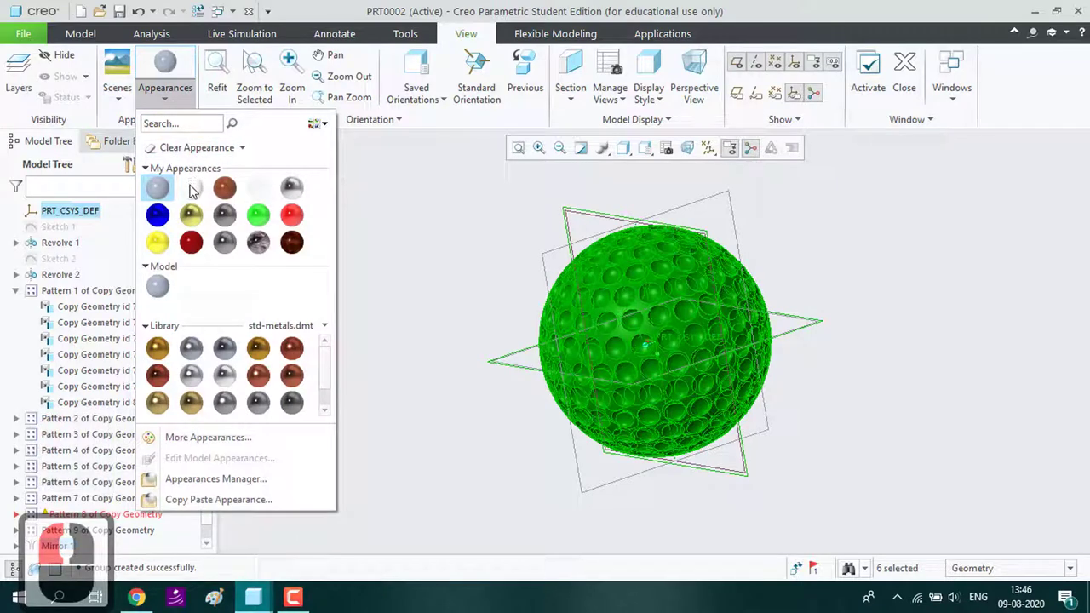
{"action": "left_click", "coordinate": [198, 192]}
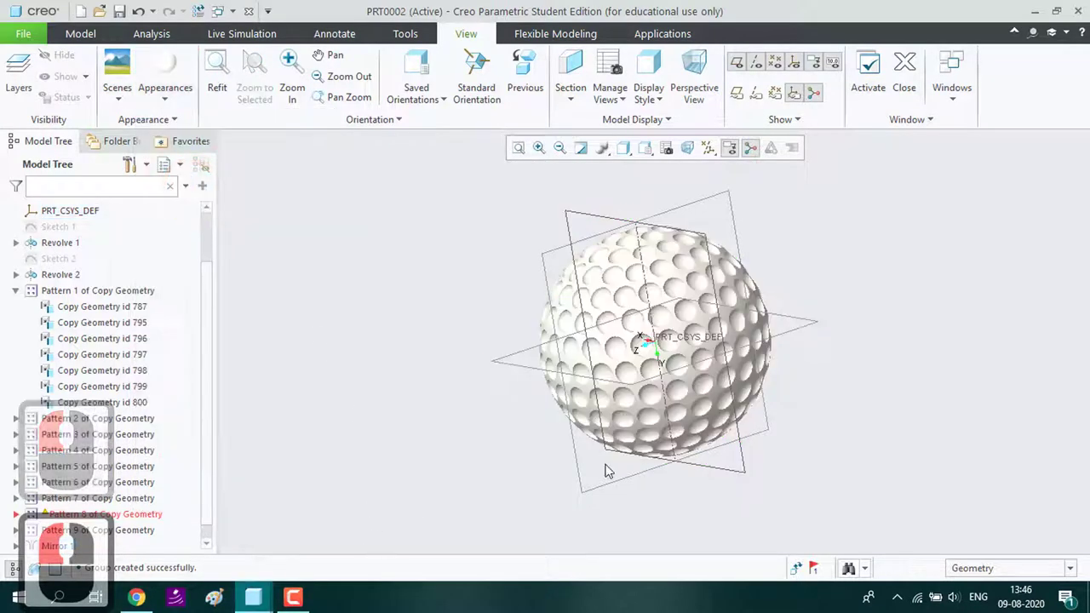
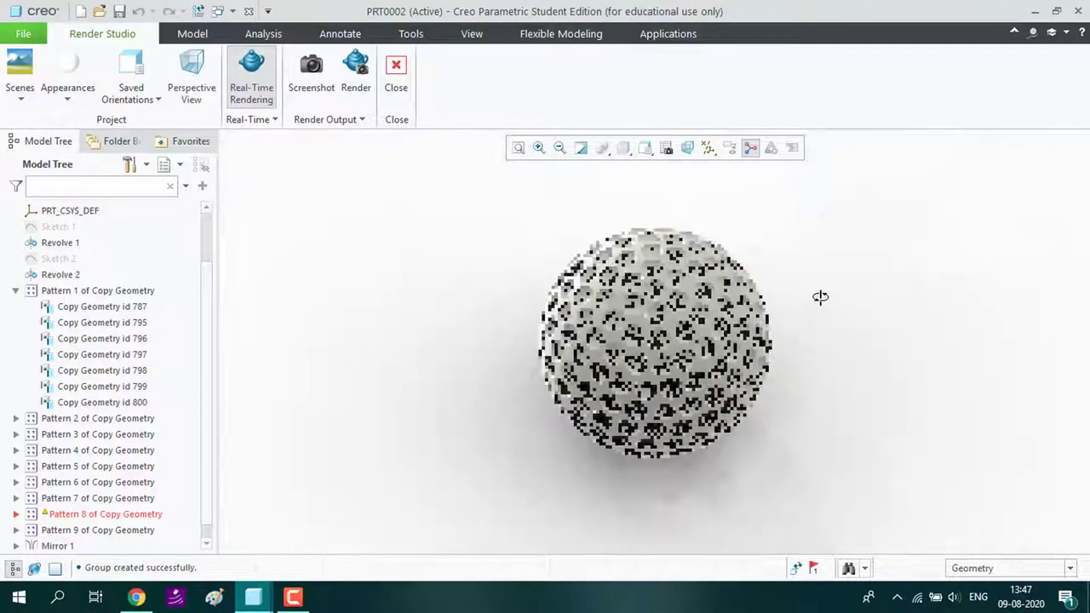
Close Render Studio after previewing the white golf ball and return to modelling
{"action": "left_click", "coordinate": [830, 311]}
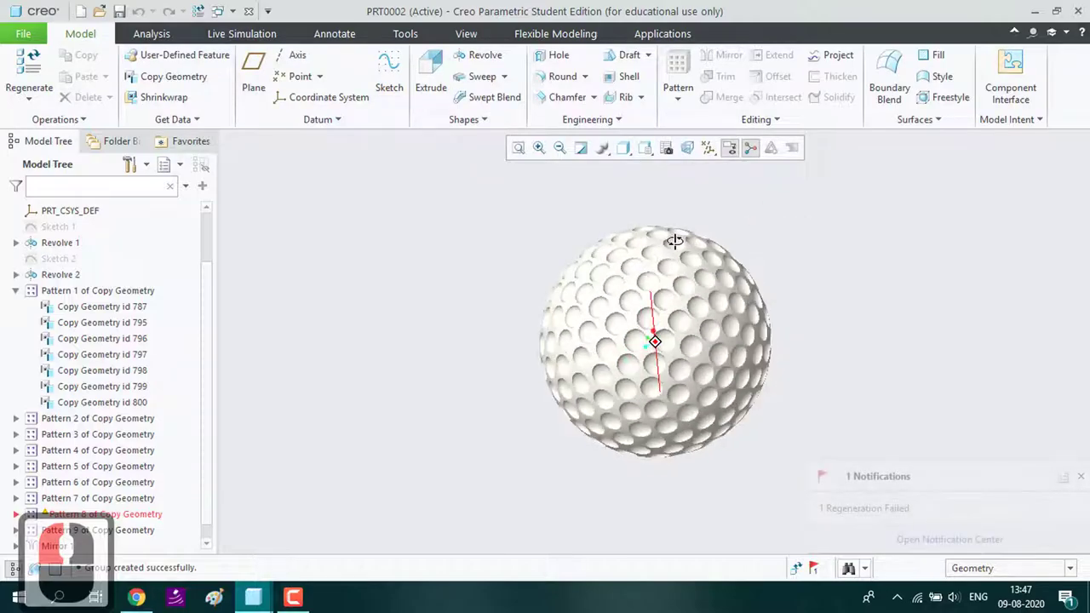